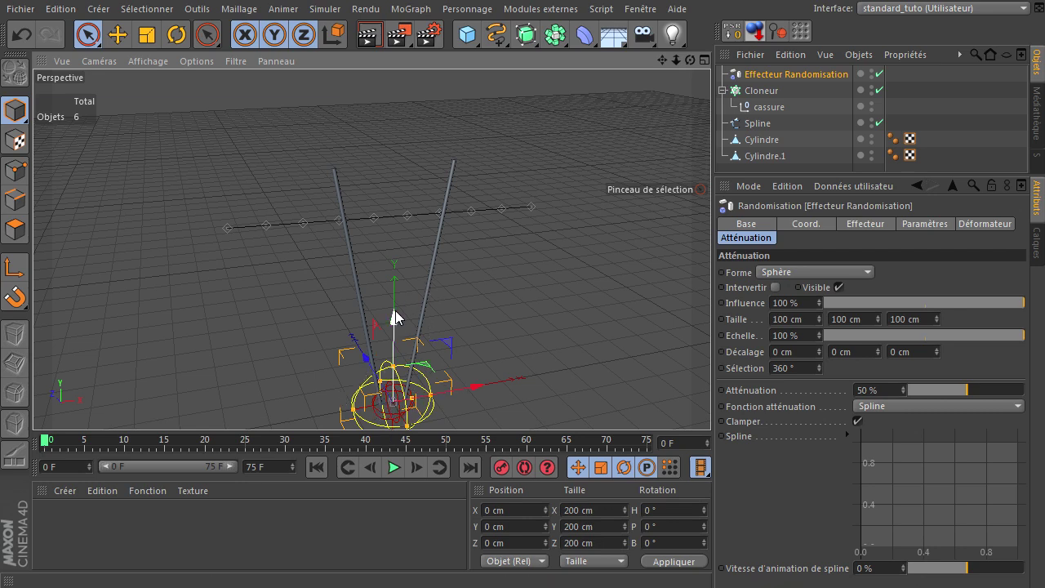
# Raise the falloff sphere to Y 472 cm and stretch its X size to about 334 cm along the spline.
pyautogui.click(400, 320)
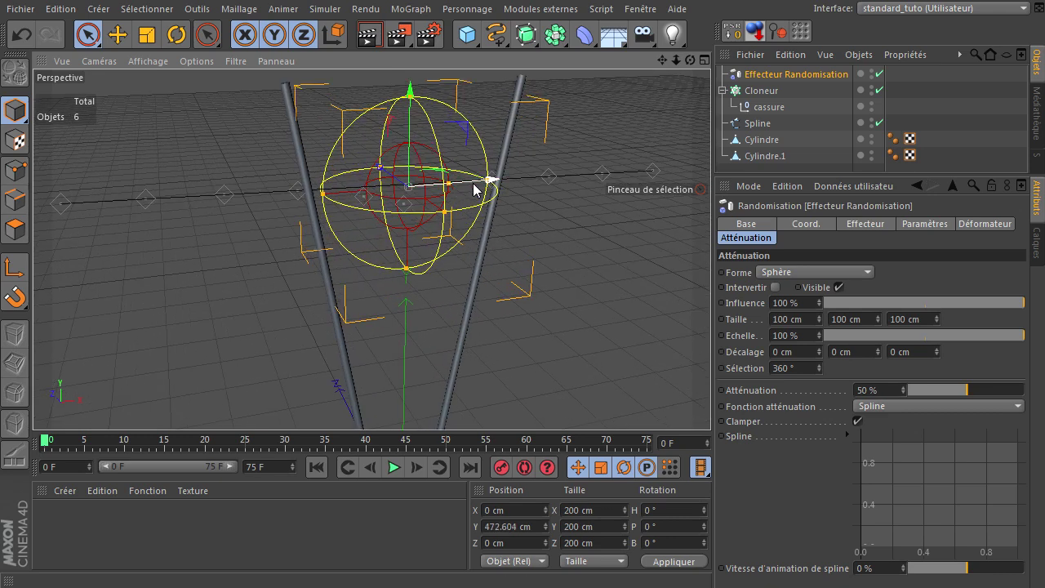
pyautogui.click(498, 187)
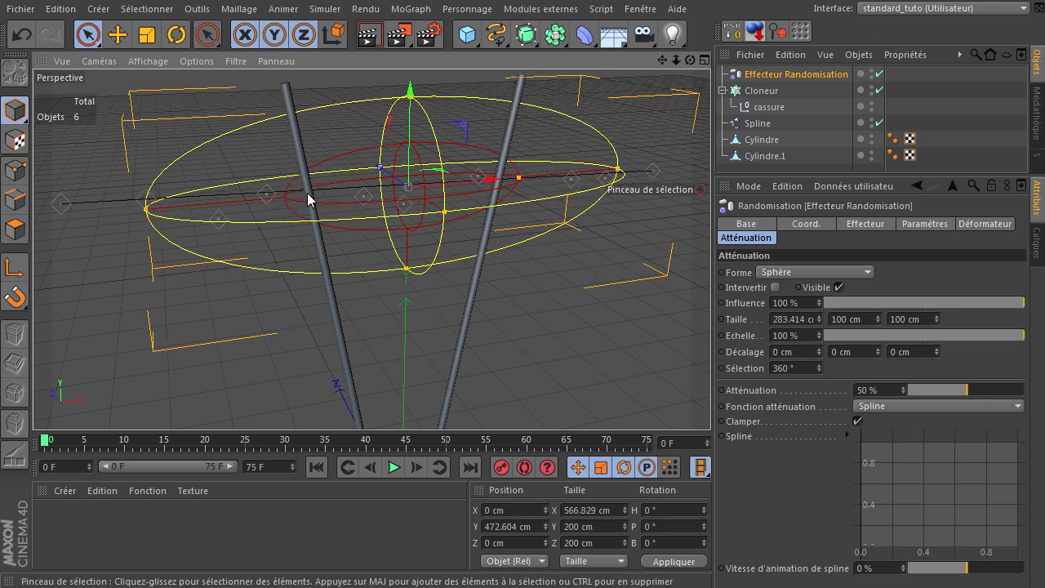
pyautogui.click(715, 406)
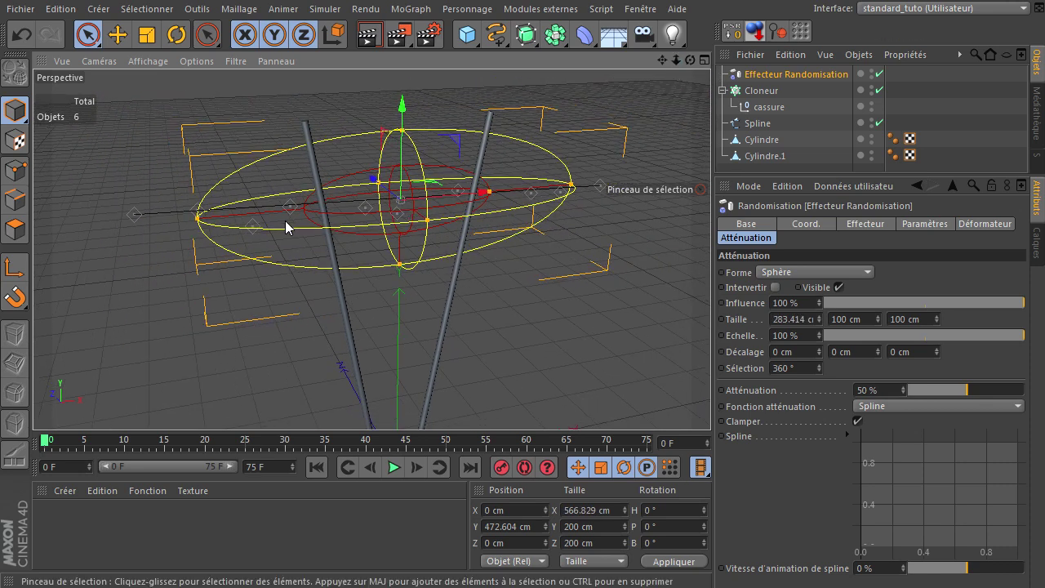
pyautogui.click(576, 187)
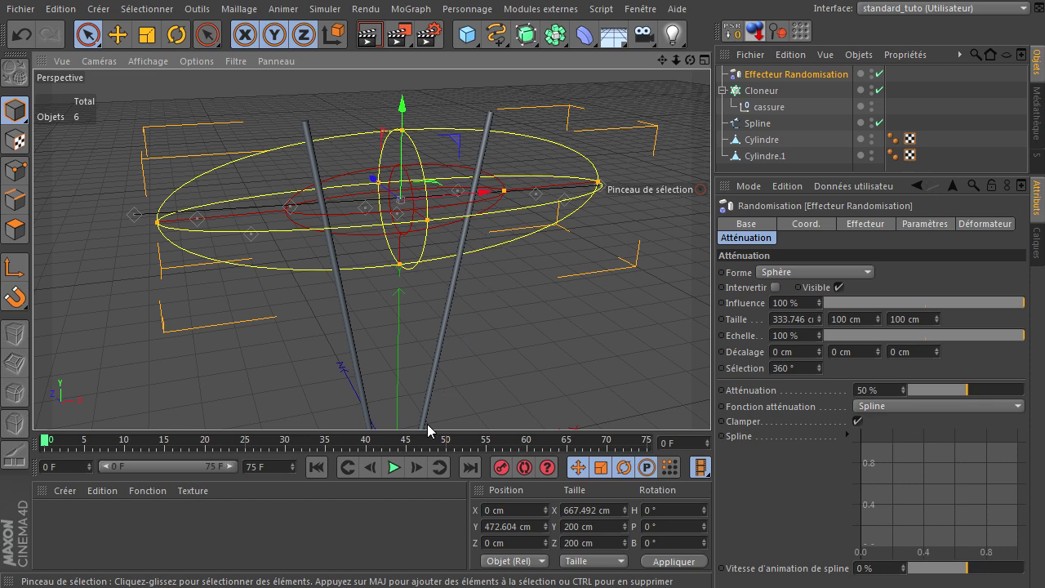
# Extend the animation to 750 frames, show the full range, and preview playback.
pyautogui.click(278, 475)
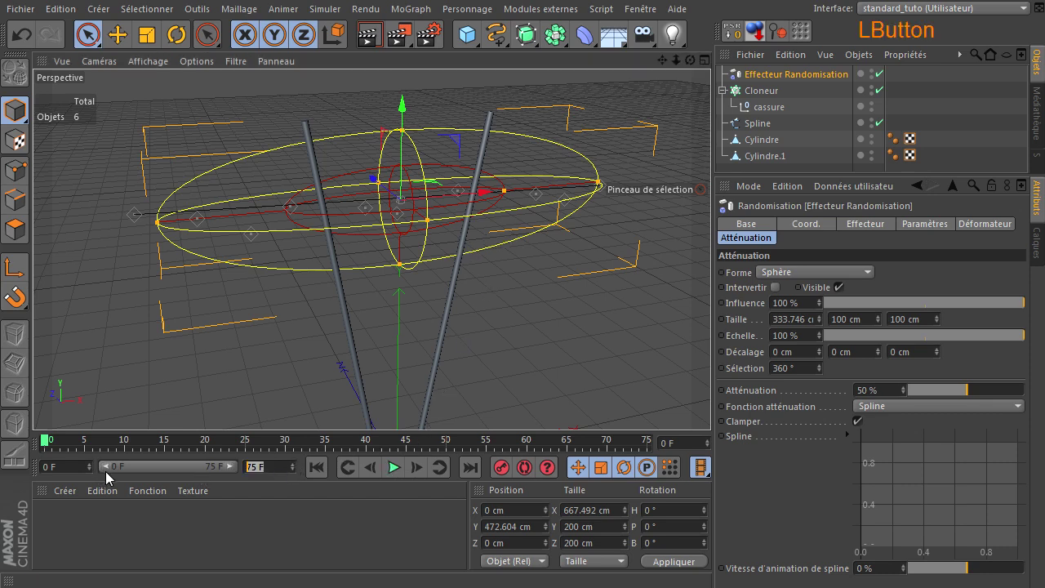
pyautogui.press('Return')
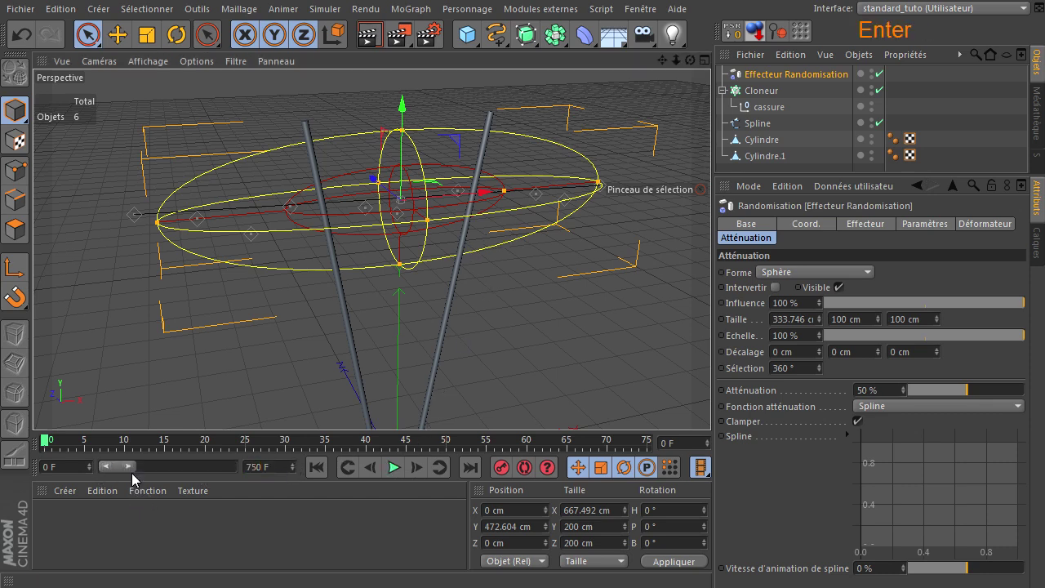
pyautogui.click(132, 472)
pyautogui.click(396, 473)
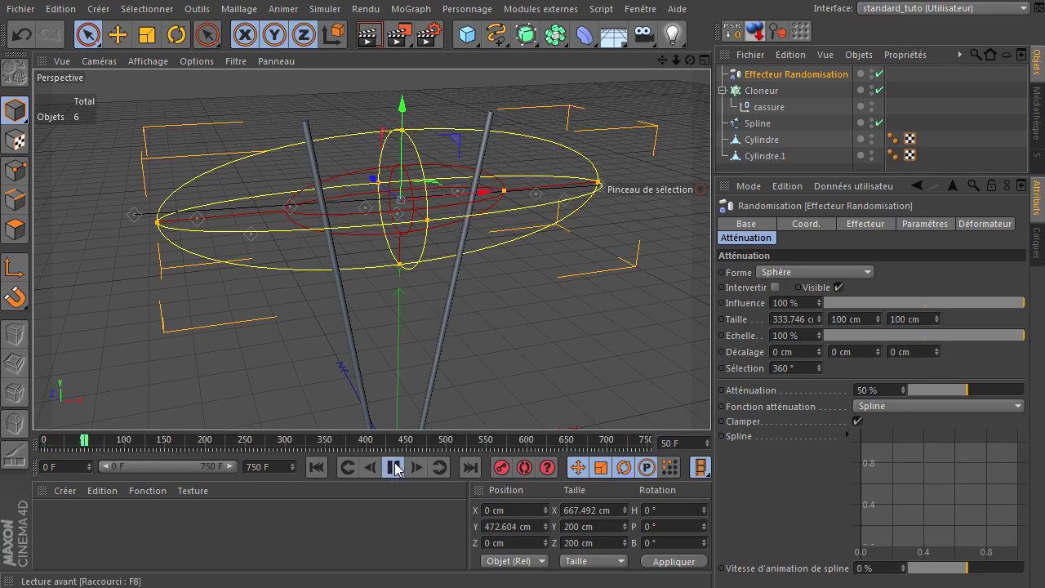
pyautogui.click(397, 468)
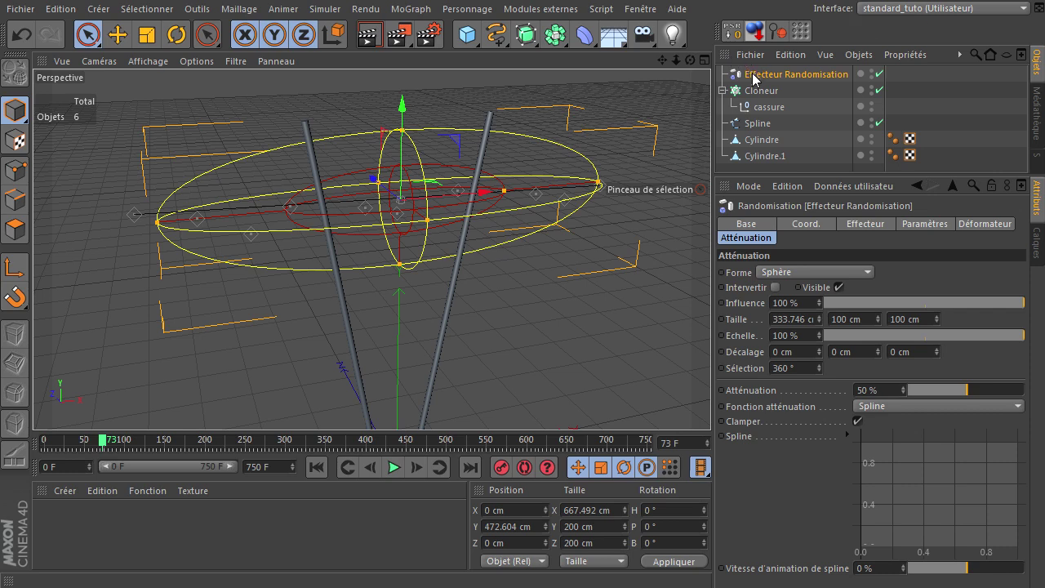
pyautogui.click(757, 83)
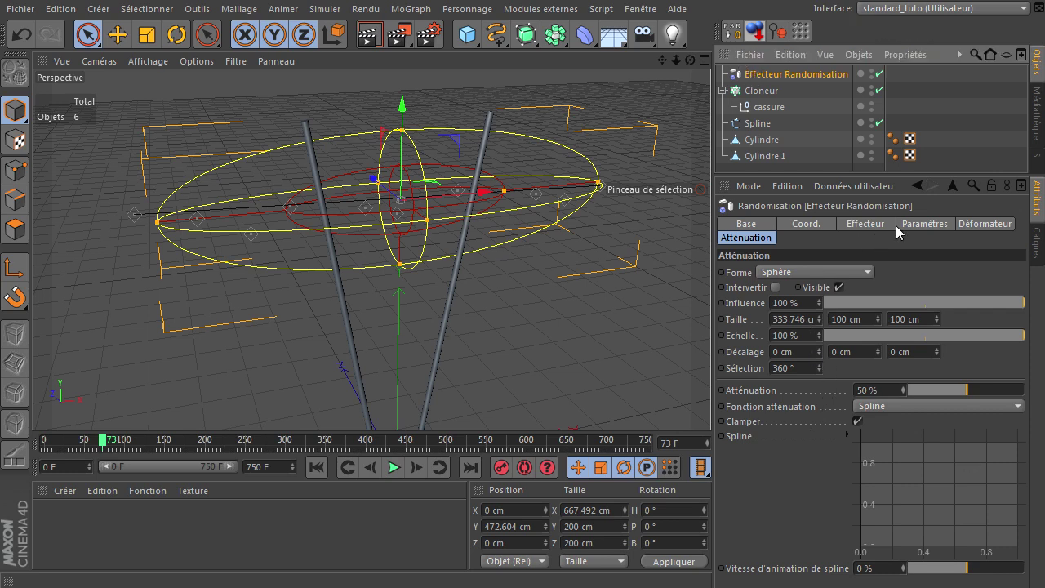
# Switch the randomisation mode to Turbulence and play to preview it.
pyautogui.click(887, 230)
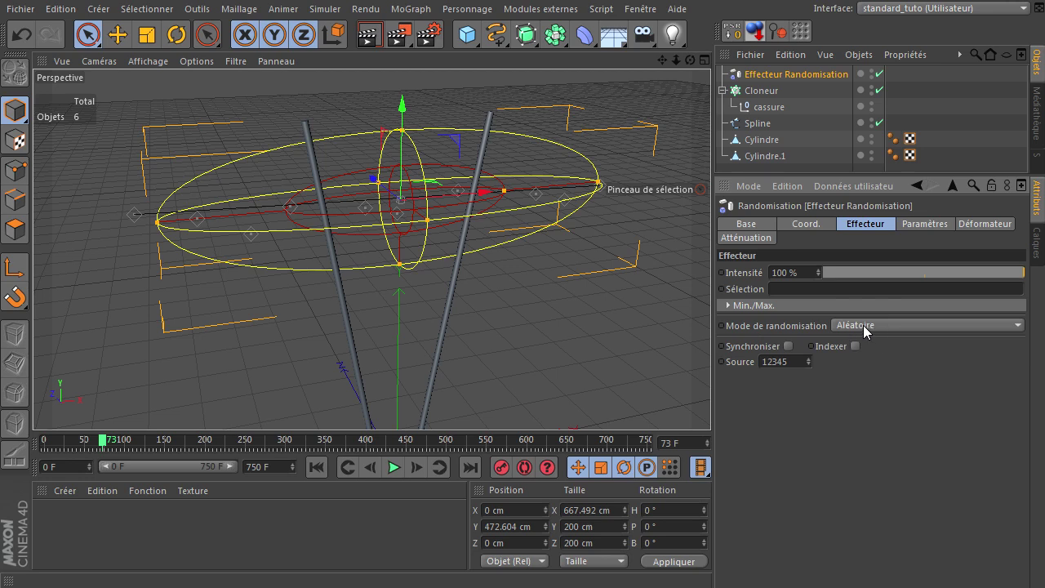
pyautogui.click(869, 332)
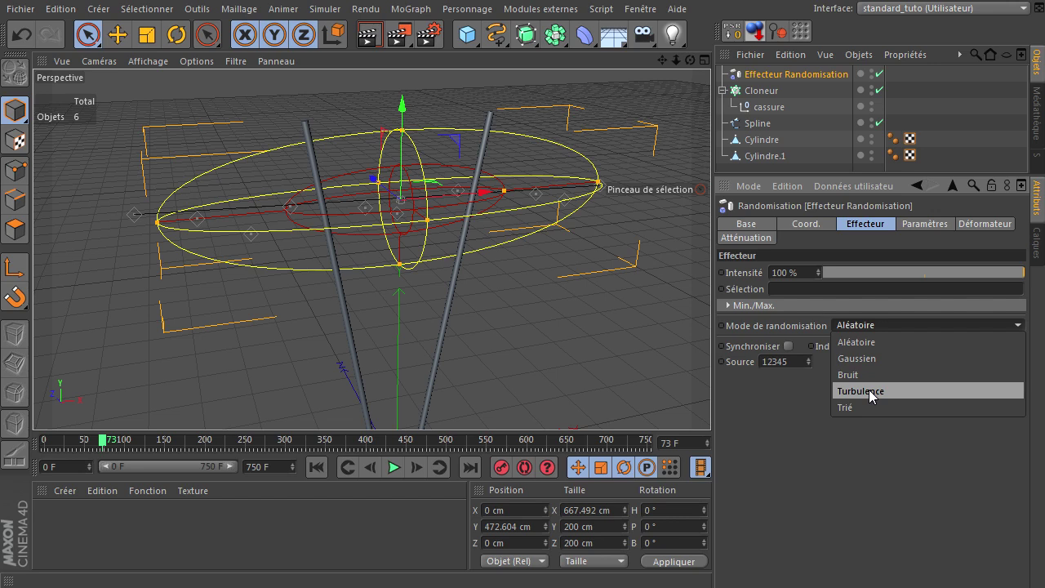
pyautogui.click(876, 396)
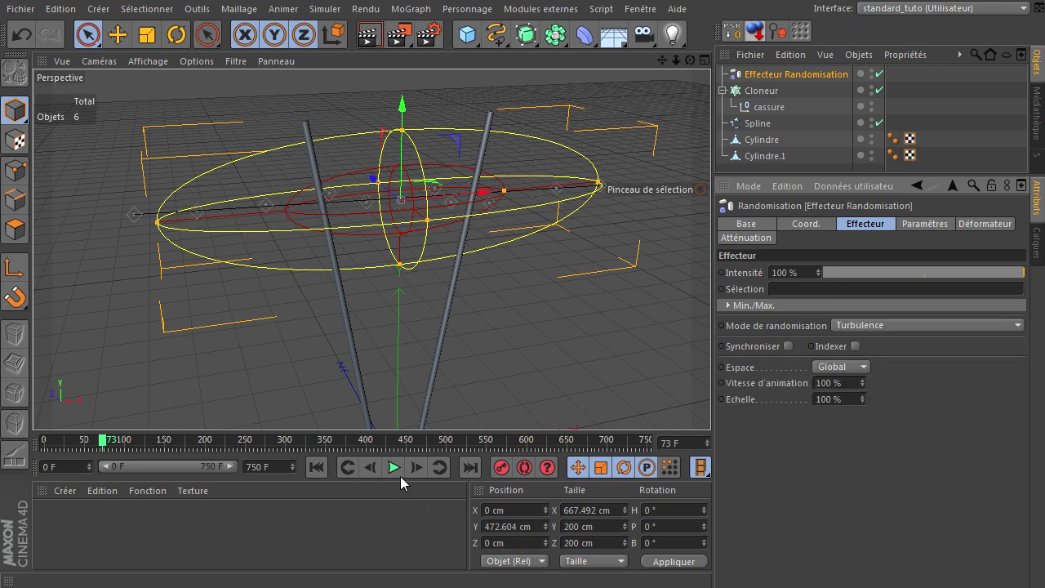
pyautogui.click(396, 475)
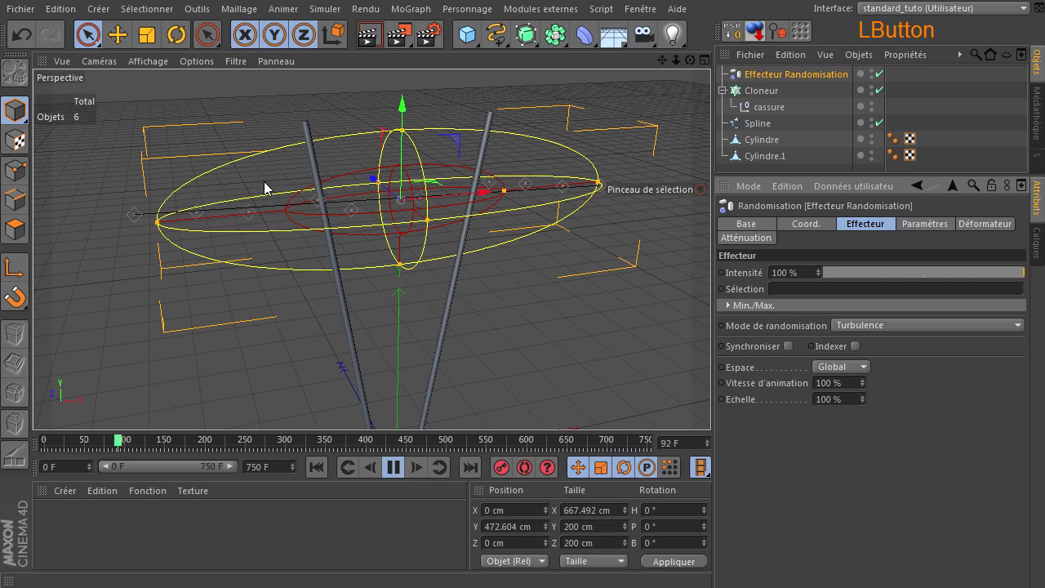
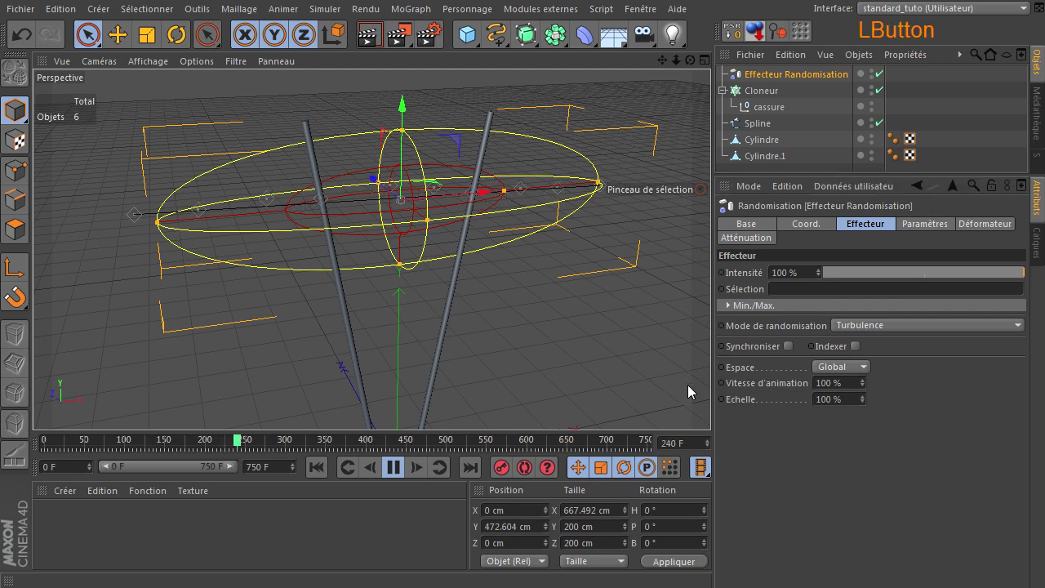
# Set the turbulence animation speed to 50% and scale to 80%, then stop playback.
pyautogui.click(852, 390)
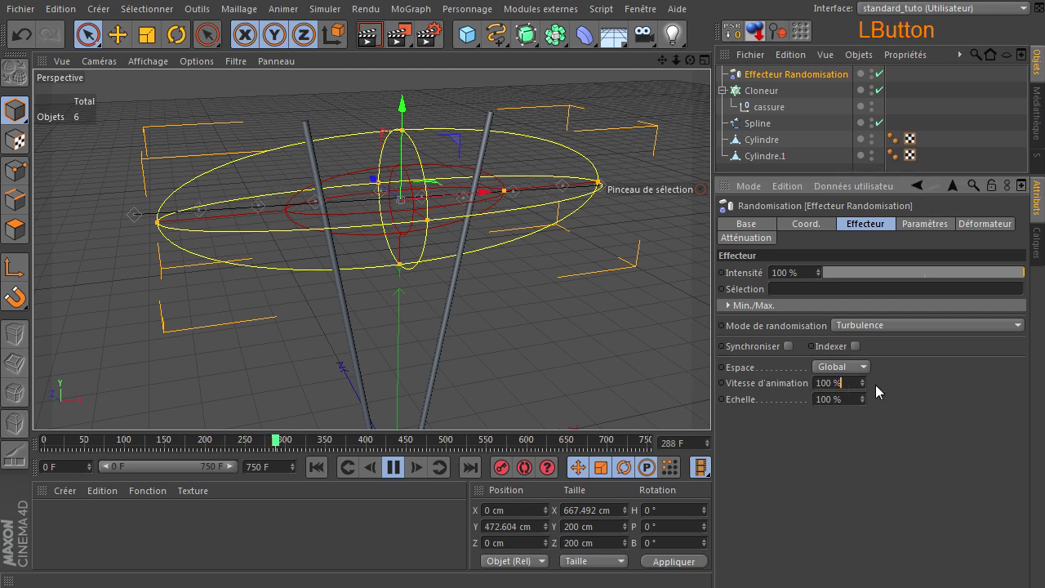
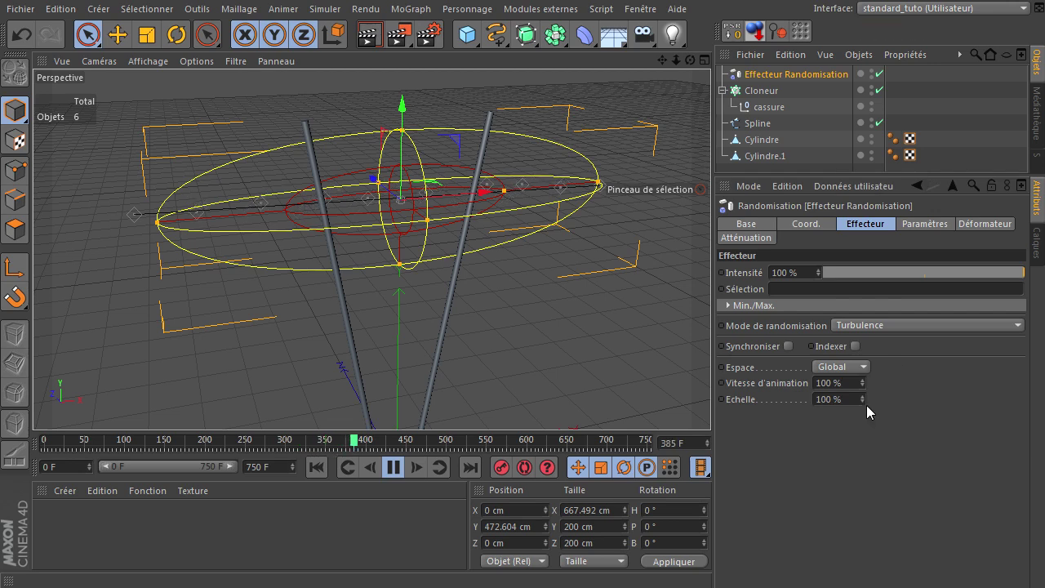
pyautogui.click(872, 429)
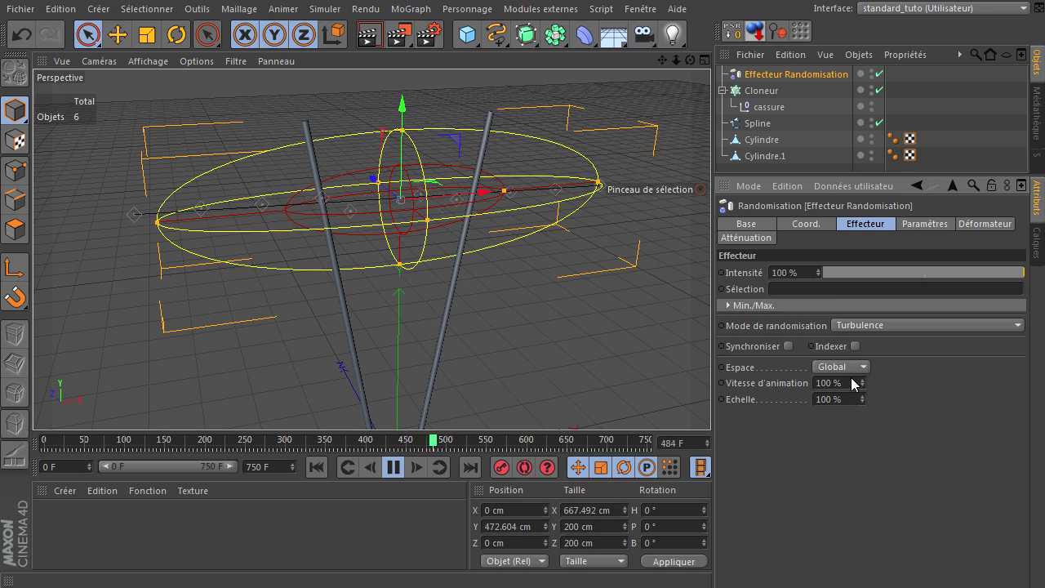
pyautogui.click(855, 383)
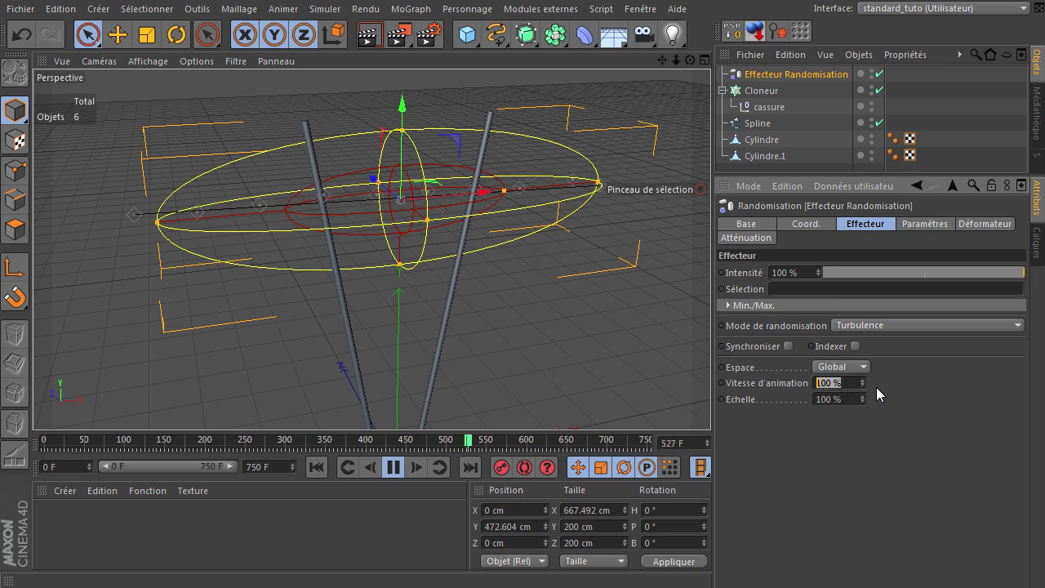
pyautogui.click(963, 508)
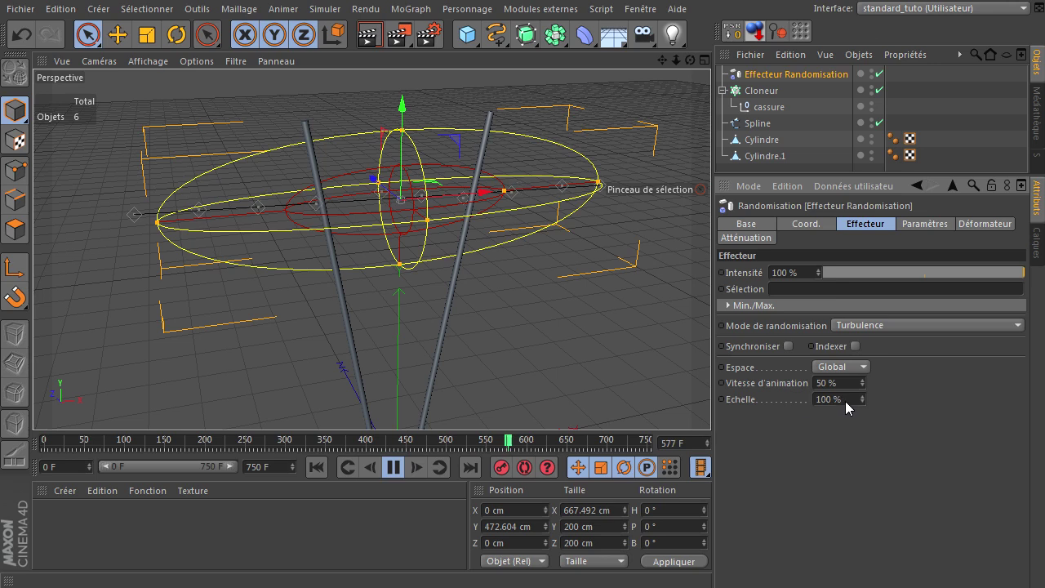
pyautogui.click(856, 410)
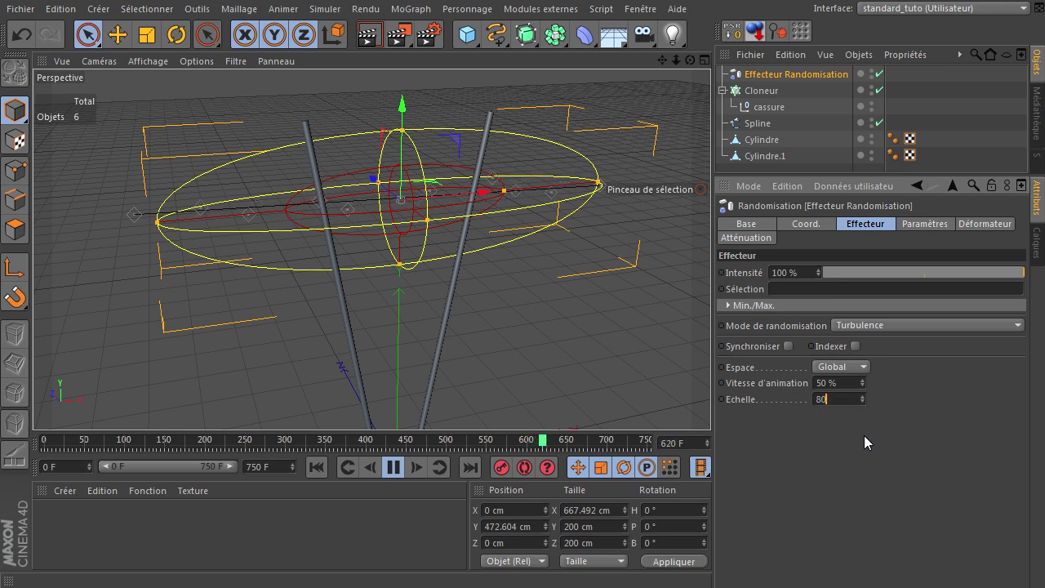
pyautogui.click(867, 444)
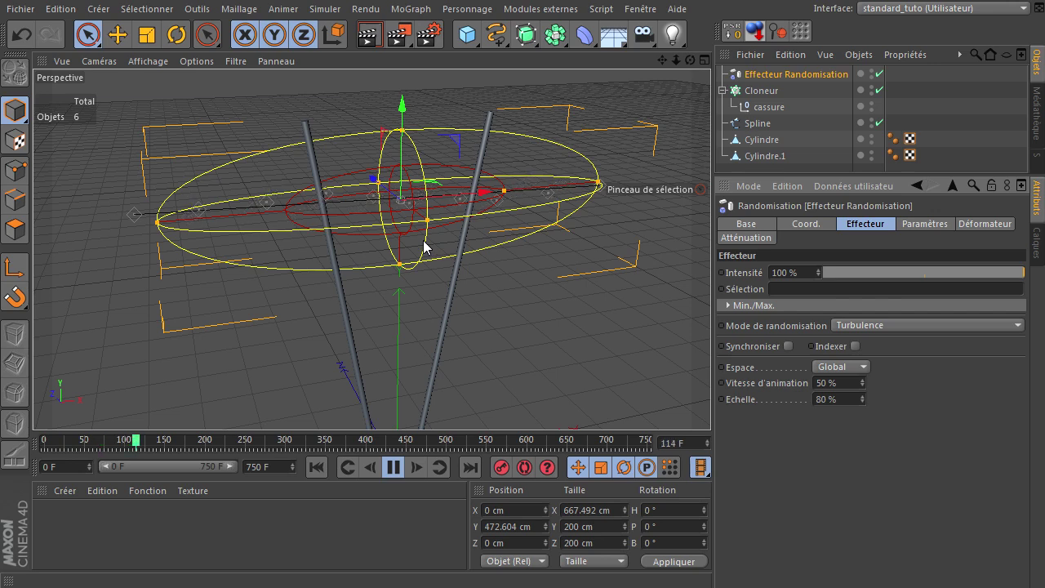
pyautogui.click(397, 475)
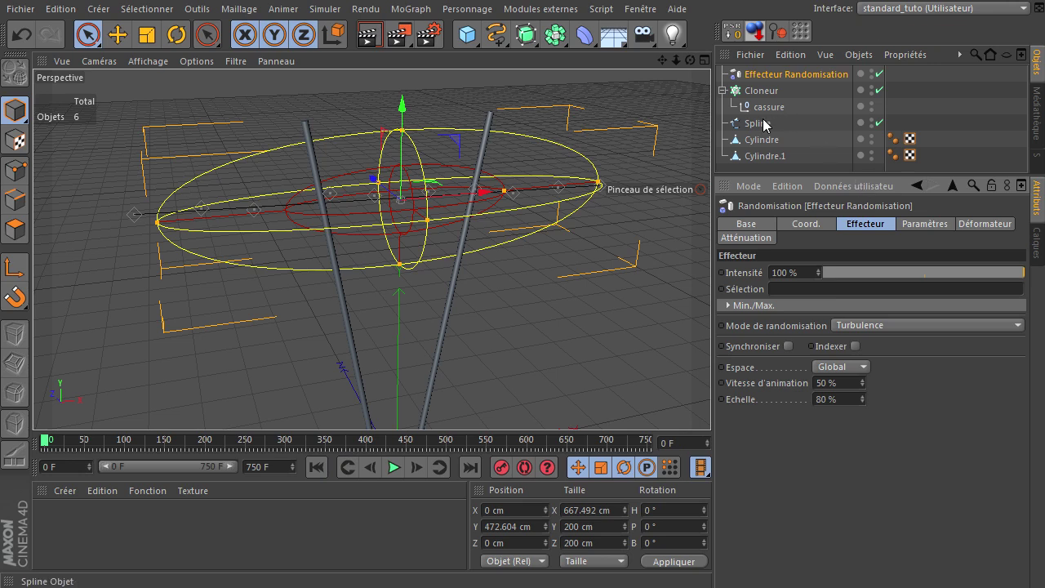
# Undo the spline's last move so it runs between the sticks, then select the Random effector.
pyautogui.click(767, 125)
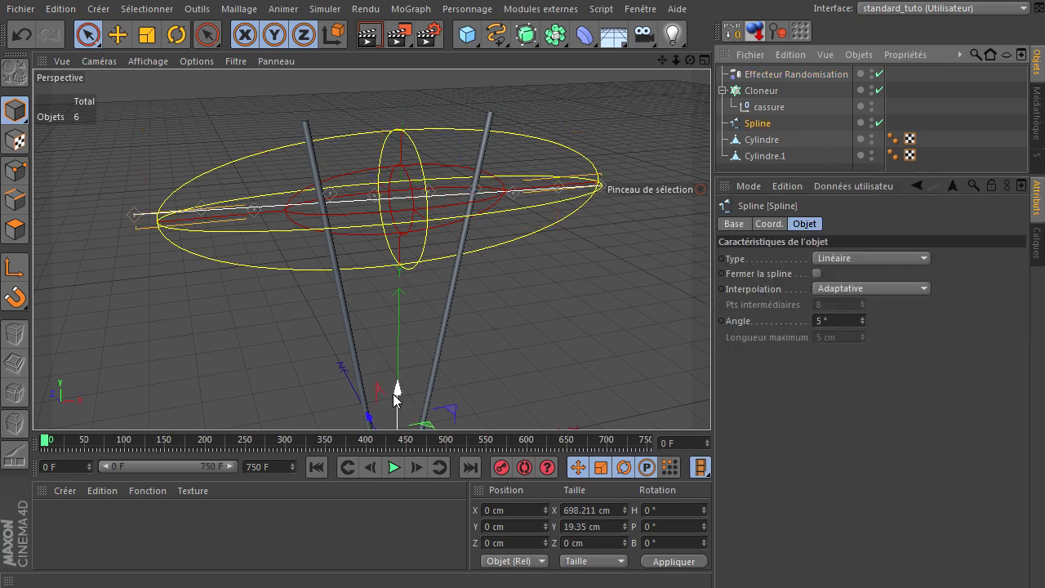
pyautogui.click(402, 401)
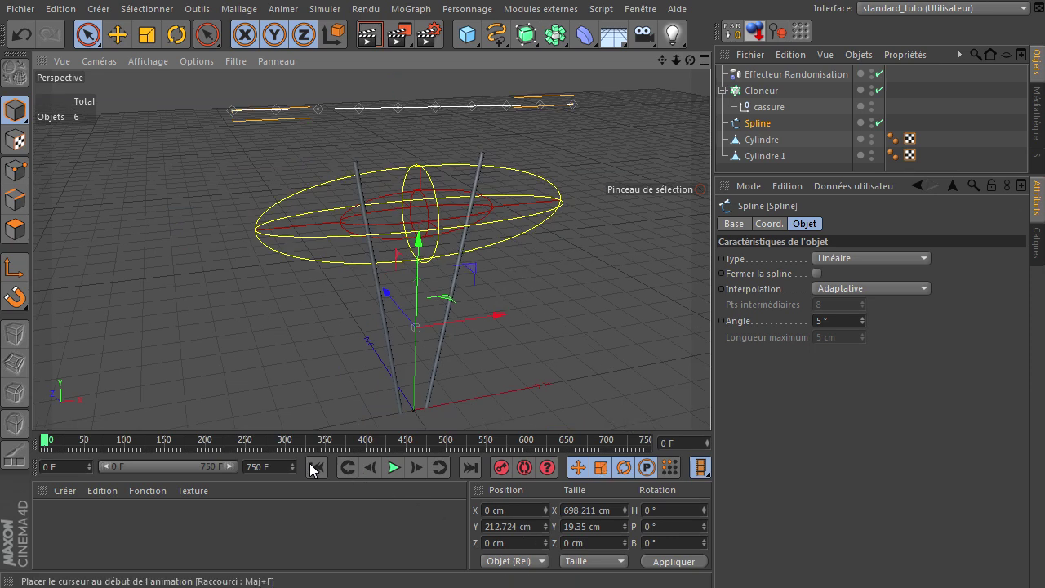
pyautogui.click(320, 472)
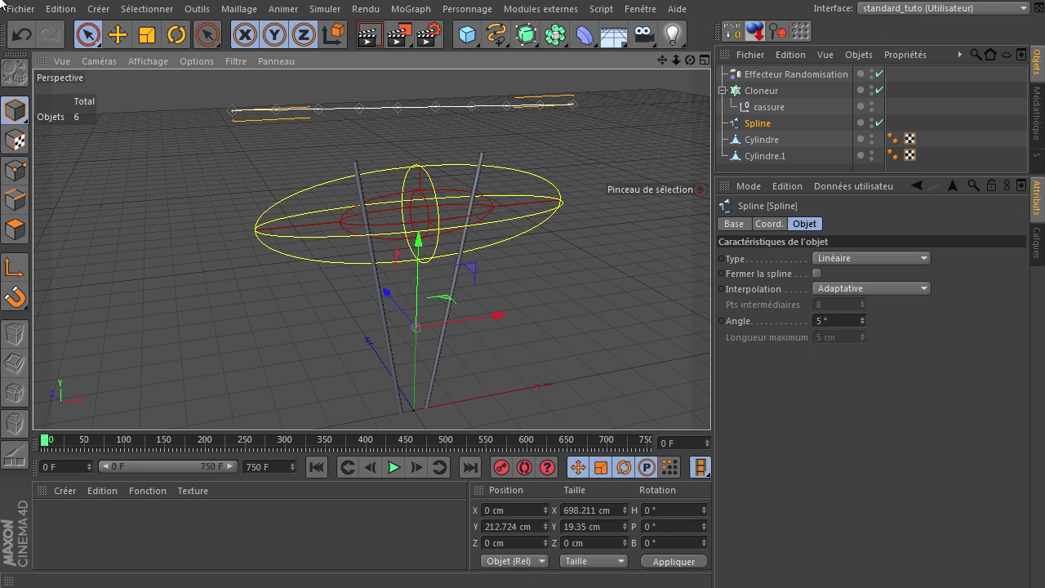
pyautogui.click(18, 34)
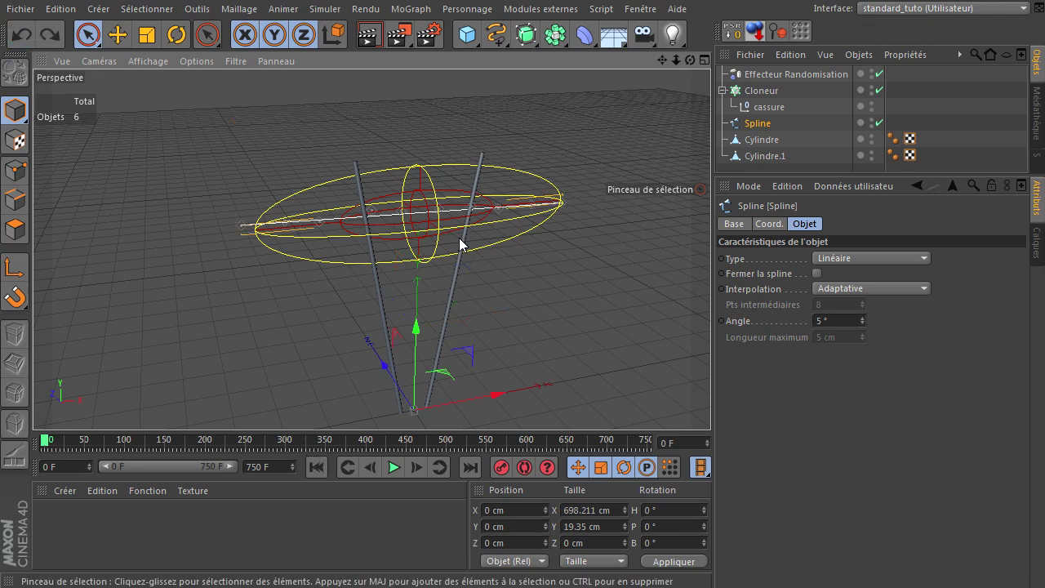
pyautogui.click(773, 84)
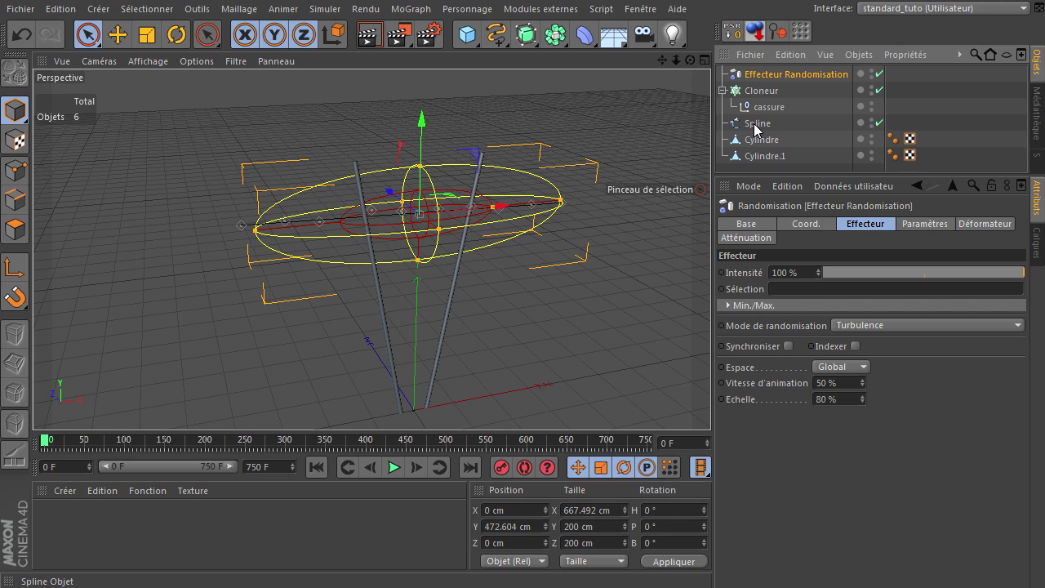
pyautogui.click(770, 80)
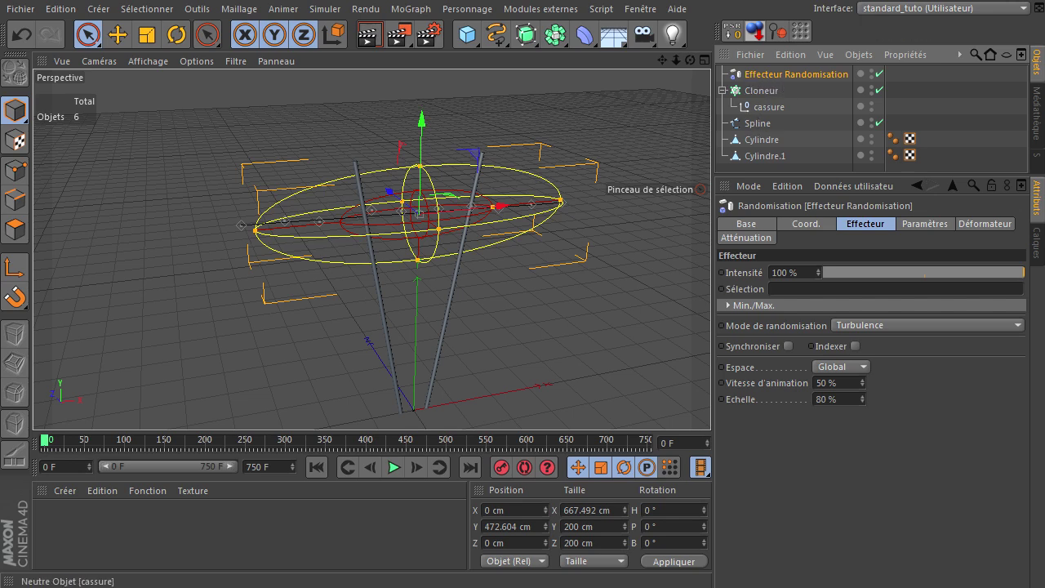
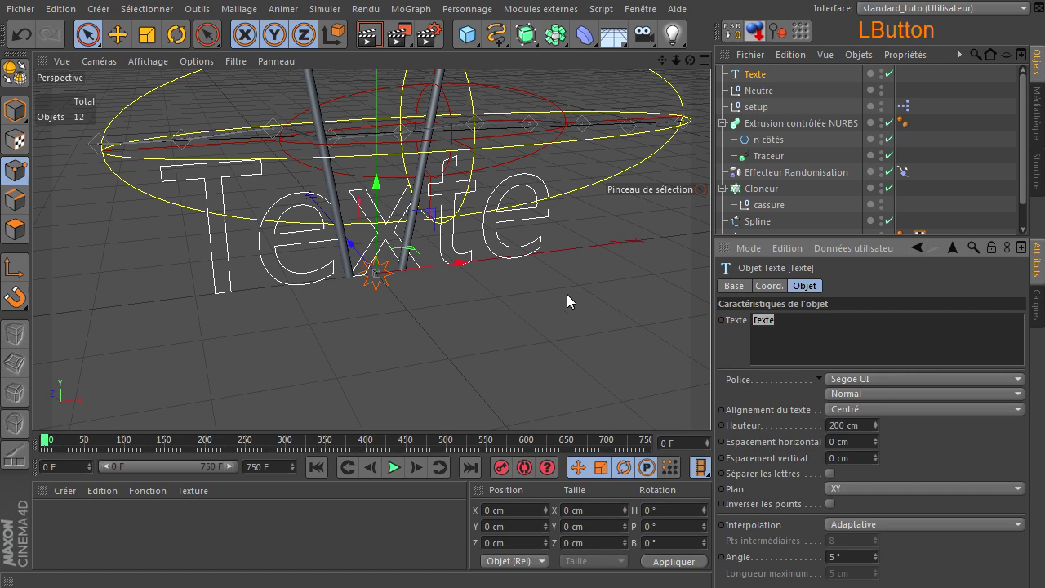
# Make the text object read 'A' with a height of 100 cm.
pyautogui.press('shift+a')
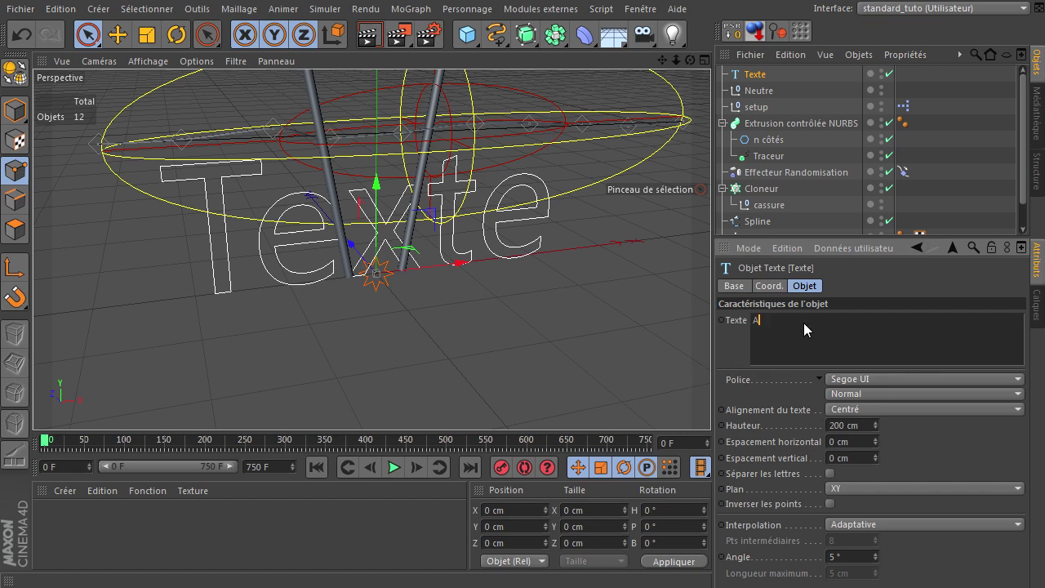
pyautogui.click(836, 434)
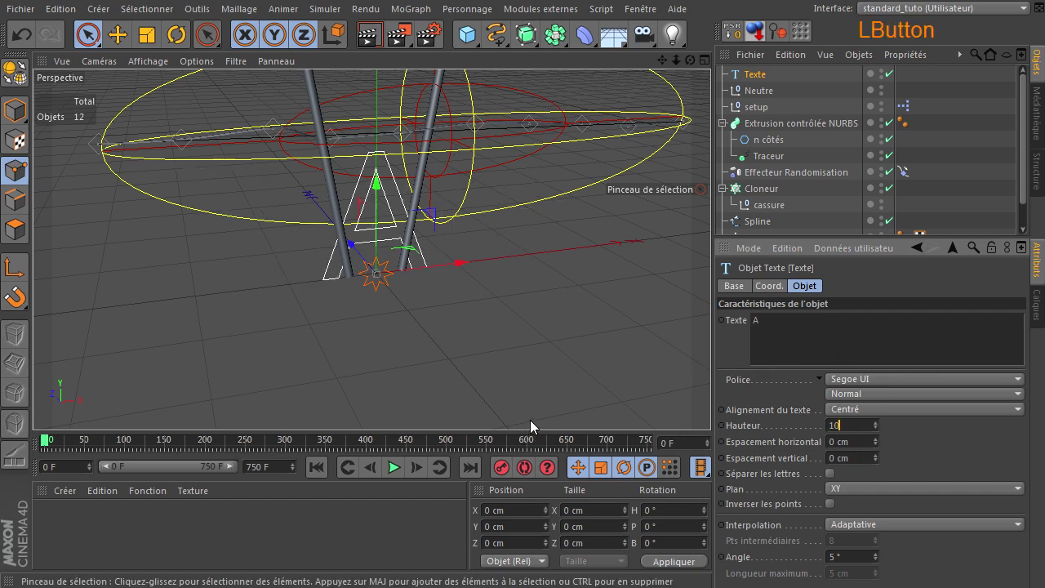
pyautogui.press('Return')
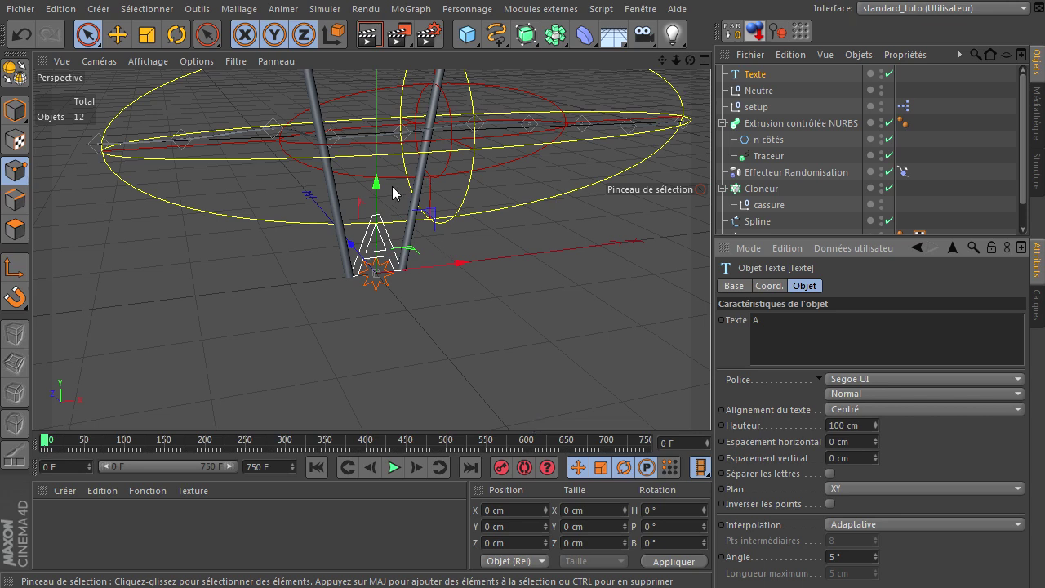
# Raise the letter between the sticks and group it under a new null named 'A'.
pyautogui.click(382, 192)
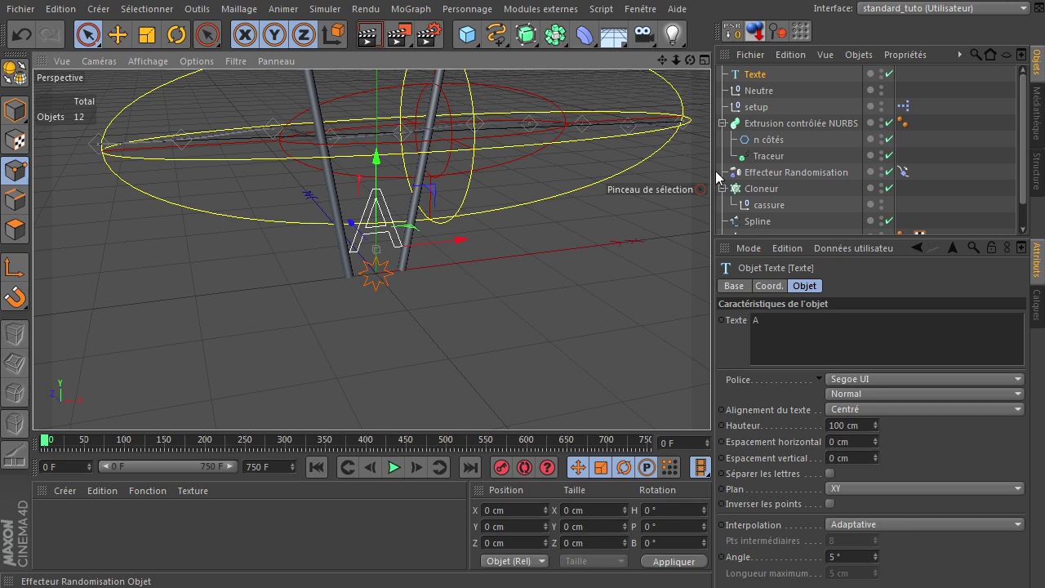
pyautogui.click(753, 77)
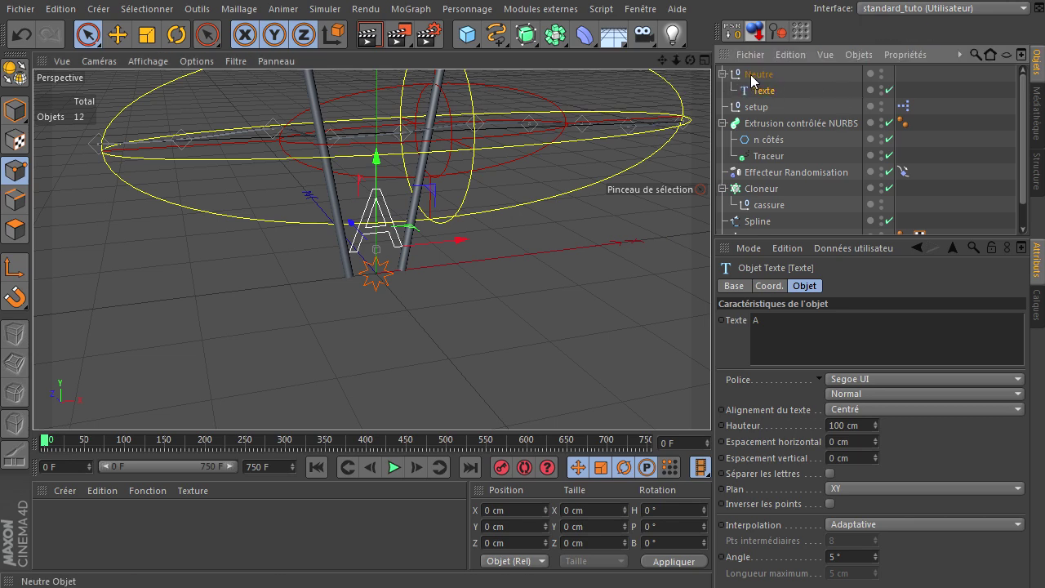
pyautogui.click(755, 79)
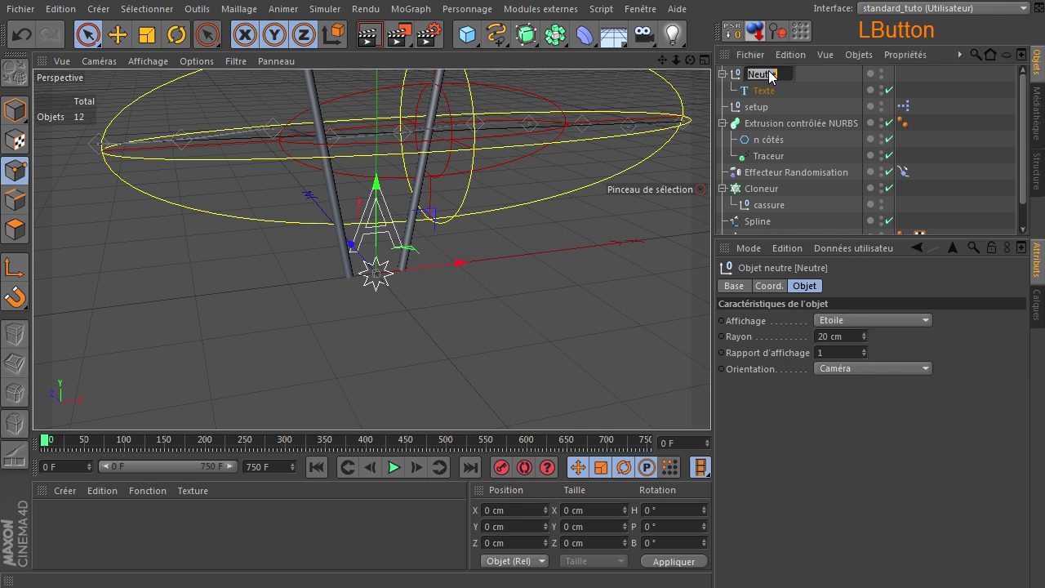
pyautogui.press('shift+a')
# Rename the text object inside the null to 'A' as well.
pyautogui.click(765, 96)
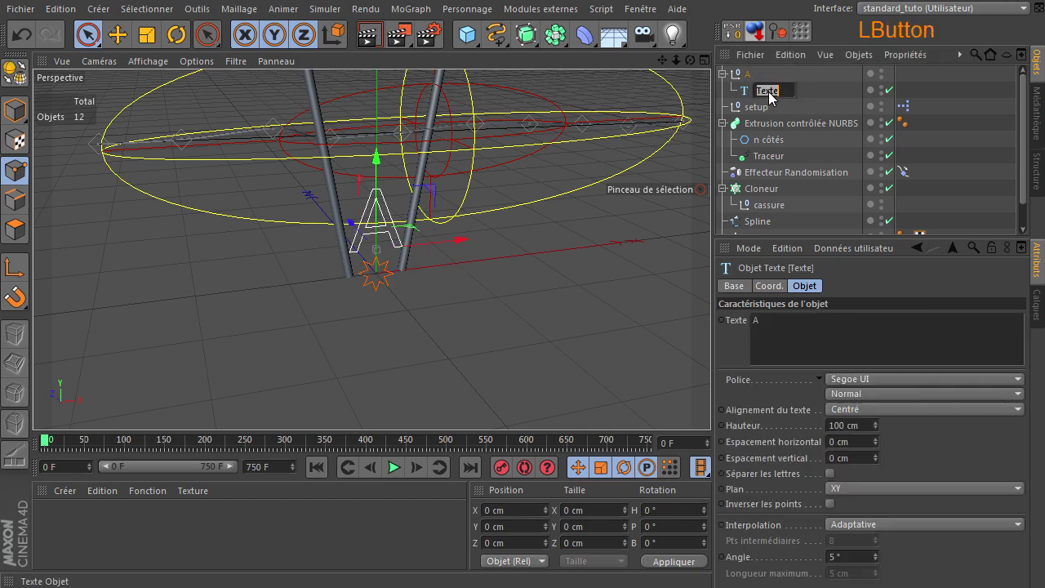
pyautogui.press('shift+a')
pyautogui.click(815, 77)
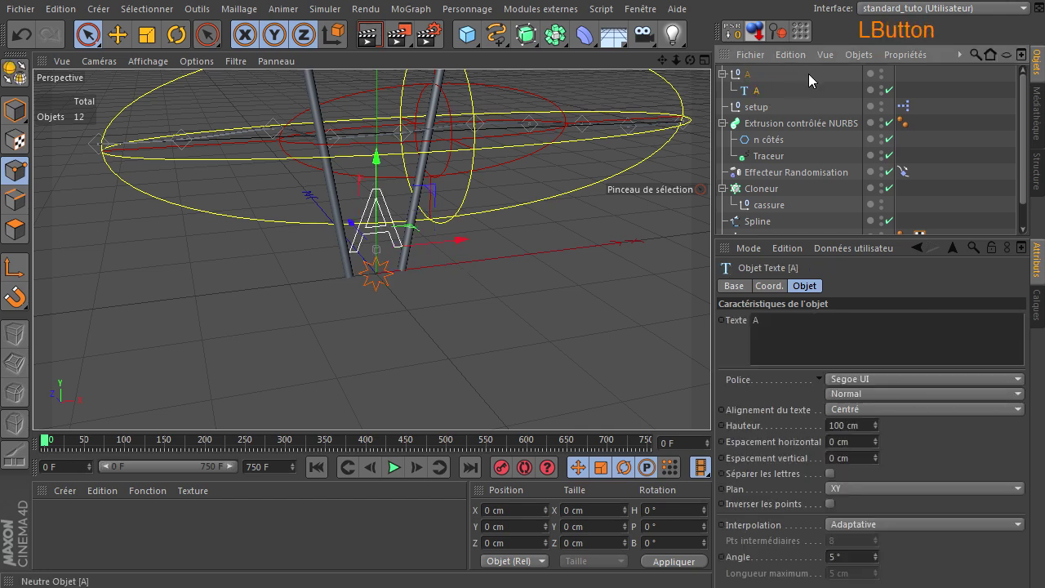
pyautogui.click(755, 94)
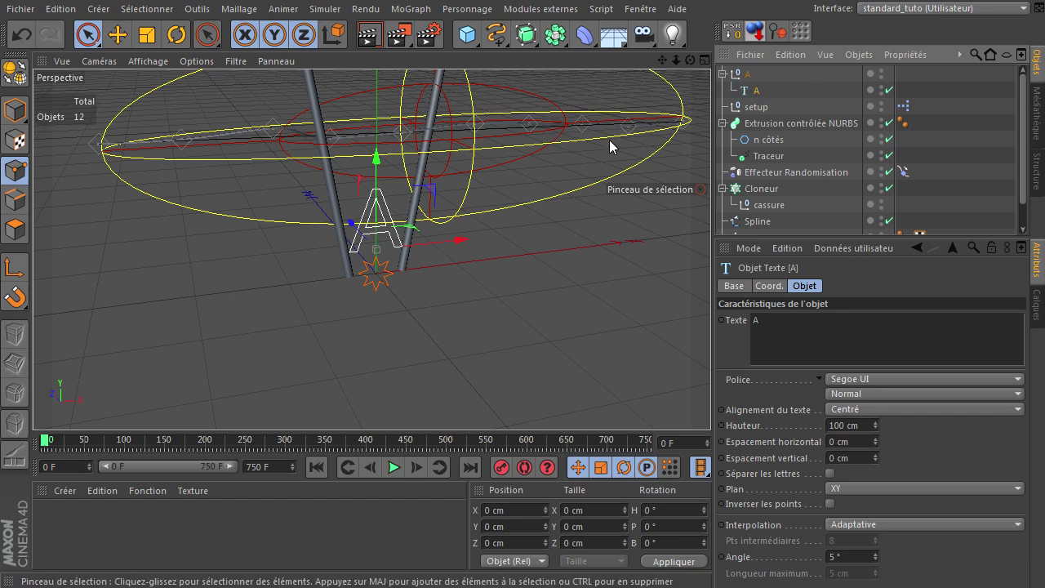
# Make the A text an editable spline and rotate its axis half a turn in Axis mode.
pyautogui.click(11, 81)
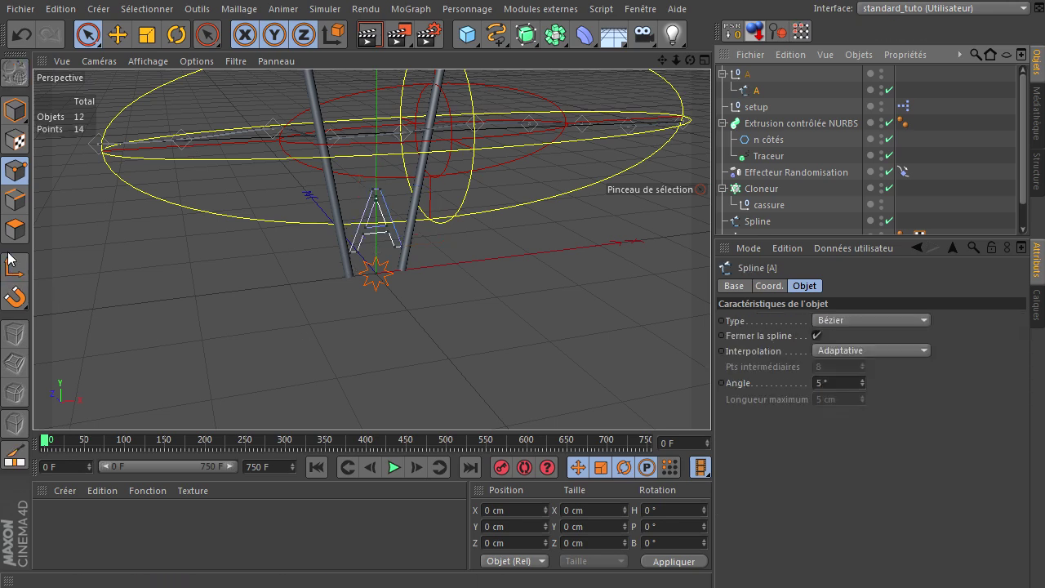
pyautogui.click(16, 272)
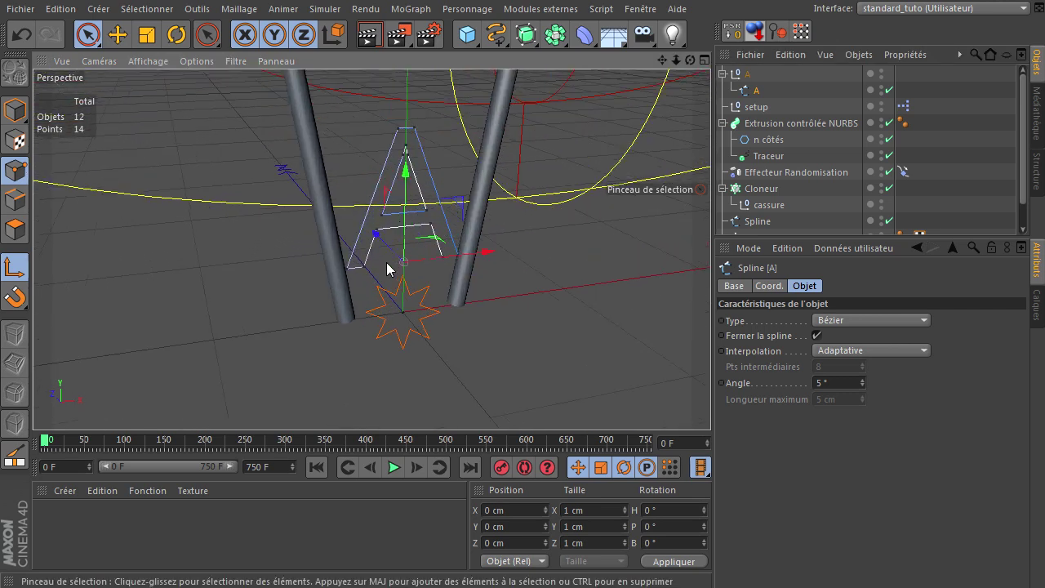
pyautogui.click(188, 36)
pyautogui.click(460, 278)
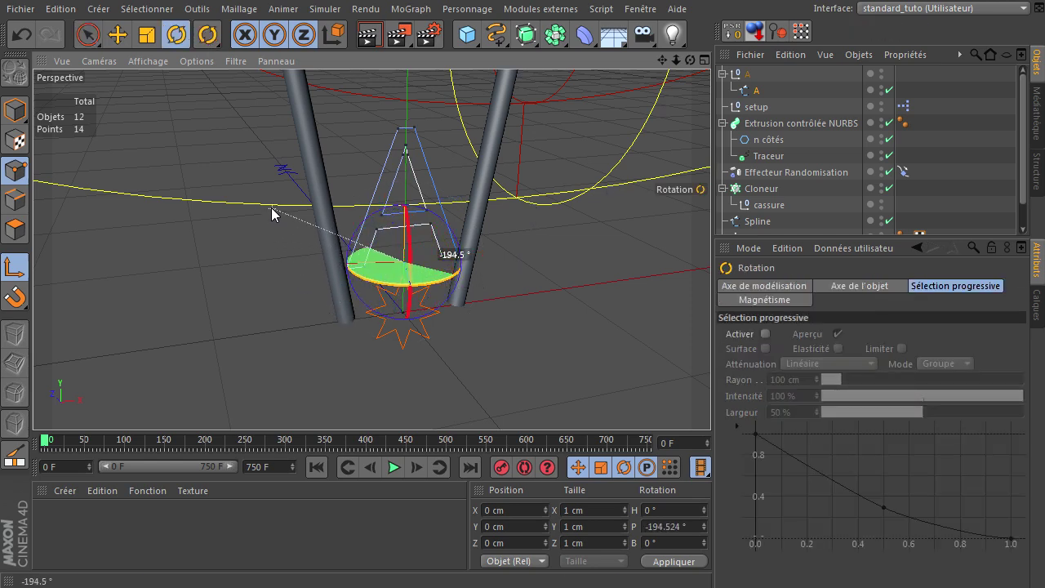
pyautogui.click(267, 223)
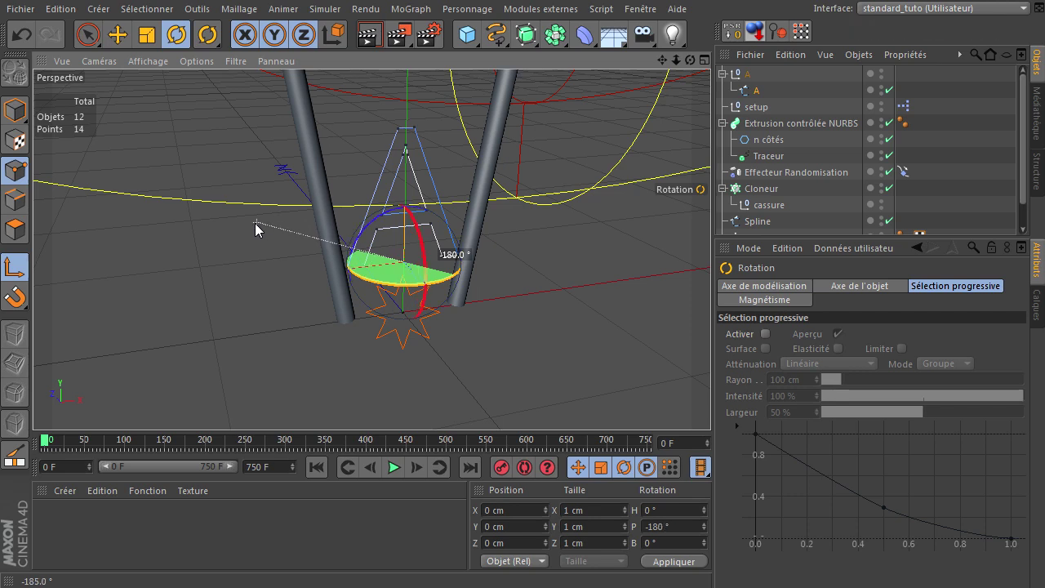
# Reposition the letter's axis with the Move tool and leave Axis mode.
pyautogui.click(123, 43)
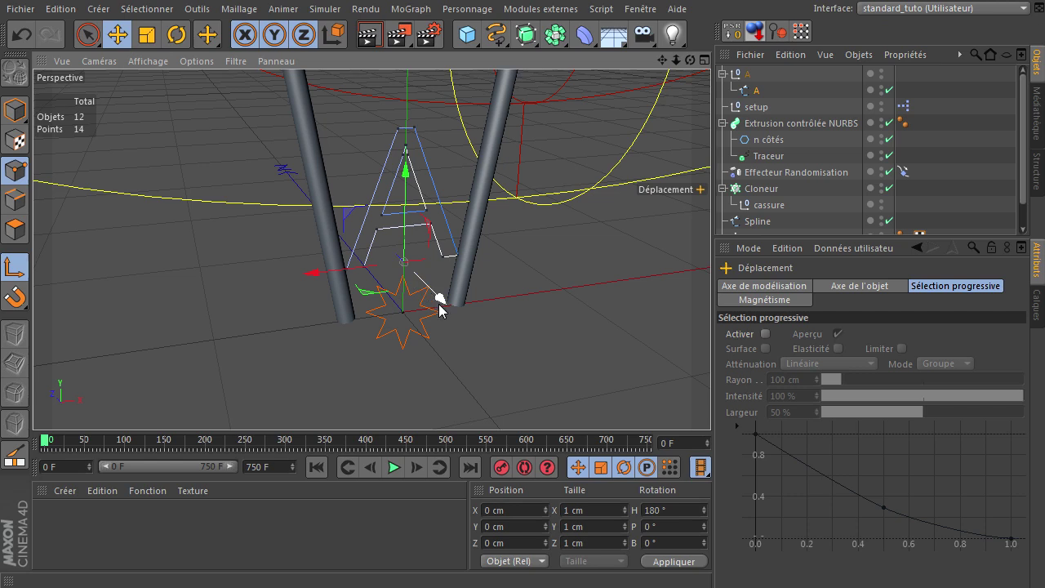
pyautogui.click(15, 276)
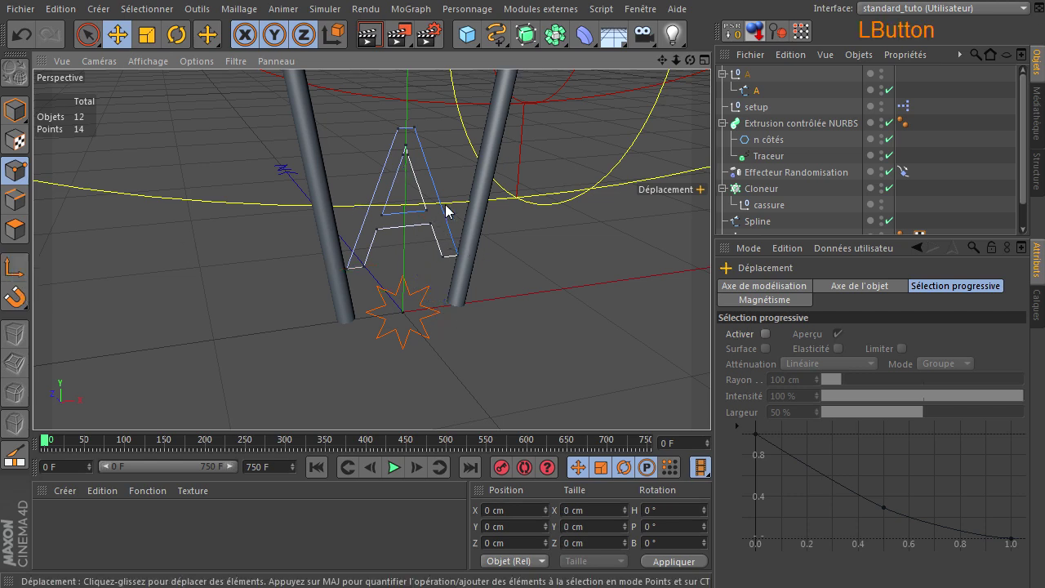
pyautogui.click(758, 95)
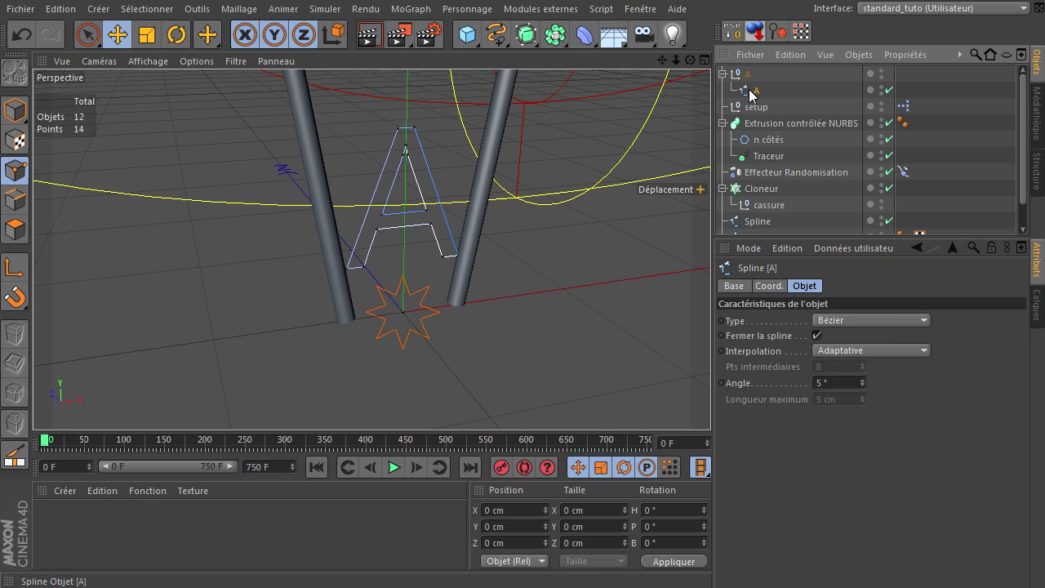
# Add a Pointer vers la caméra tag to the A spline so it always faces the camera.
pyautogui.rightClick(750, 95)
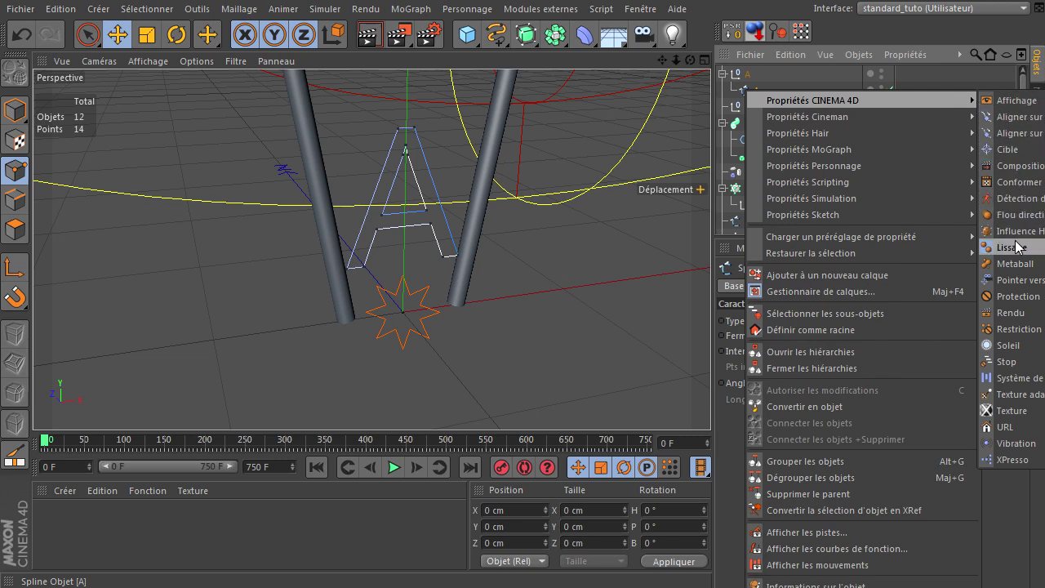
pyautogui.click(1011, 288)
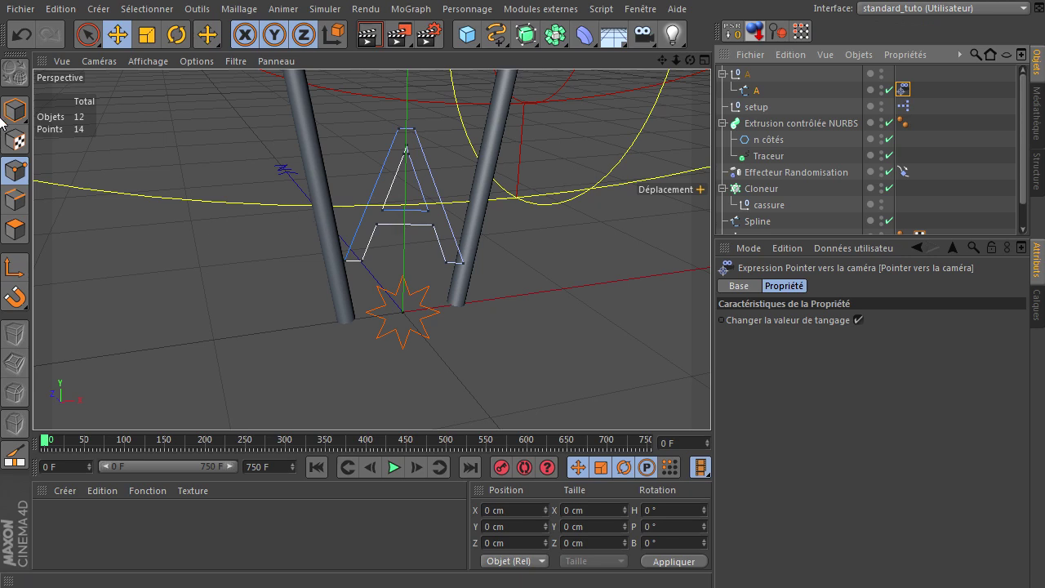
pyautogui.click(19, 119)
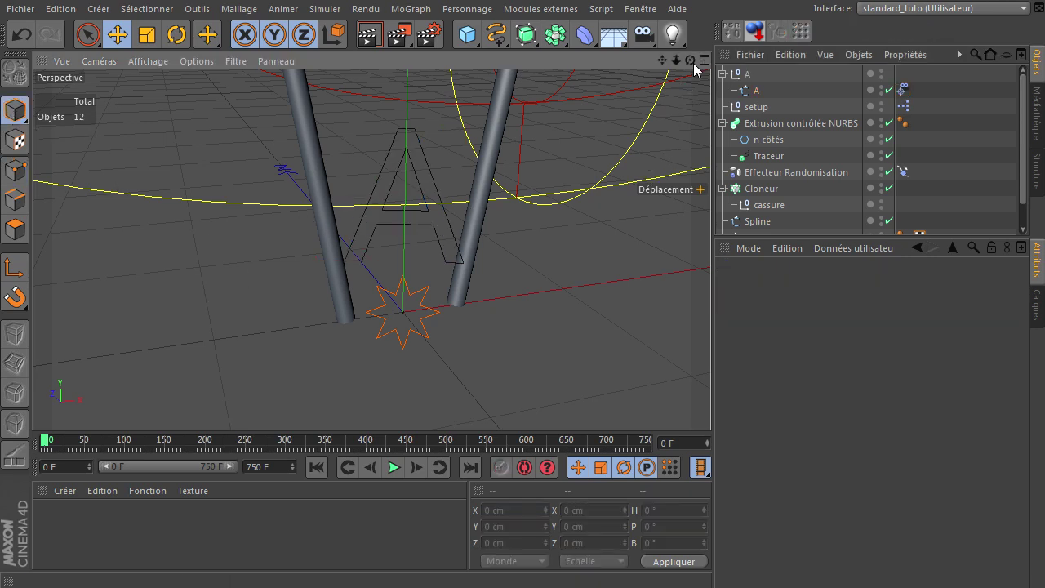
pyautogui.click(715, 406)
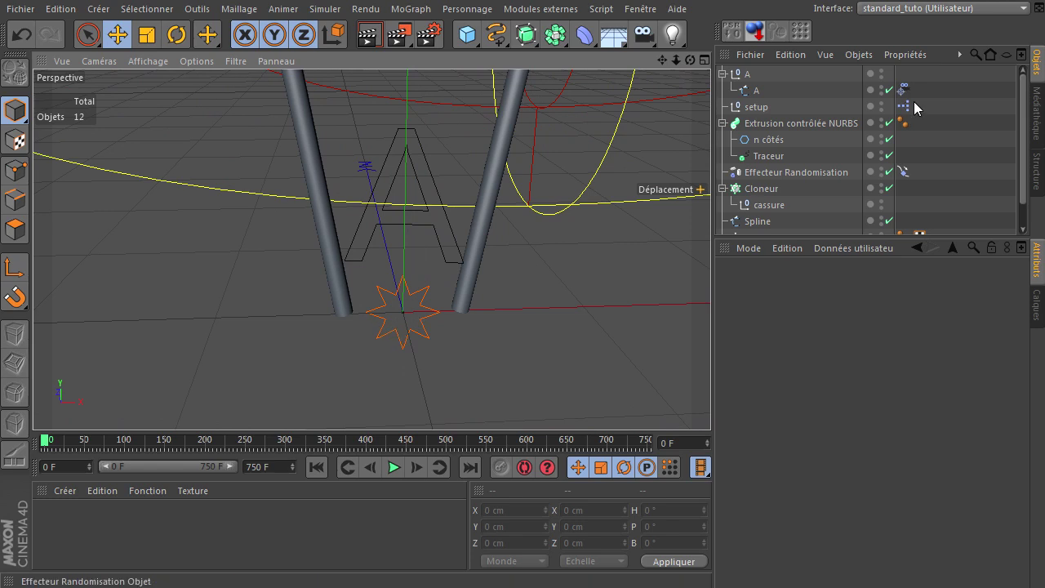
# Turn on a custom orange display colour for the A spline.
pyautogui.click(759, 98)
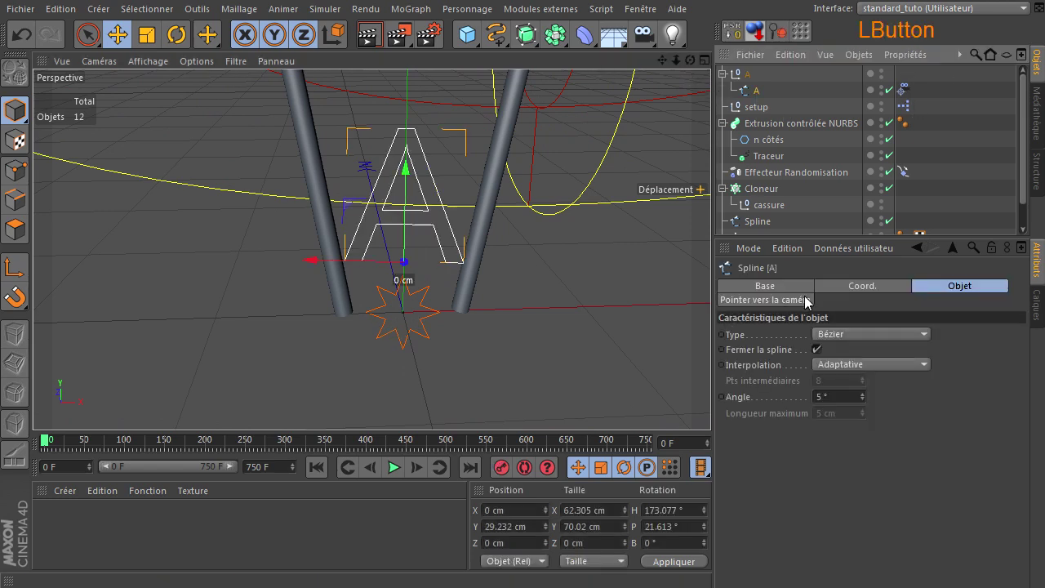
pyautogui.click(809, 293)
pyautogui.click(908, 403)
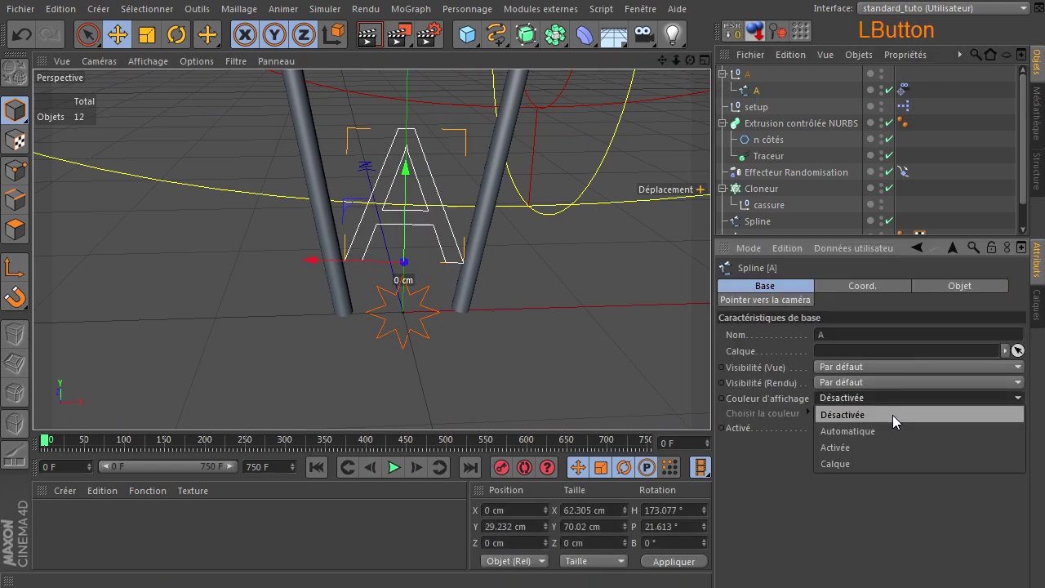
pyautogui.click(884, 447)
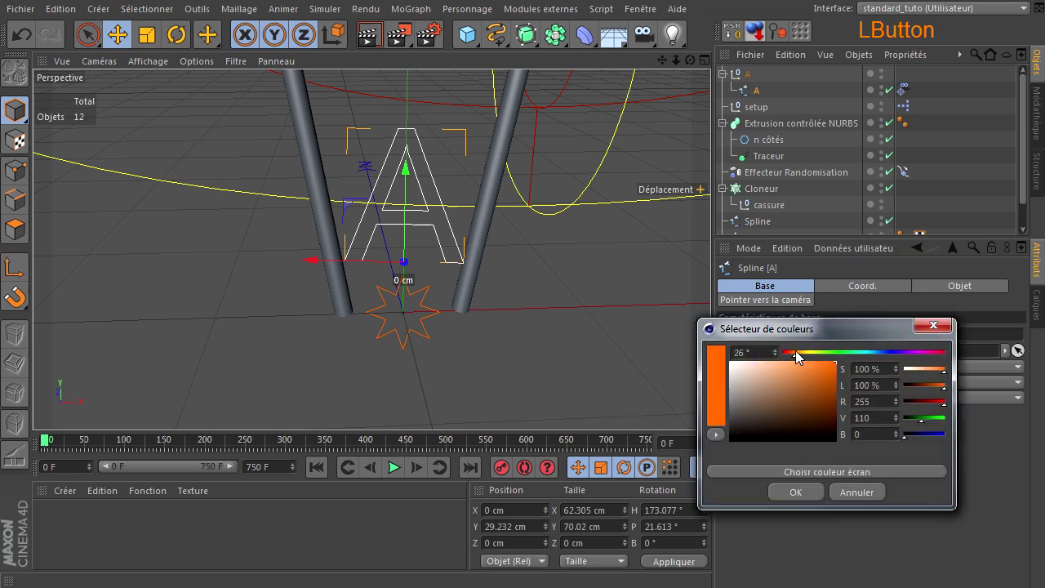
pyautogui.click(793, 495)
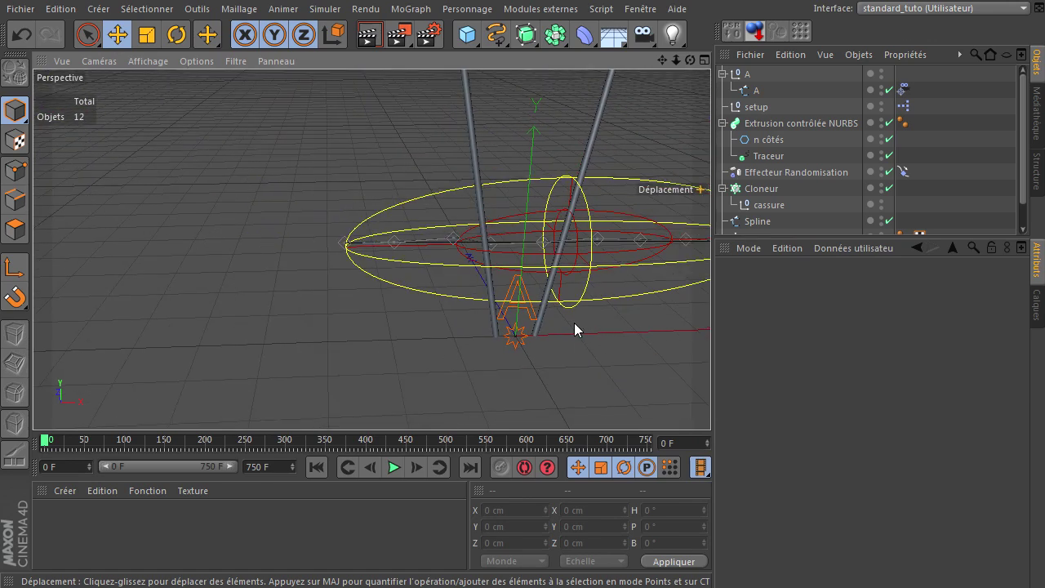
# Give the A null the same orange display colour and move the group left of the sticks.
pyautogui.click(751, 80)
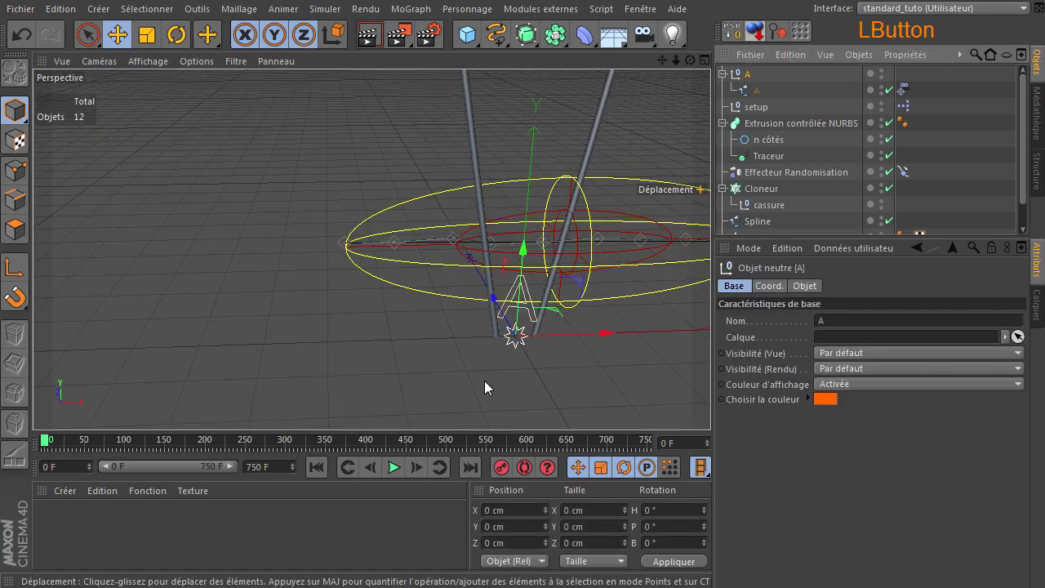
pyautogui.click(598, 343)
pyautogui.click(461, 381)
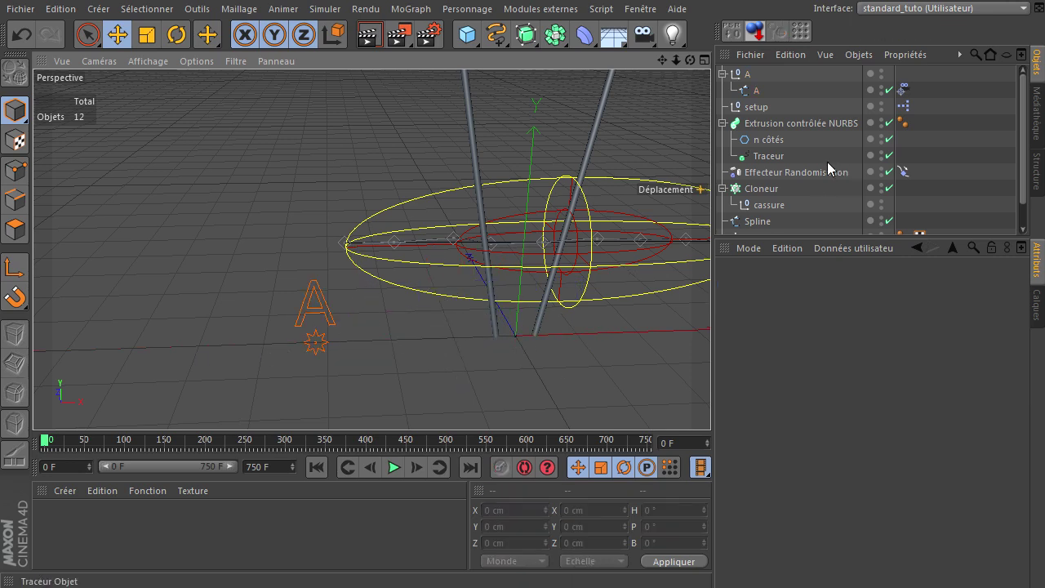
# Add a null displayed as a 20 cm star at the sticks' base, then a new text spline.
pyautogui.click(473, 41)
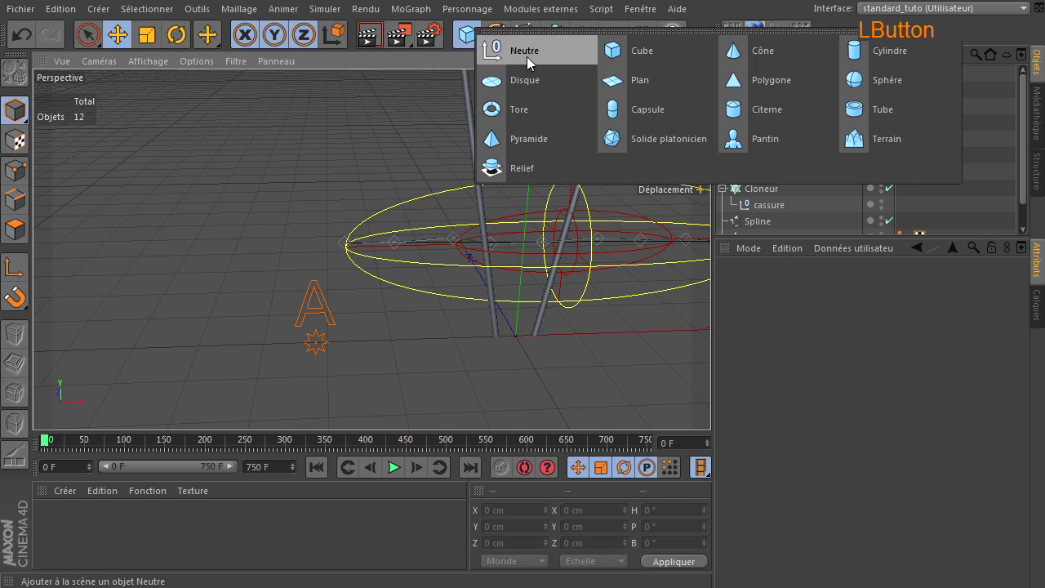
pyautogui.click(815, 291)
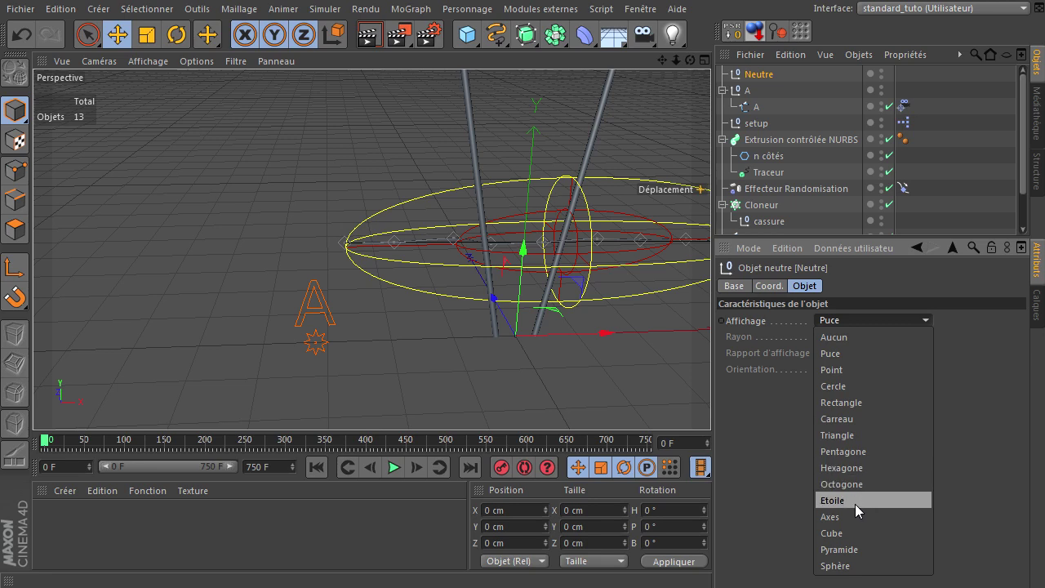
pyautogui.click(860, 509)
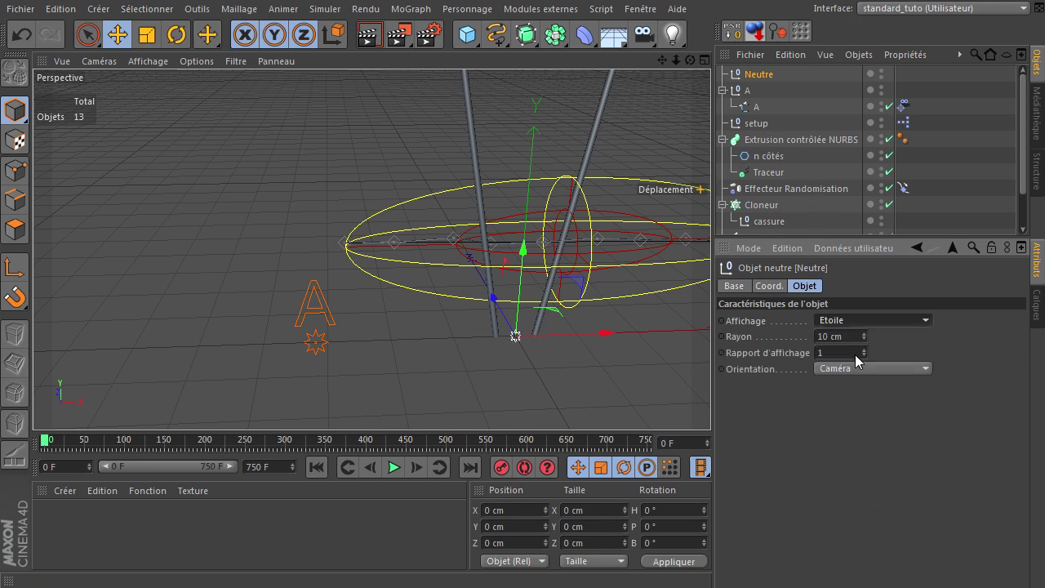
pyautogui.click(857, 342)
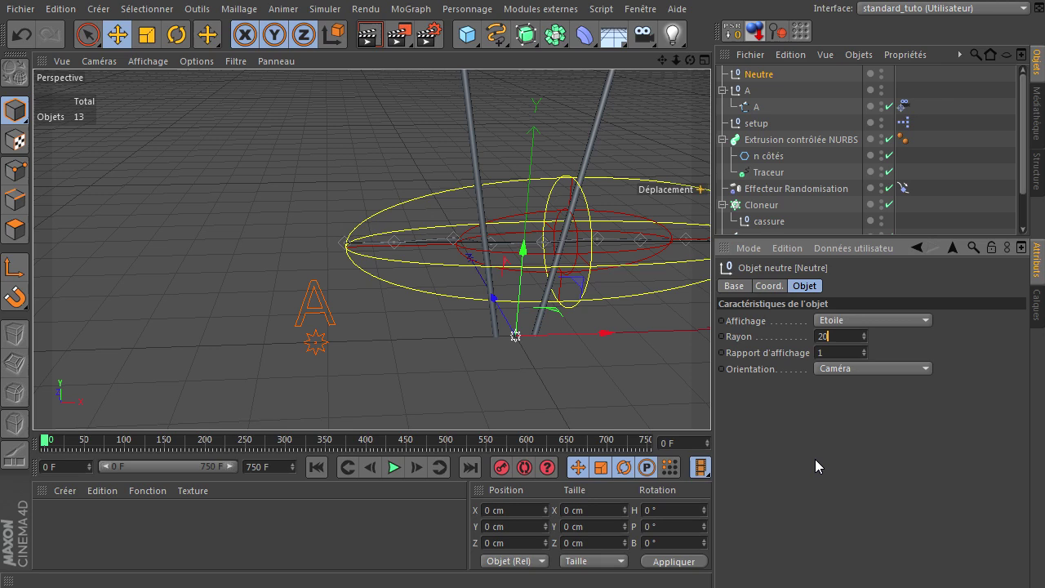
pyautogui.click(813, 487)
pyautogui.click(501, 42)
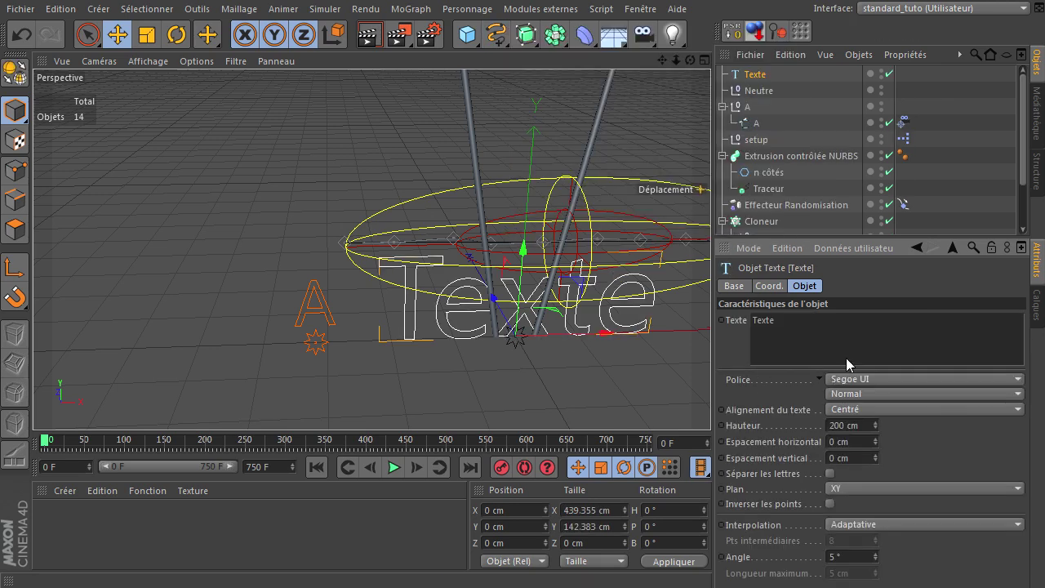
# Set the Text spline's content to B with a height of 100 cm.
pyautogui.click(841, 337)
pyautogui.press('shift+b')
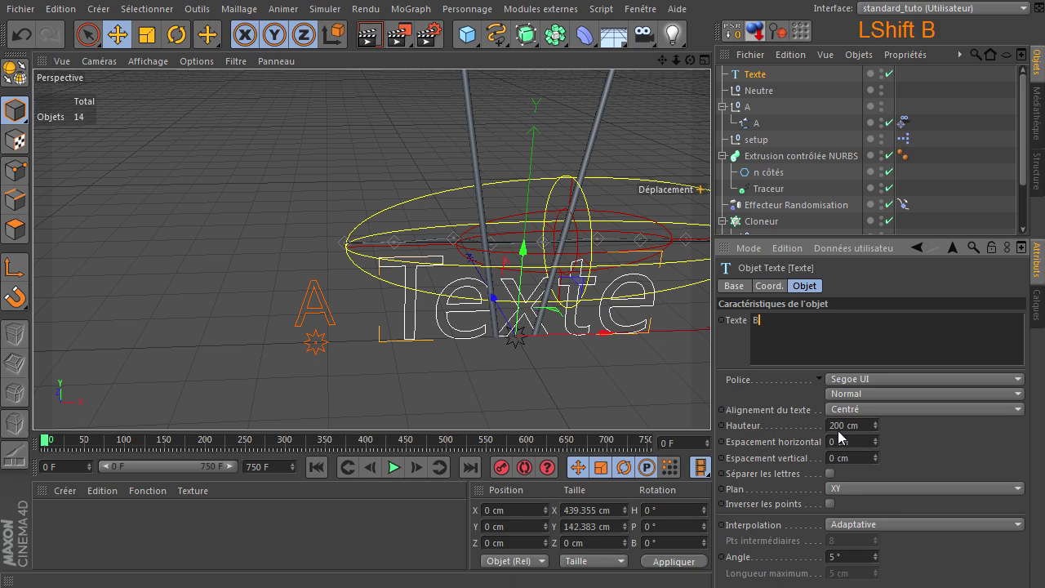
pyautogui.click(872, 431)
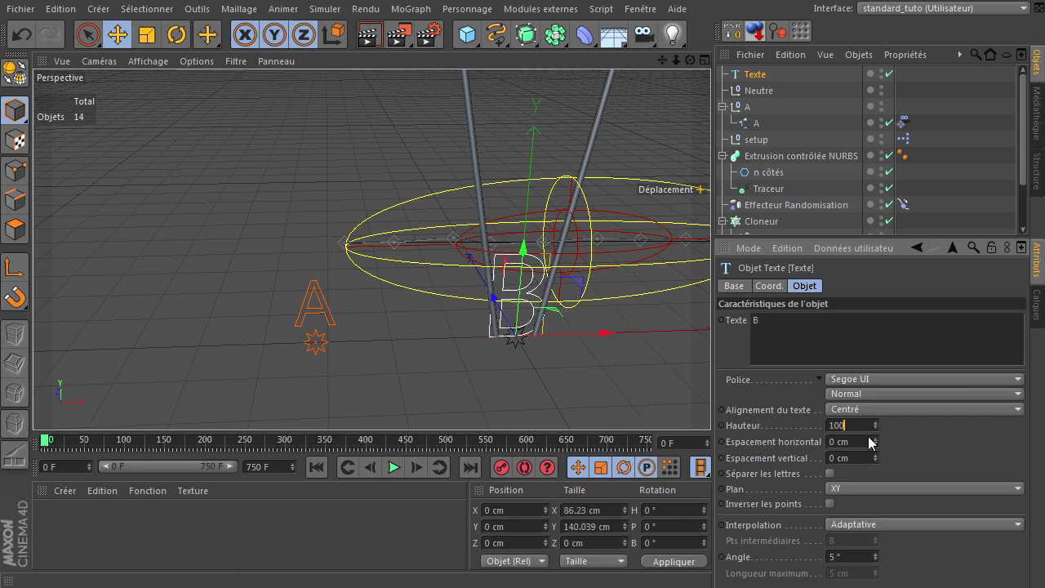
pyautogui.click(908, 432)
pyautogui.click(527, 259)
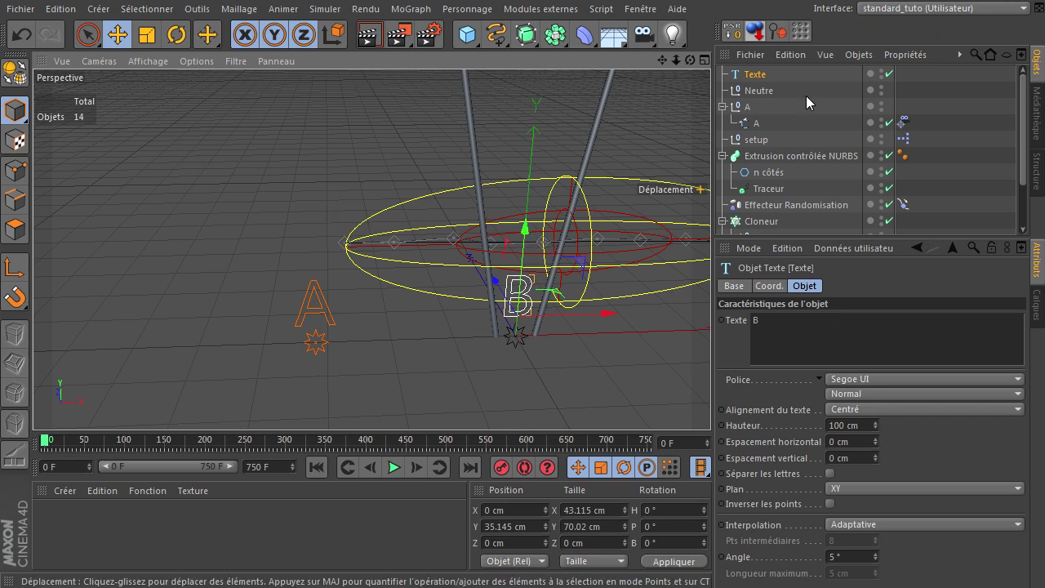
# Name the new null and the text object B and parent the text under the null.
pyautogui.click(750, 80)
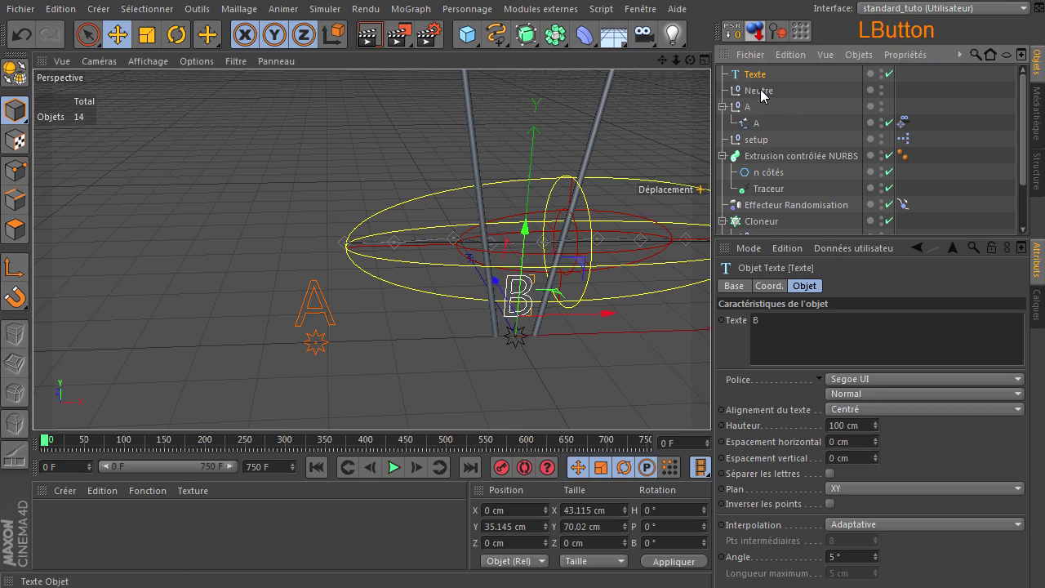
pyautogui.click(769, 84)
pyautogui.press('shift+b')
pyautogui.click(764, 101)
pyautogui.press('shift+b')
pyautogui.click(815, 85)
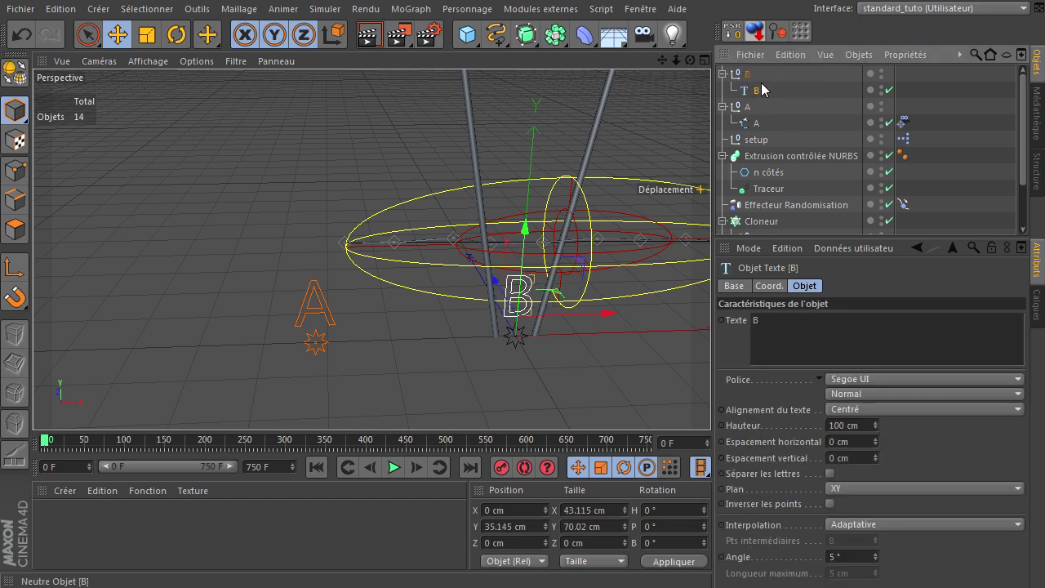
# Convert the B text into an editable spline and rotate it -180° in H.
pyautogui.click(747, 96)
pyautogui.click(23, 79)
pyautogui.click(8, 276)
pyautogui.click(573, 341)
pyautogui.click(403, 301)
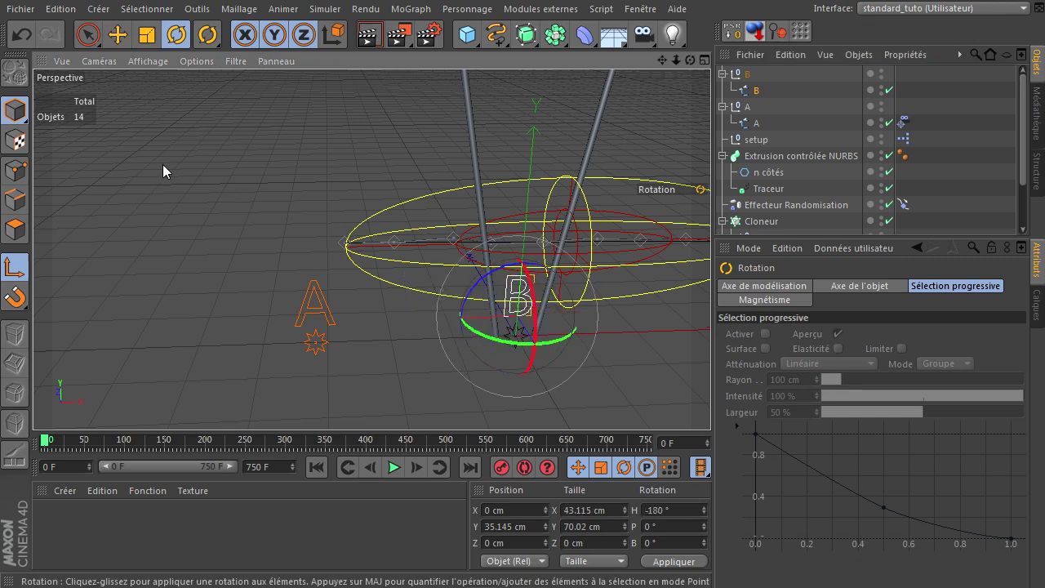
pyautogui.click(19, 270)
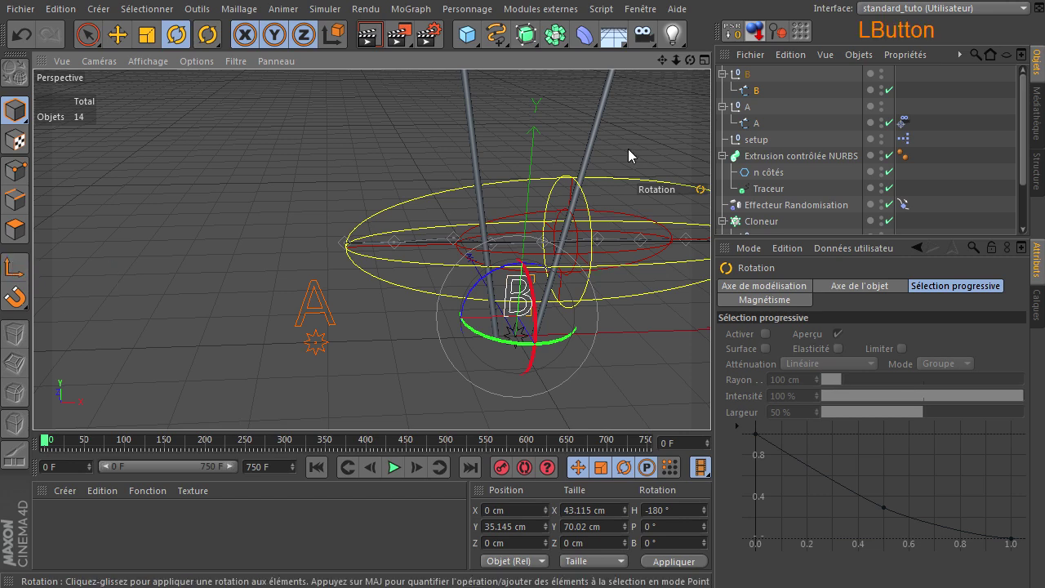
pyautogui.click(88, 34)
pyautogui.rightClick(747, 94)
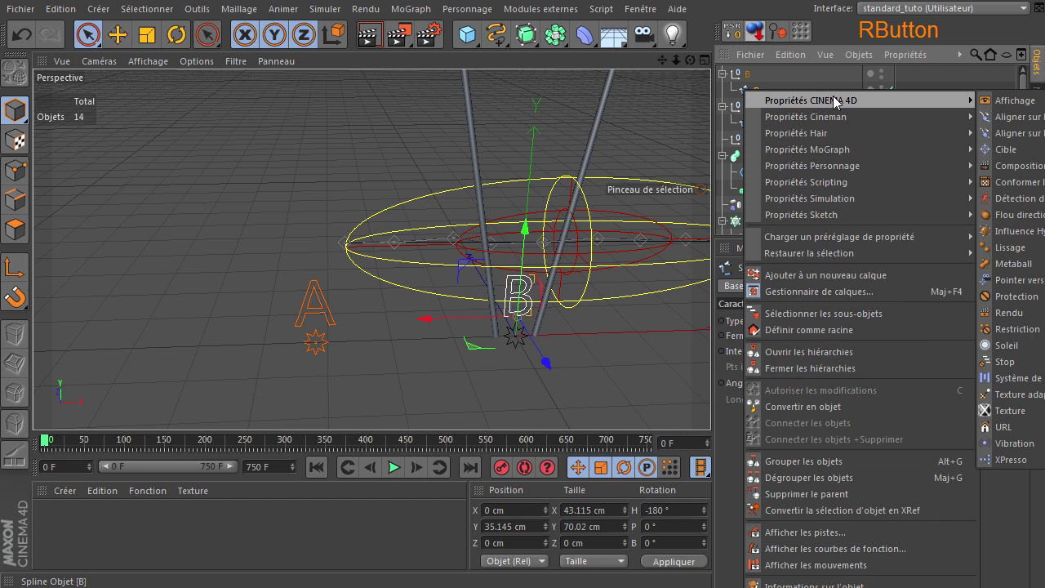
# Give the B spline the Look at Camera tag and set both B objects to a light blue display colour.
pyautogui.click(1007, 286)
pyautogui.click(751, 80)
pyautogui.click(758, 94)
pyautogui.click(748, 289)
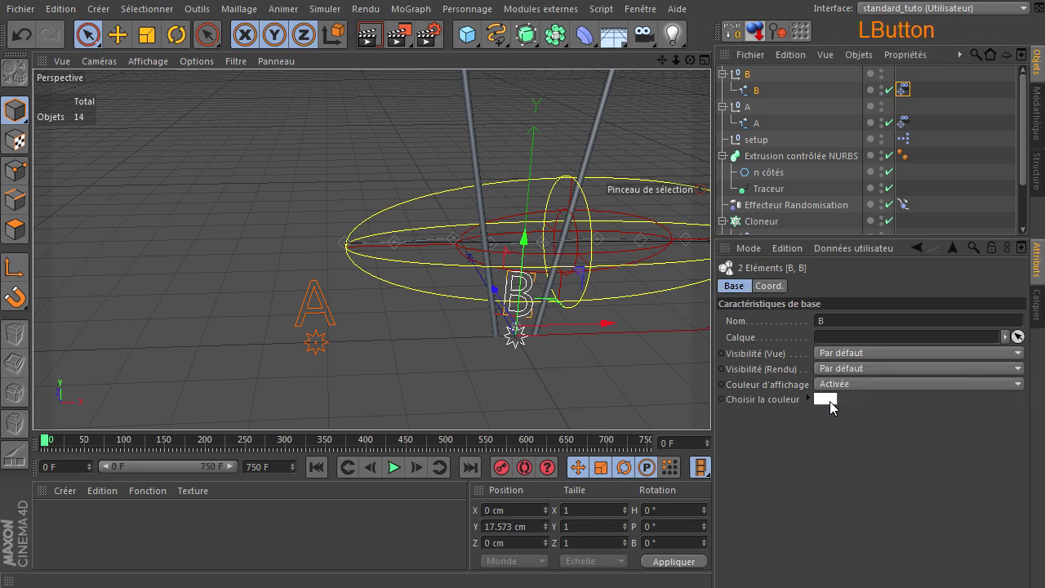
pyautogui.click(879, 343)
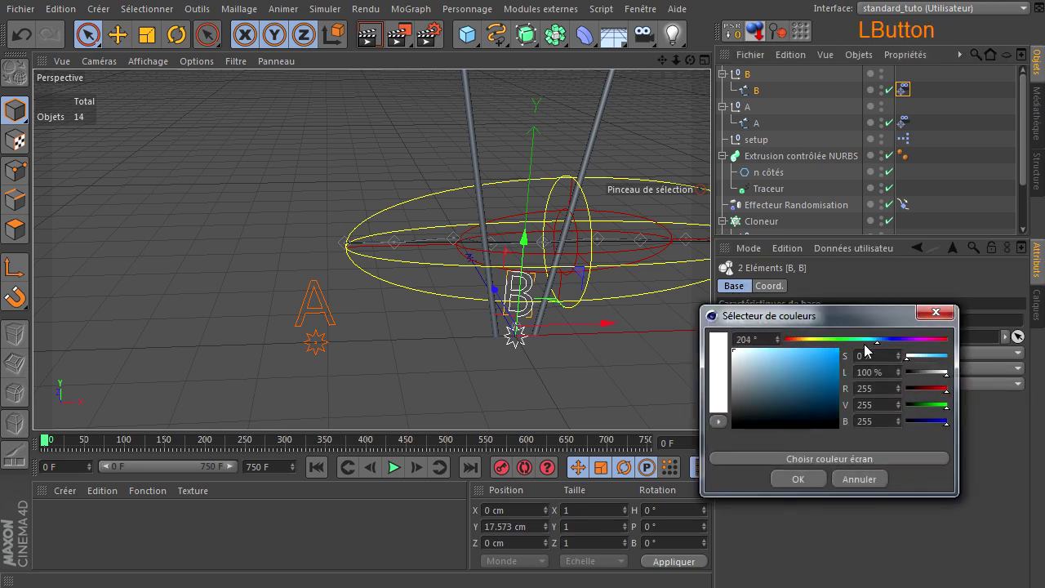
pyautogui.click(819, 375)
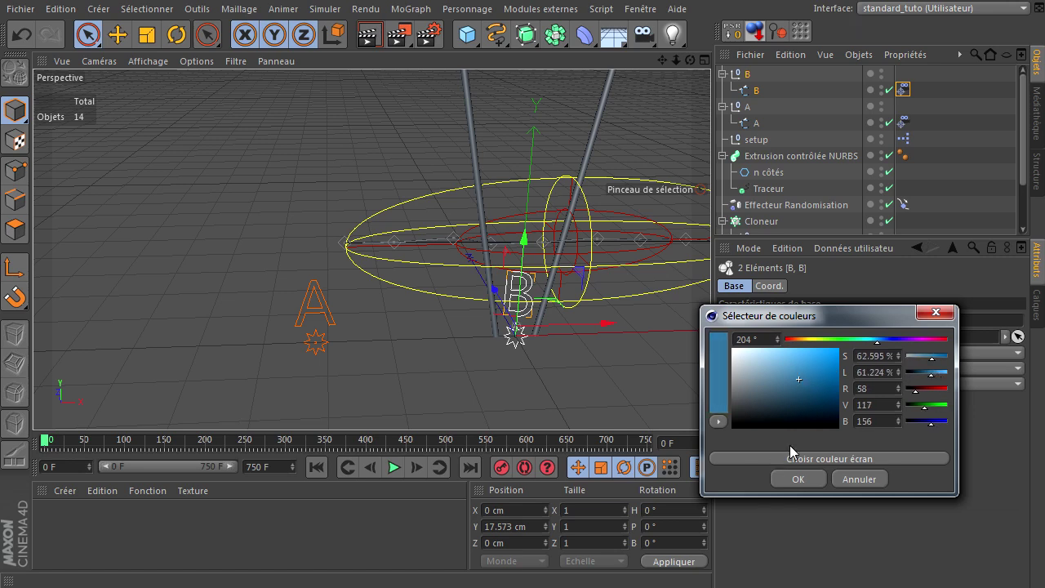
pyautogui.click(809, 383)
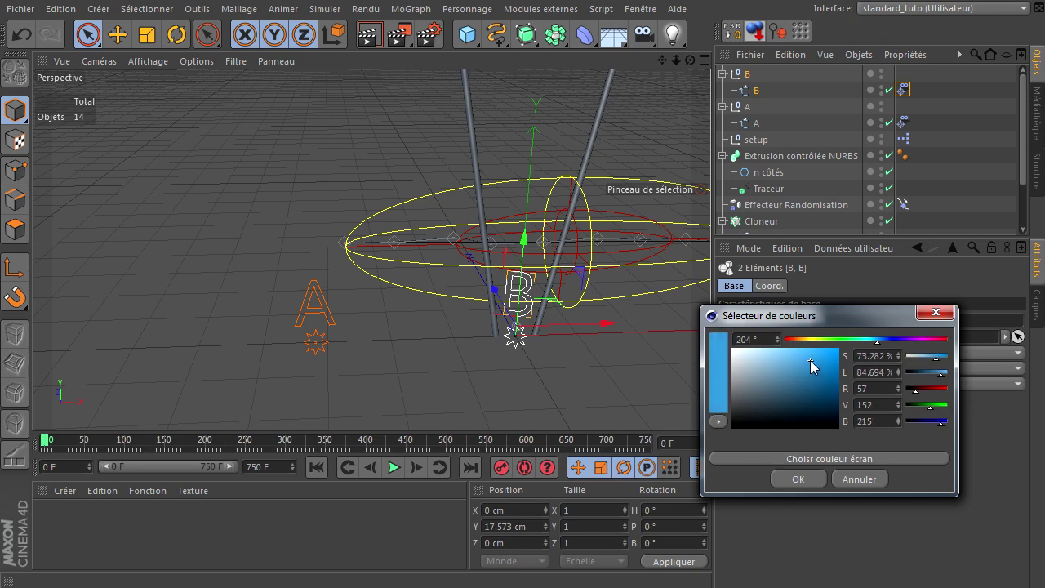
pyautogui.click(783, 490)
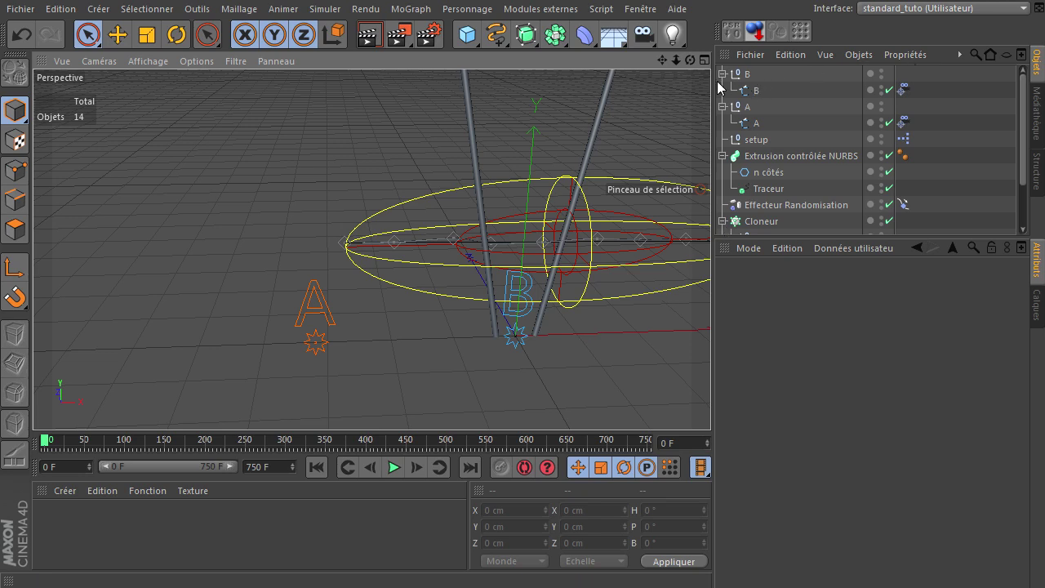
# Collapse the A group, switch to Points mode and select the spline's end point, recentring the view.
pyautogui.click(730, 86)
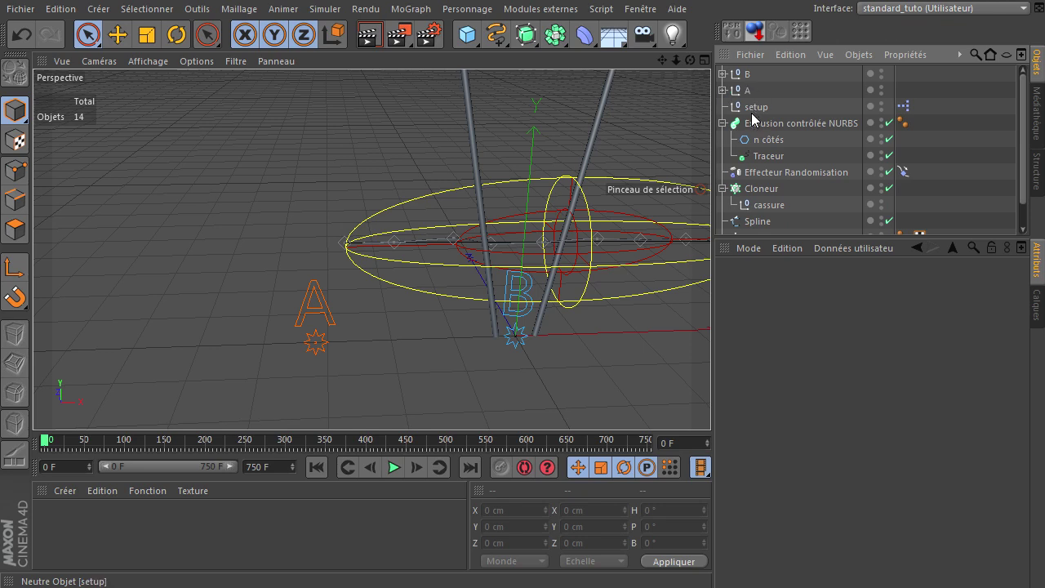
pyautogui.click(755, 226)
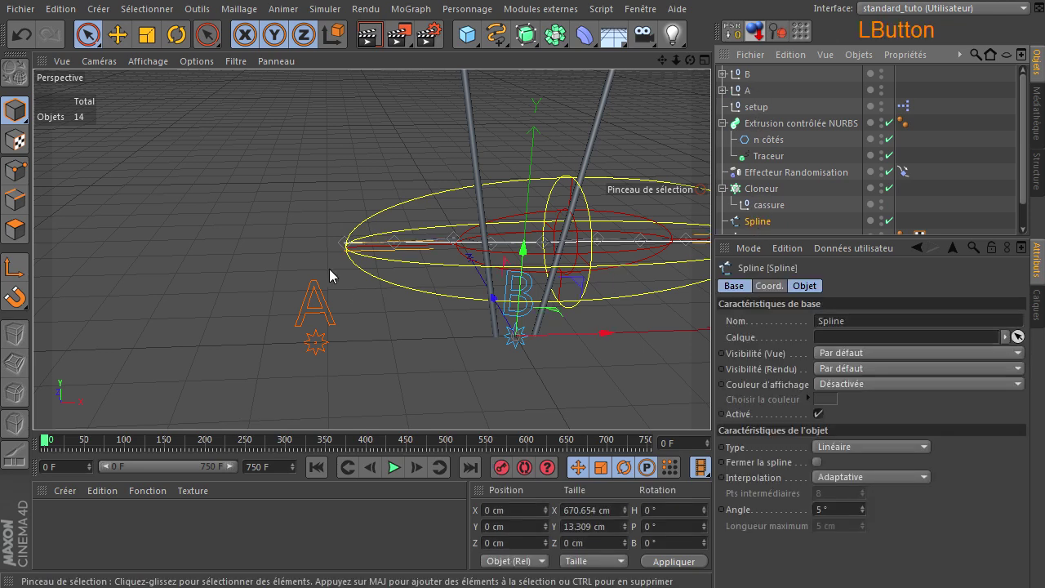
pyautogui.click(22, 176)
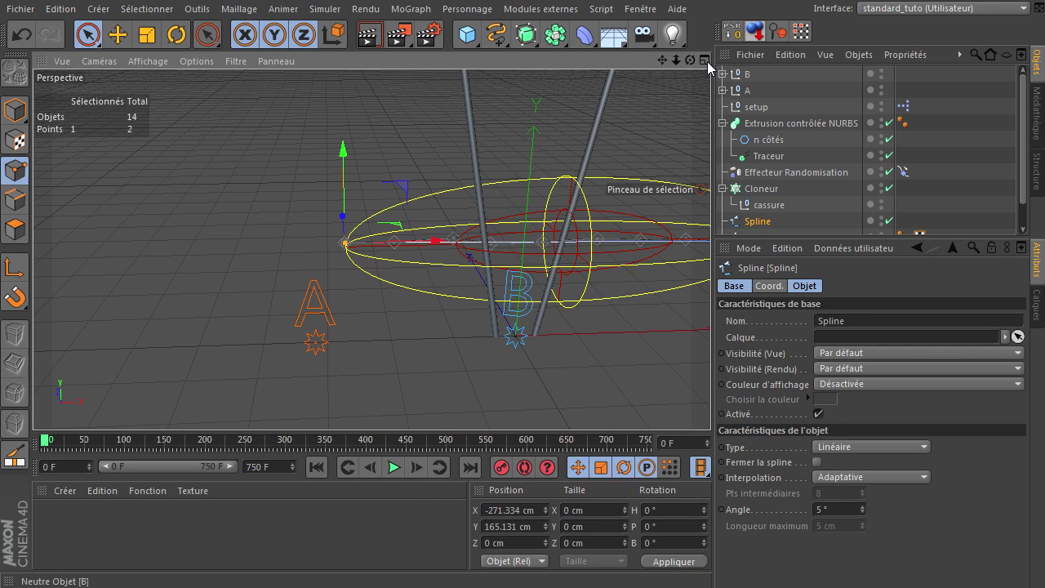
pyautogui.click(717, 407)
pyautogui.click(670, 235)
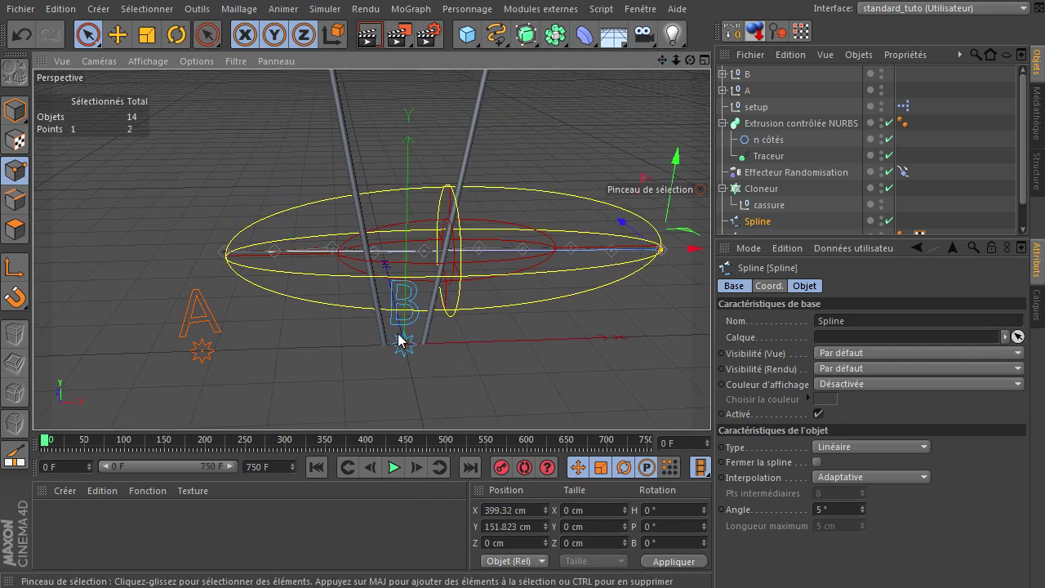
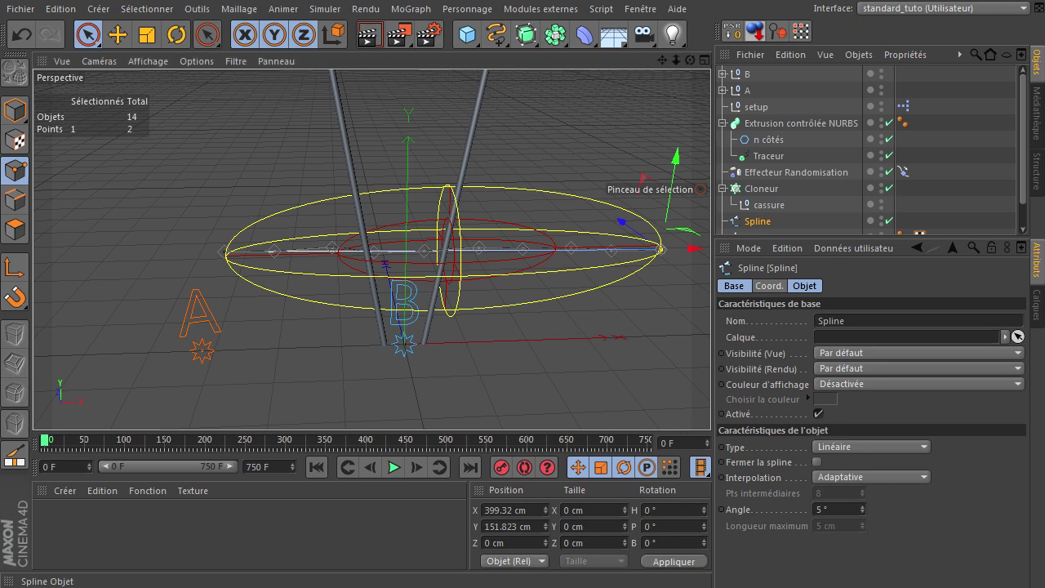
# Open the setup's XPresso editor and expand X-Pool to Opérateurs système > XPresso > Généralités.
pyautogui.click(913, 112)
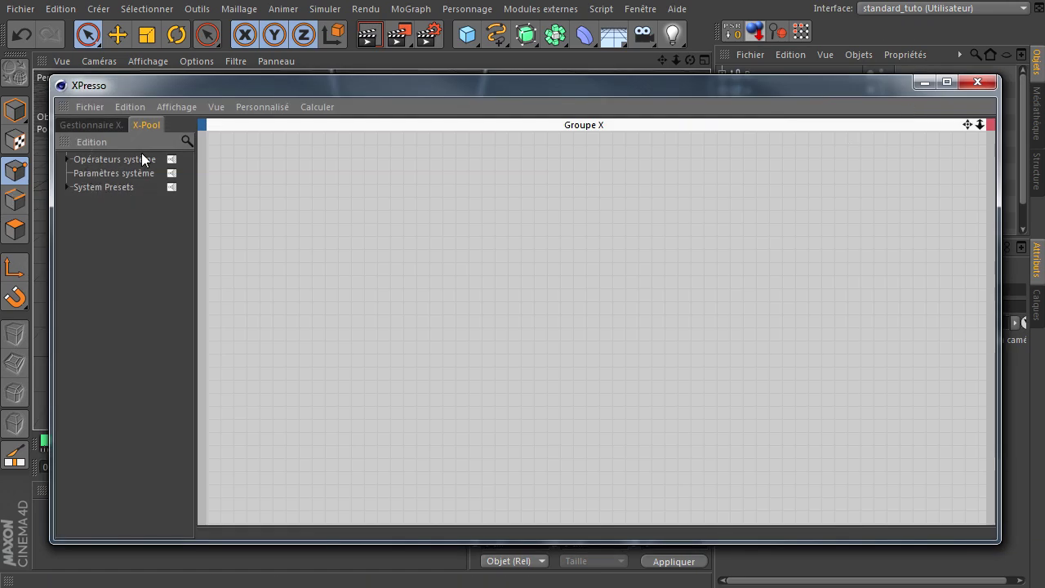
pyautogui.click(68, 162)
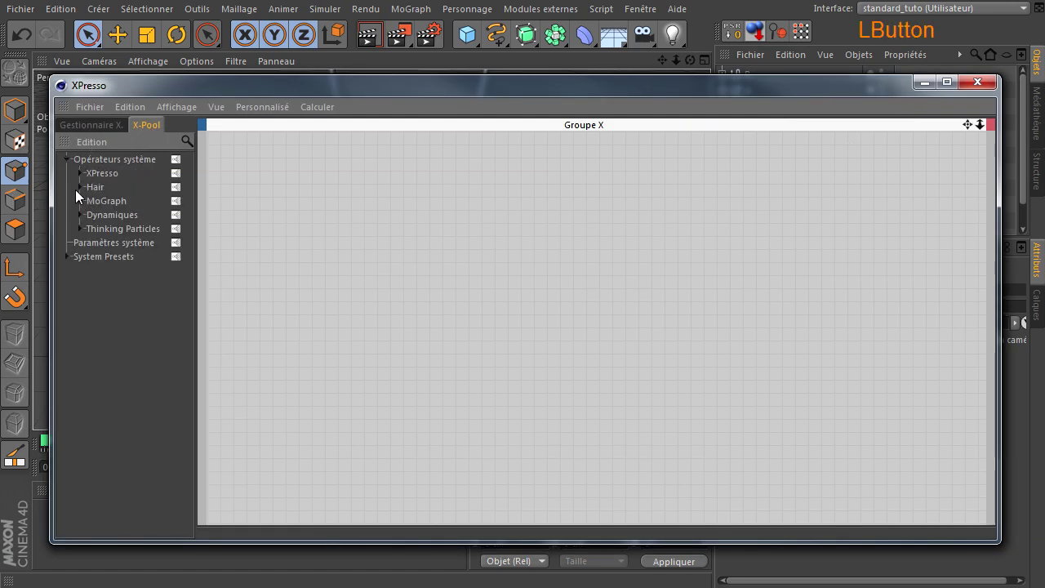
pyautogui.click(82, 179)
pyautogui.click(94, 193)
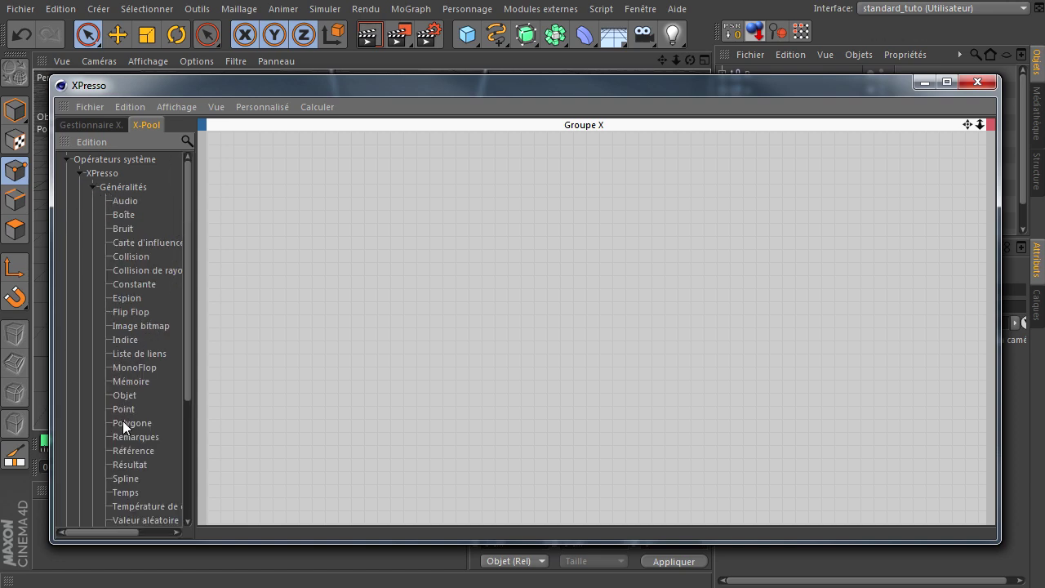
# Drag a Point operator into the group and duplicate it as a second node stacked below.
pyautogui.click(130, 418)
pyautogui.click(129, 417)
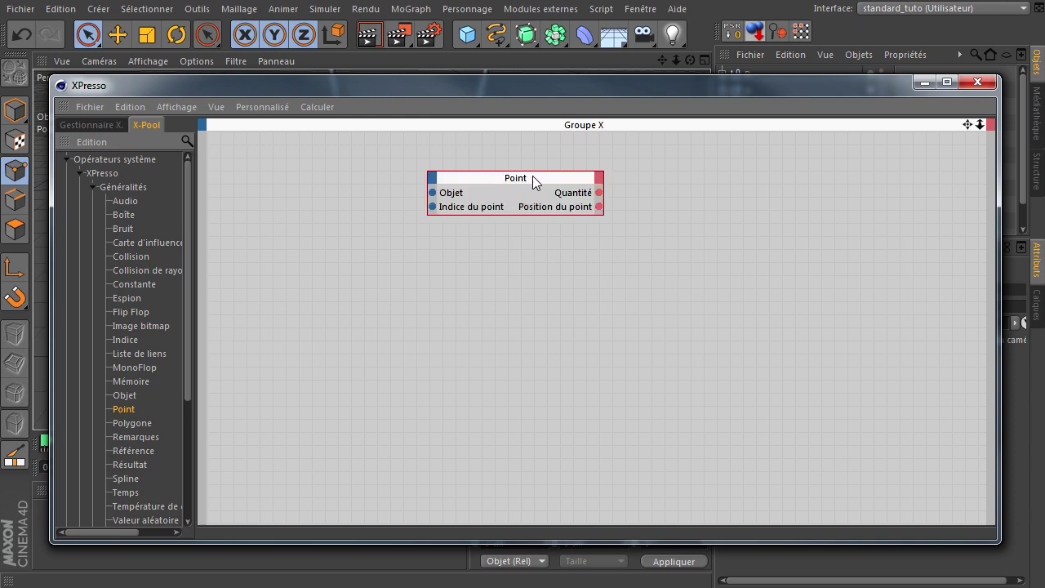
pyautogui.click(535, 187)
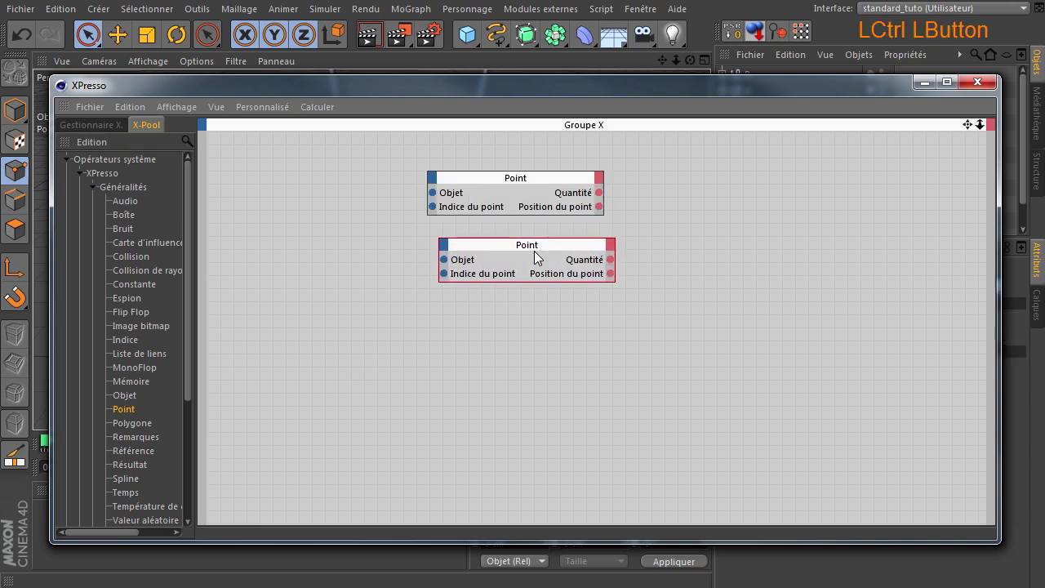
pyautogui.click(534, 256)
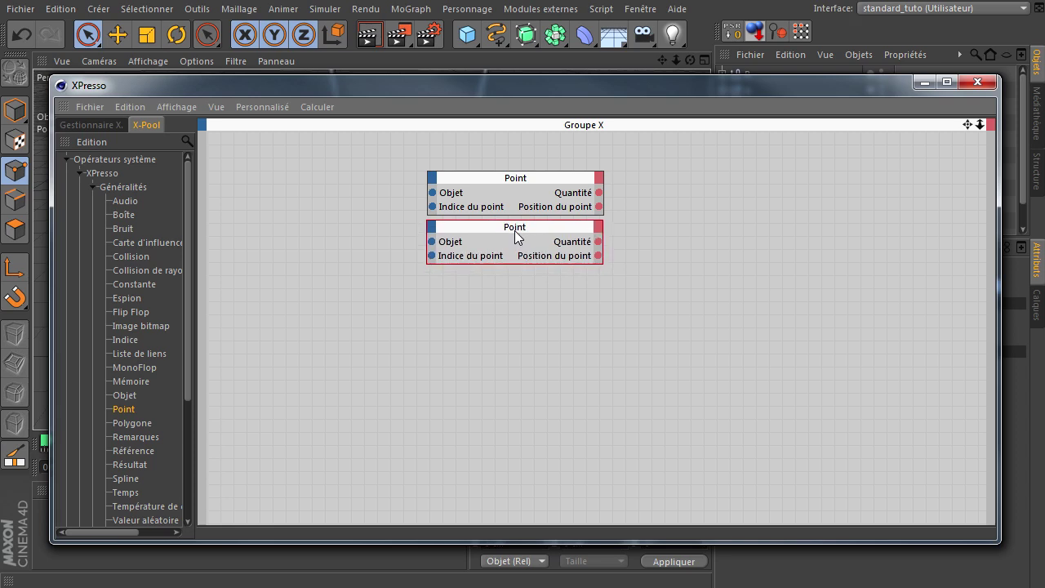
pyautogui.click(589, 88)
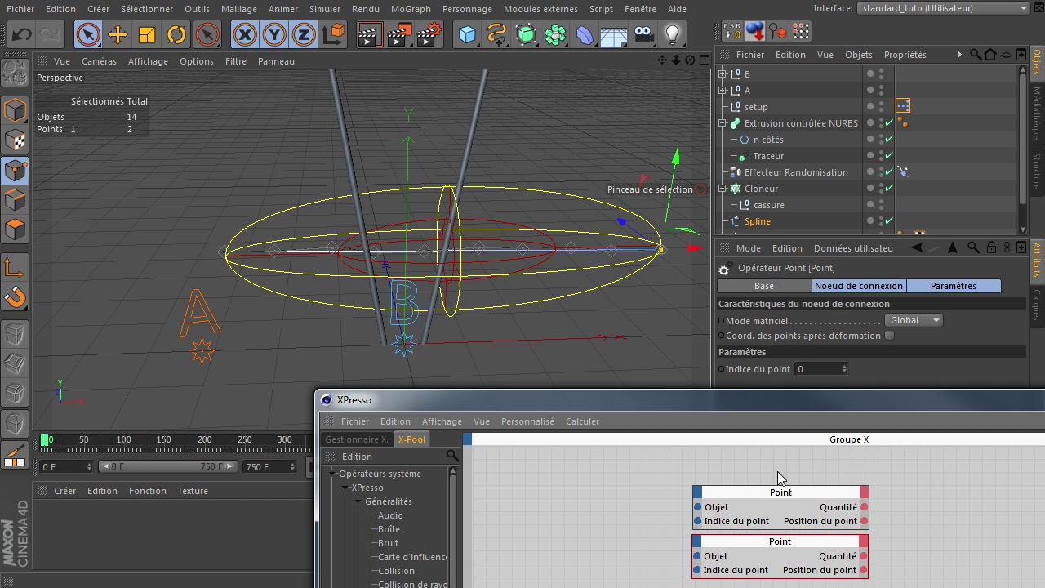
# Drag the A, B and Spline objects into the XPresso graph as object nodes.
pyautogui.click(582, 411)
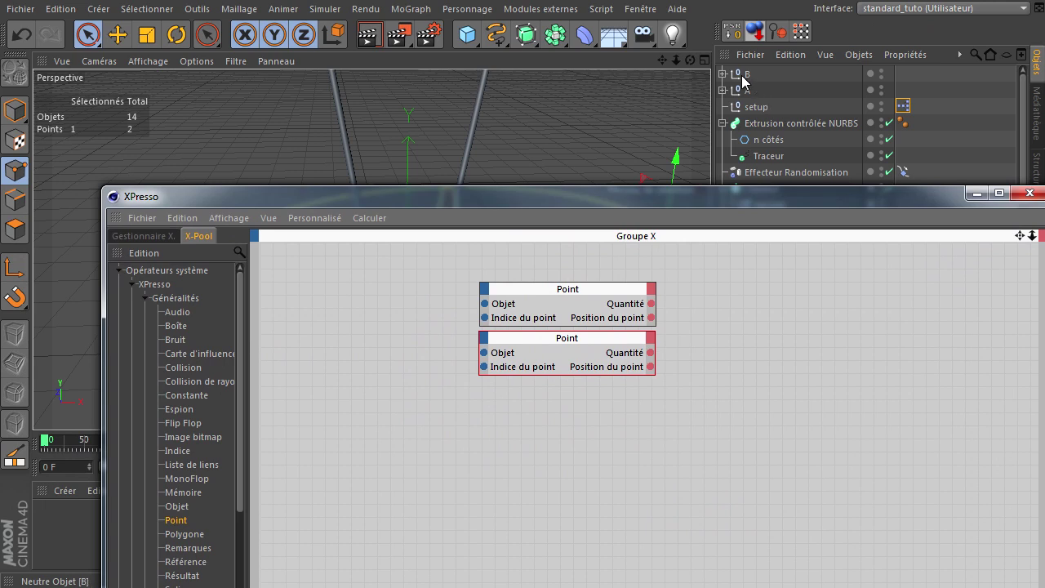
pyautogui.click(740, 94)
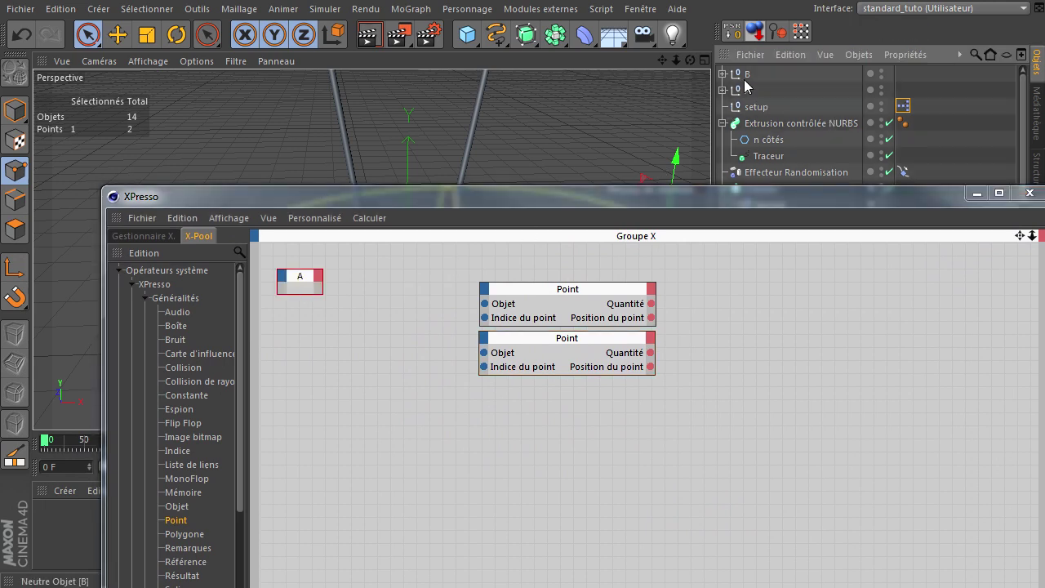
pyautogui.click(742, 81)
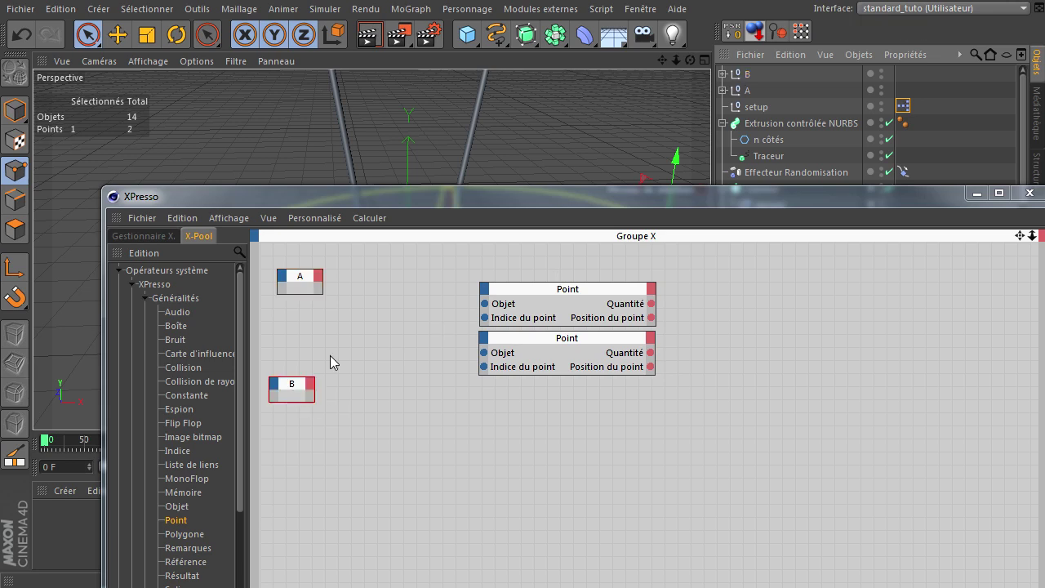
pyautogui.click(540, 231)
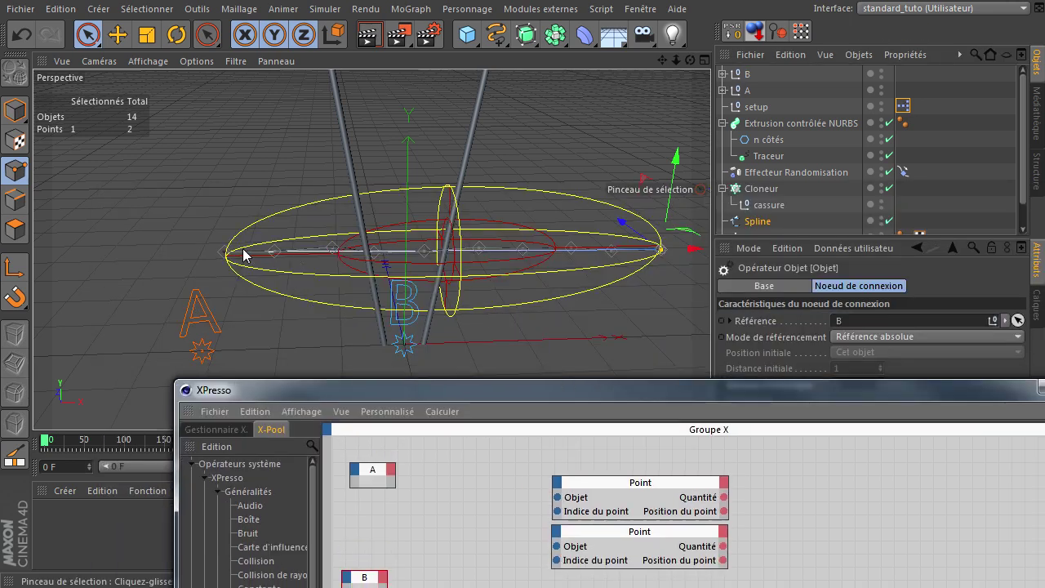
pyautogui.click(817, 394)
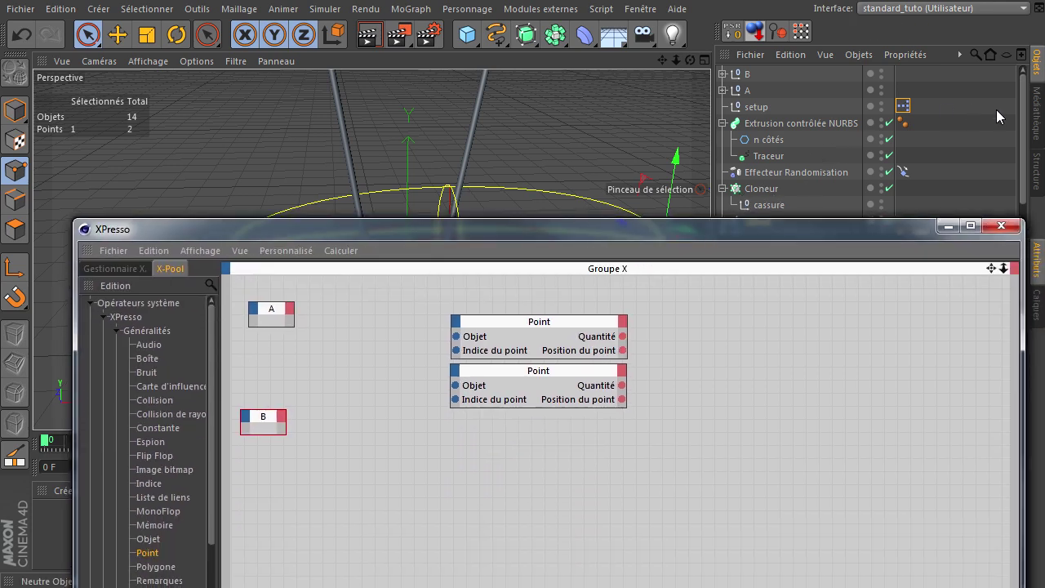
pyautogui.click(1026, 115)
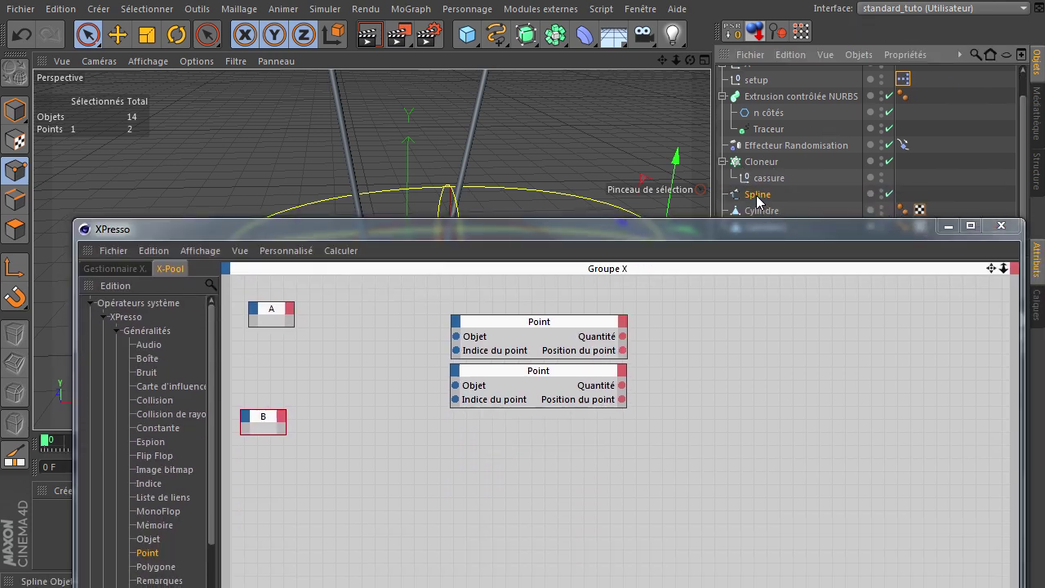
pyautogui.click(746, 214)
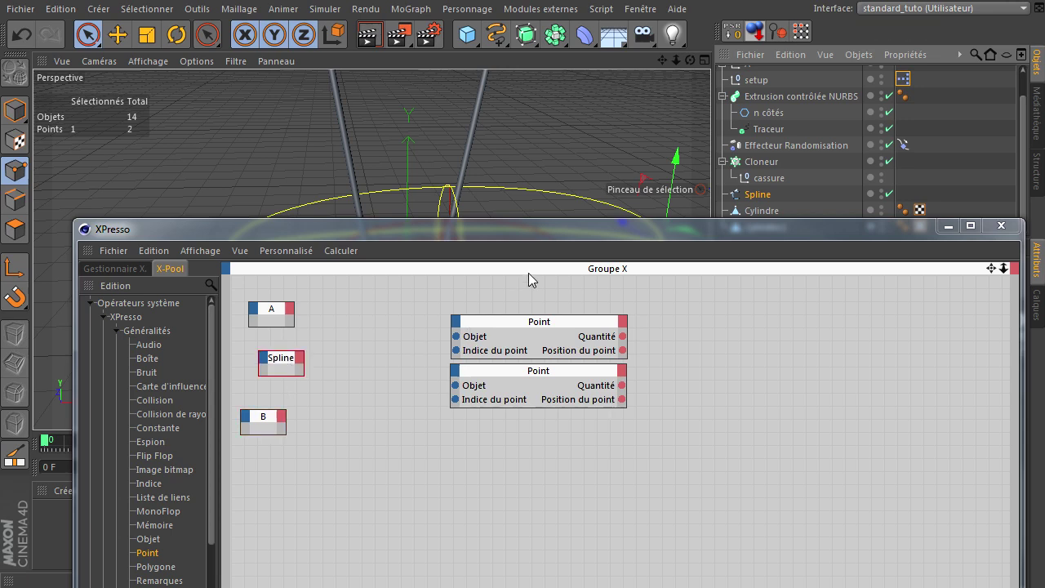
pyautogui.click(540, 241)
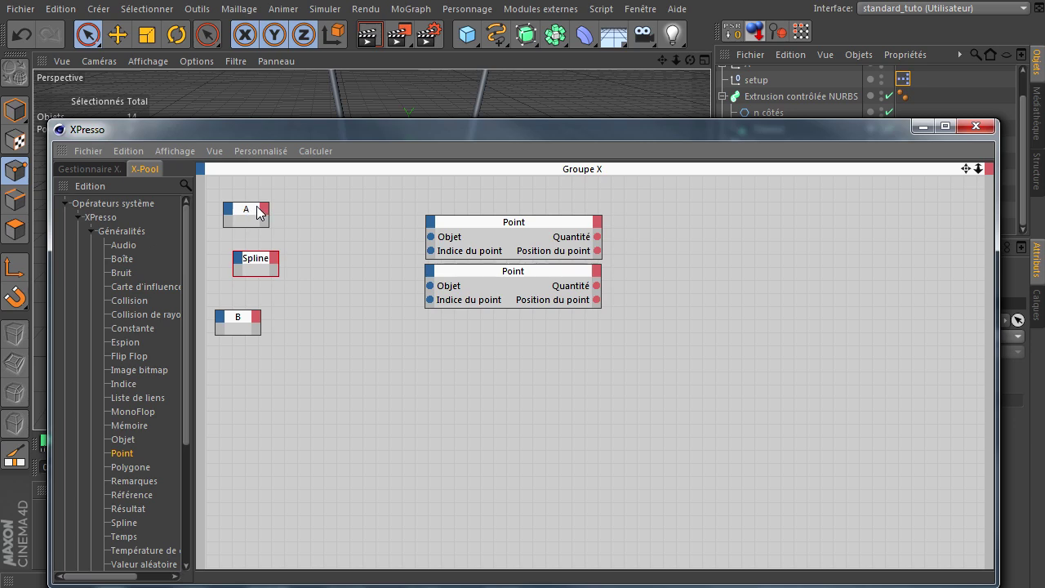
# Add a Position globale output port to node A and open B's output list for the same.
pyautogui.click(273, 213)
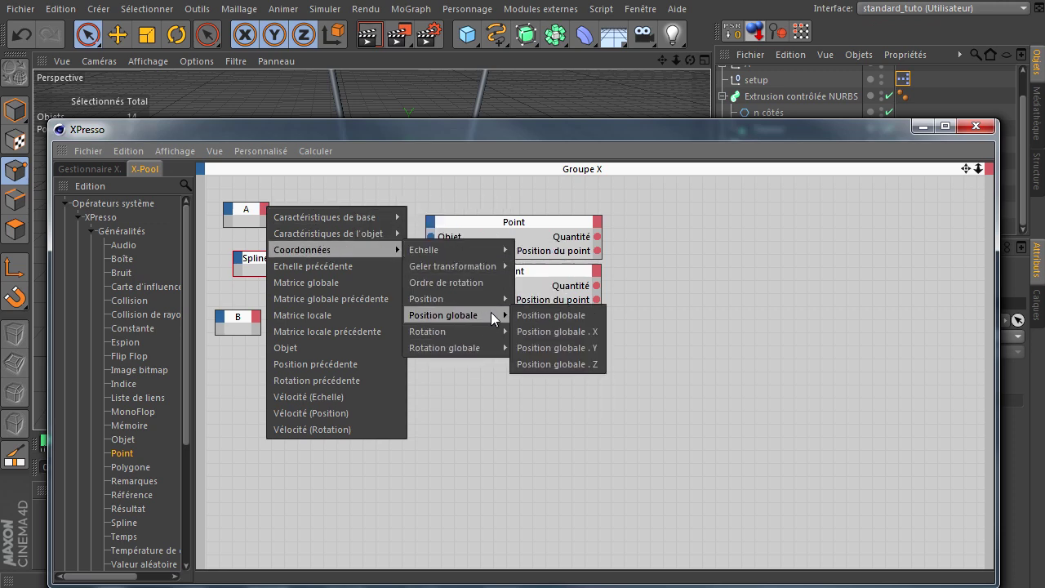
pyautogui.click(560, 326)
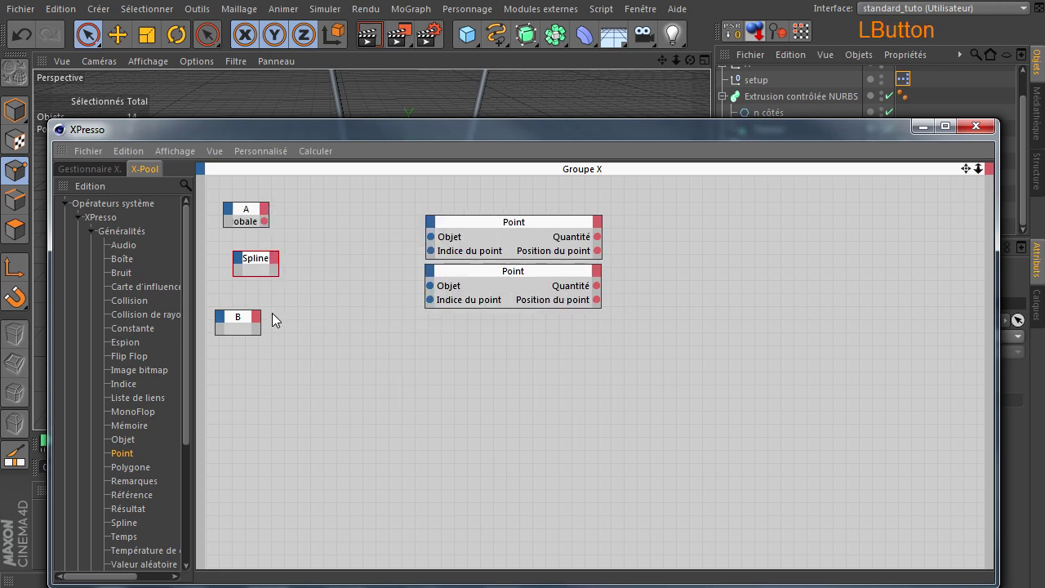
pyautogui.click(264, 323)
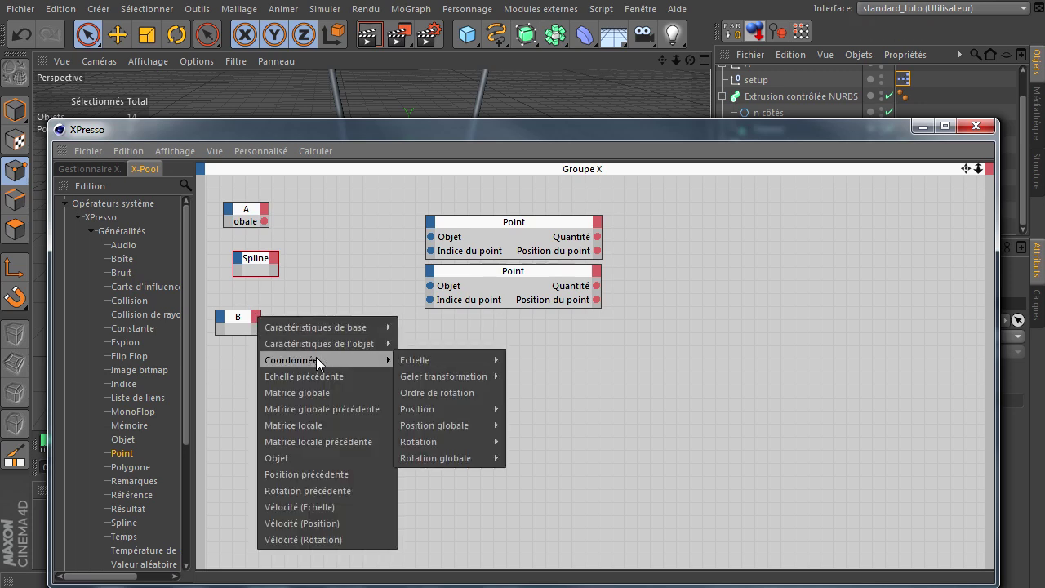
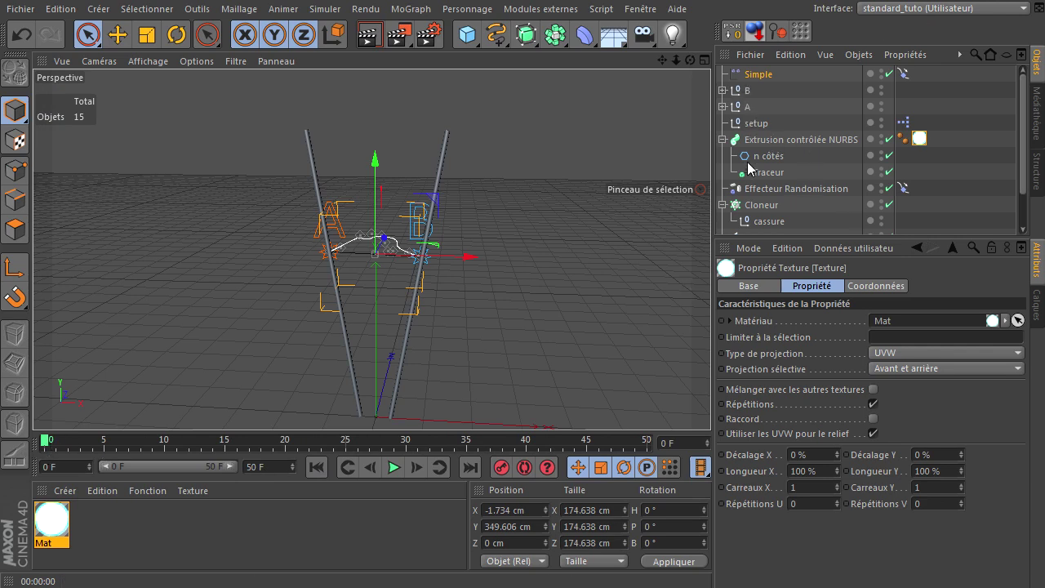
# Group the two stick cylinders under a new null (Alt+G) and rename it tiges.
pyautogui.click(799, 245)
pyautogui.click(750, 290)
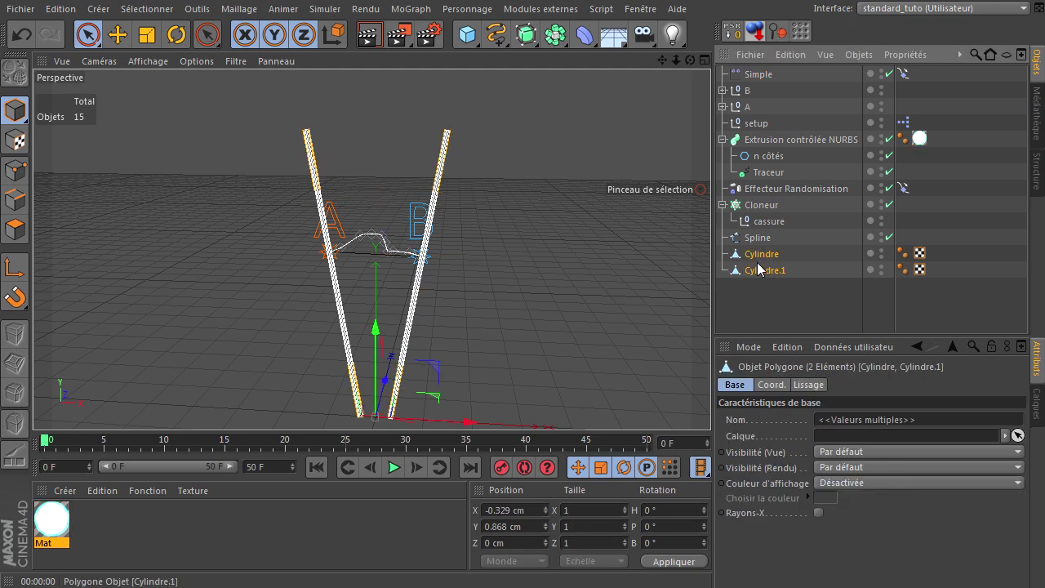
pyautogui.press('alt+g')
pyautogui.click(757, 262)
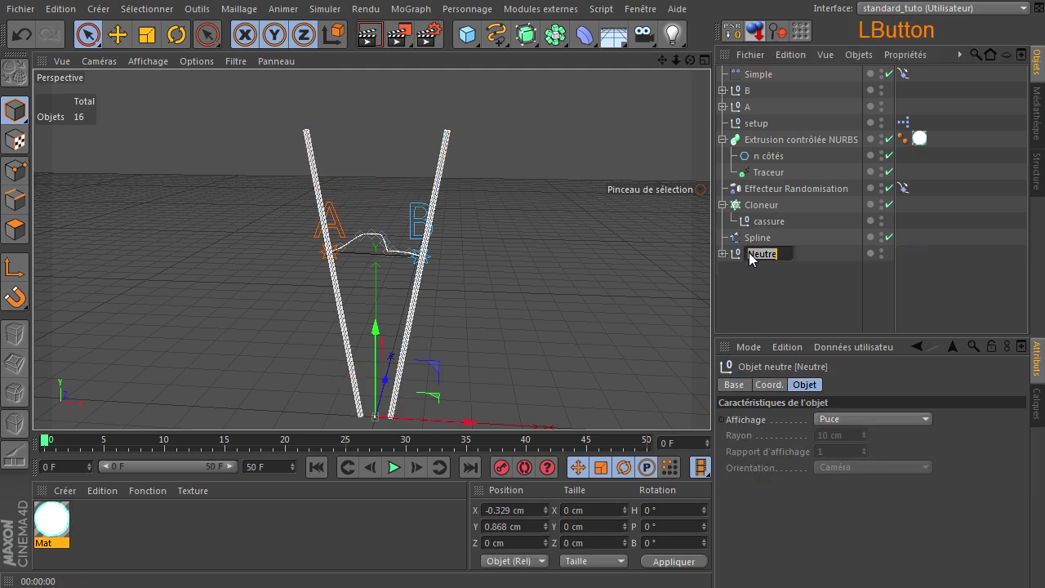
pyautogui.press('t')
pyautogui.press('|')
pyautogui.press('g')
pyautogui.press('€')
pyautogui.press('Return')
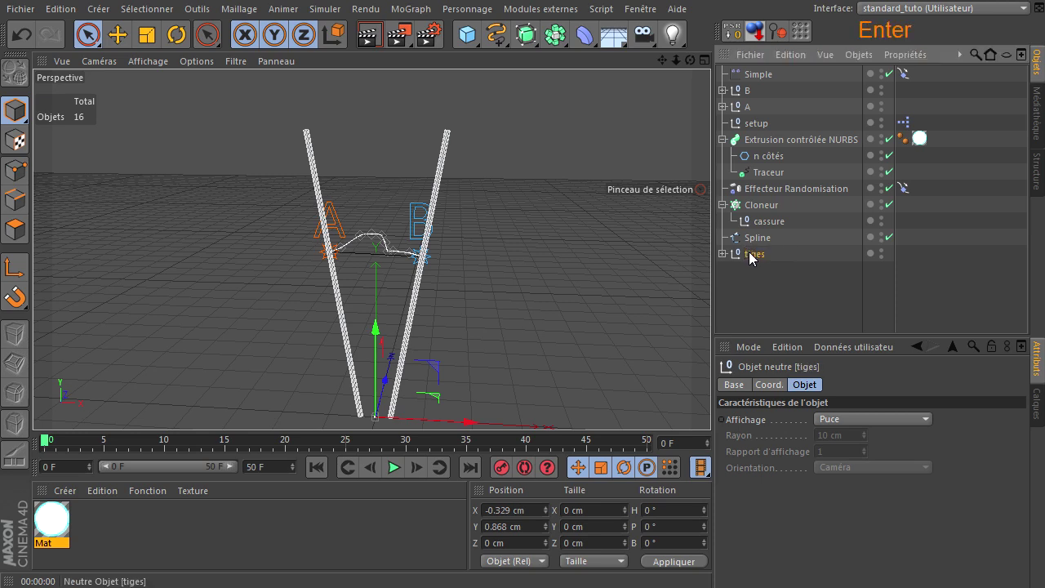
# Move Spline, Cloneur, Effecteur Randomisation, Simple and the sweep NURBS into setup, then collapse it.
pyautogui.click(766, 241)
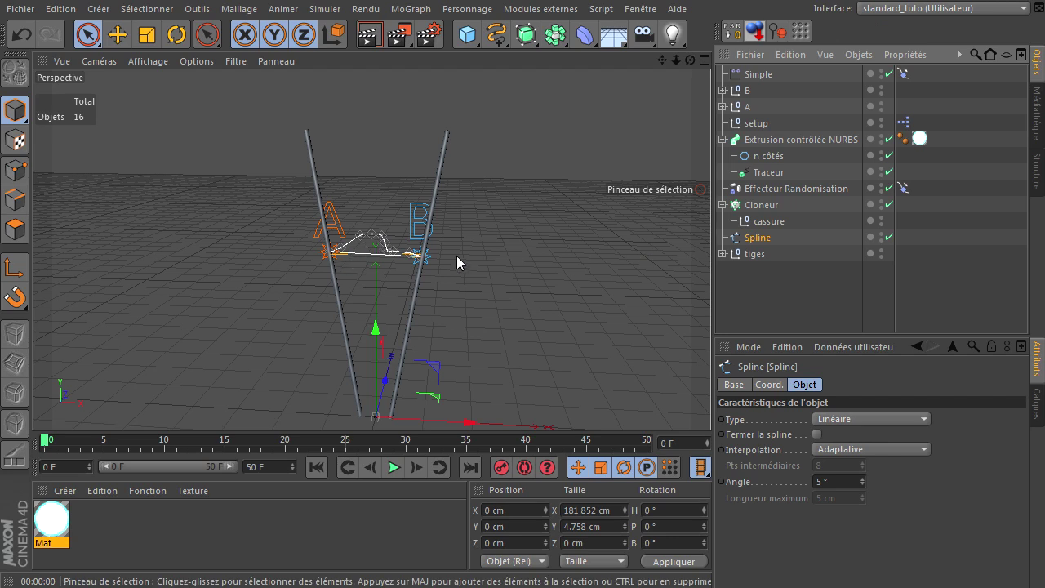
pyautogui.click(764, 209)
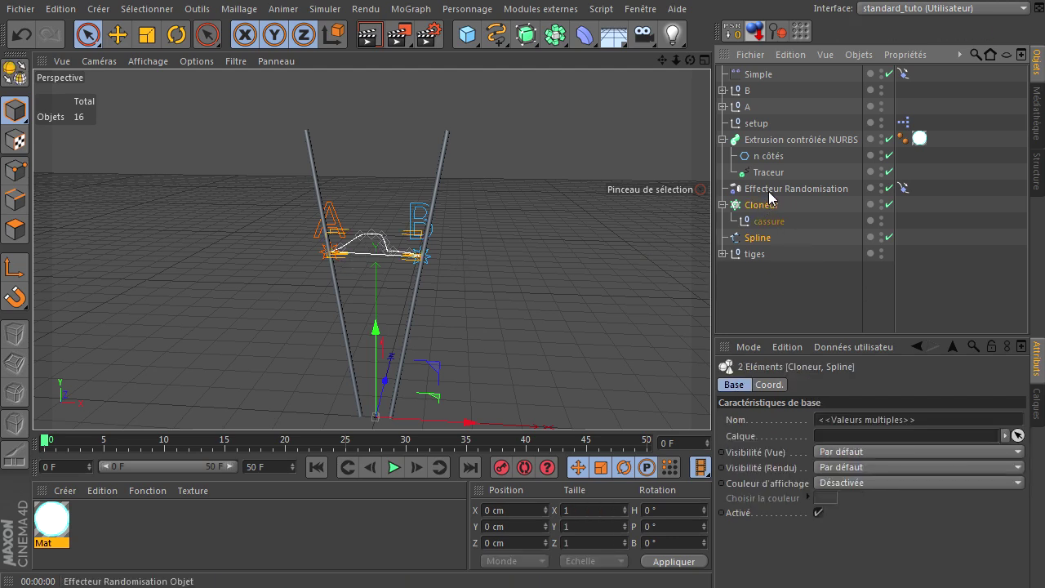
pyautogui.click(774, 196)
pyautogui.click(752, 82)
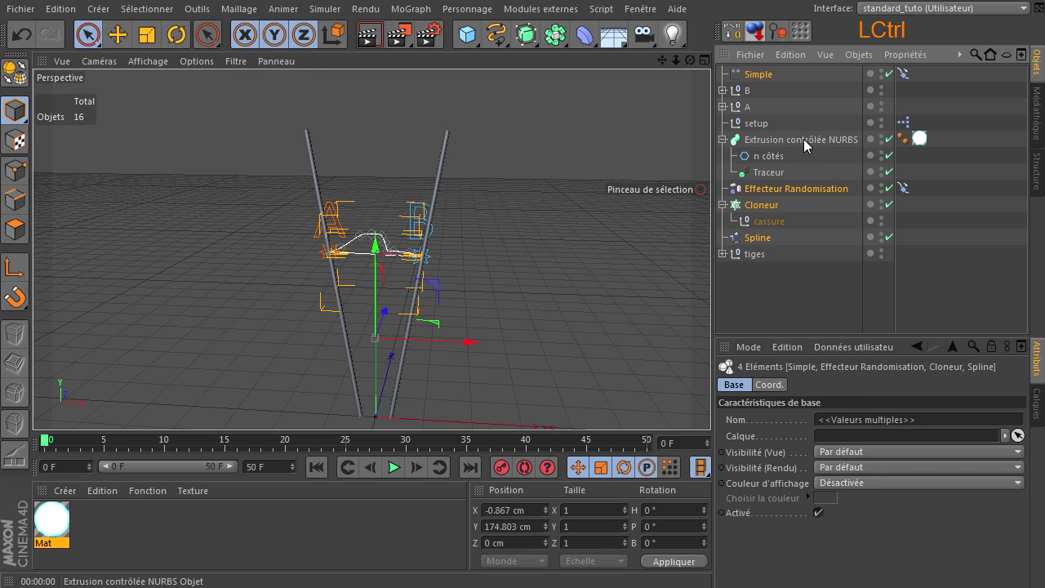
pyautogui.click(810, 147)
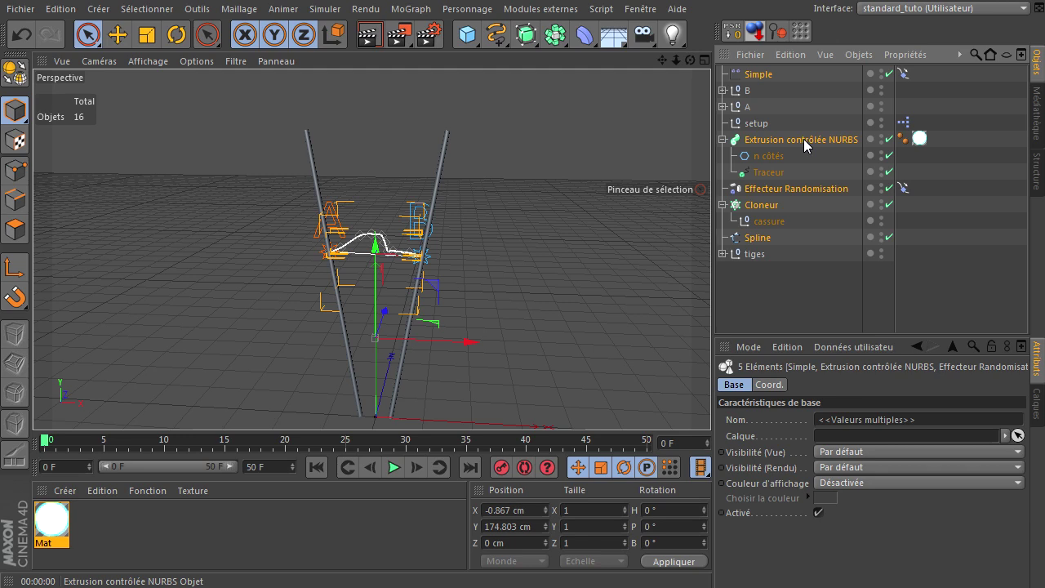
pyautogui.click(810, 146)
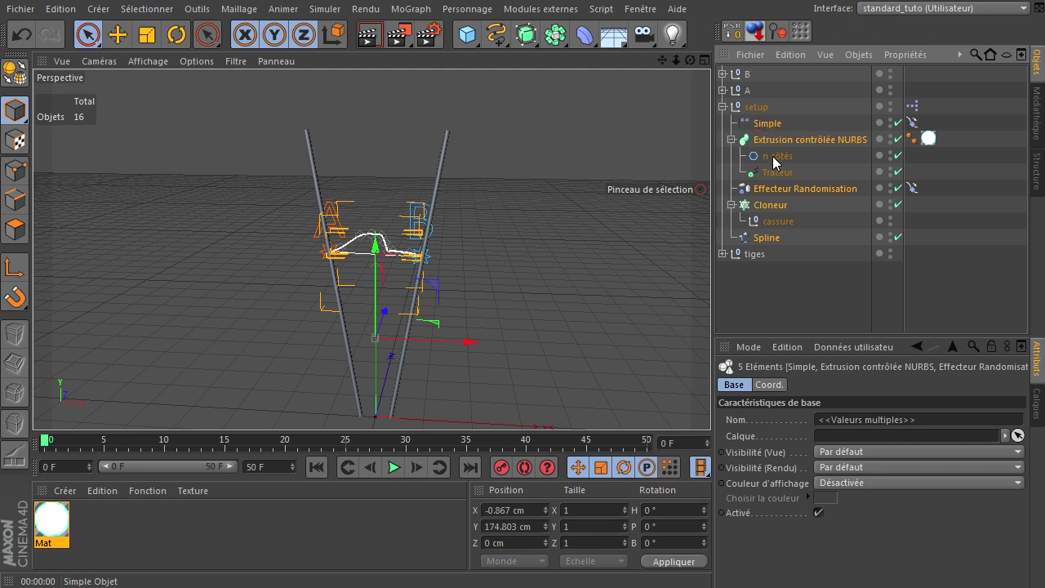
pyautogui.click(729, 113)
pyautogui.click(764, 142)
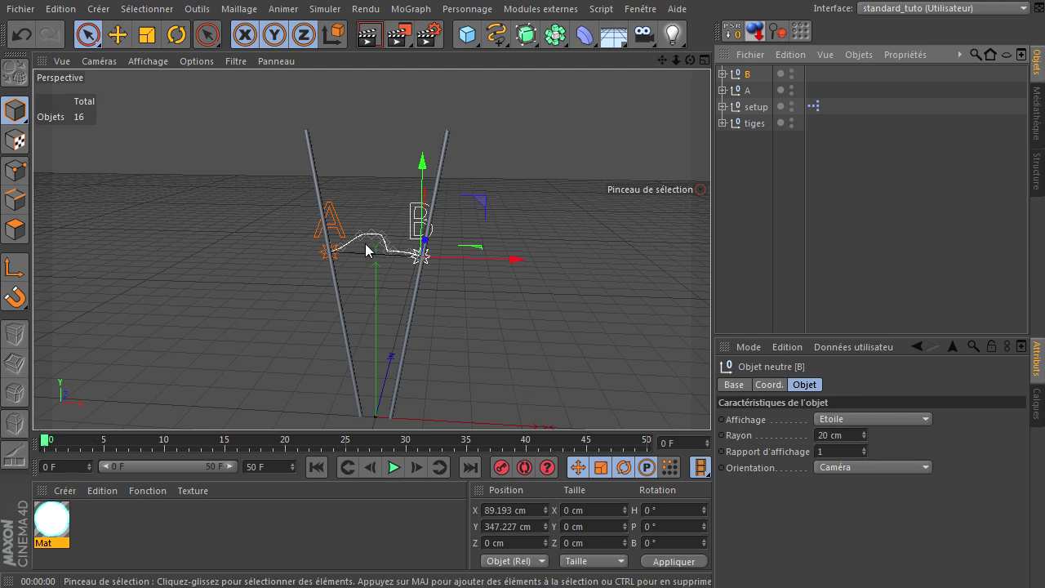
# Keyframe A at the bottom of the left stick at frame 0 and at its top at frame 50.
pyautogui.click(329, 262)
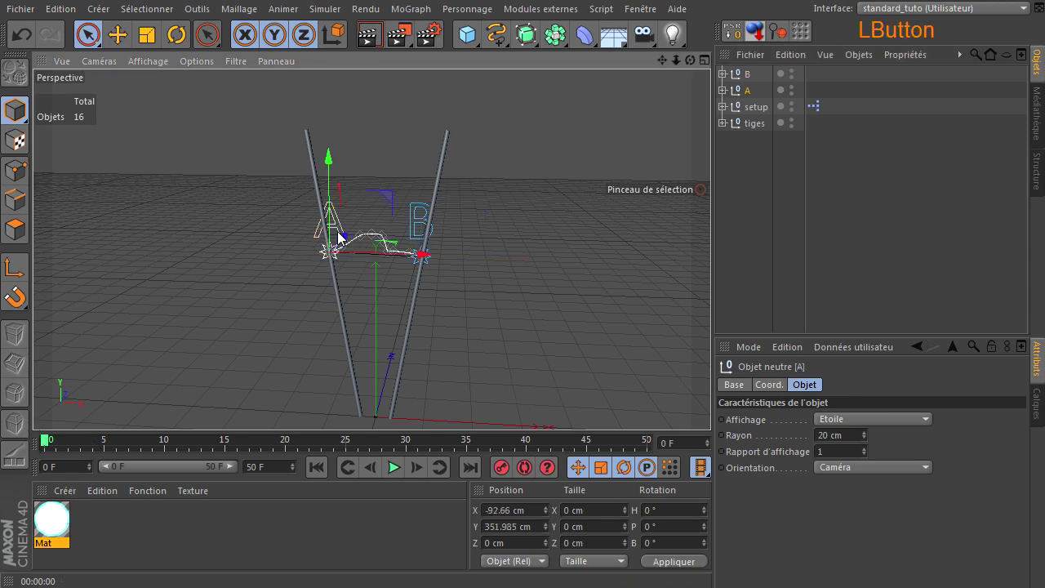
pyautogui.click(401, 234)
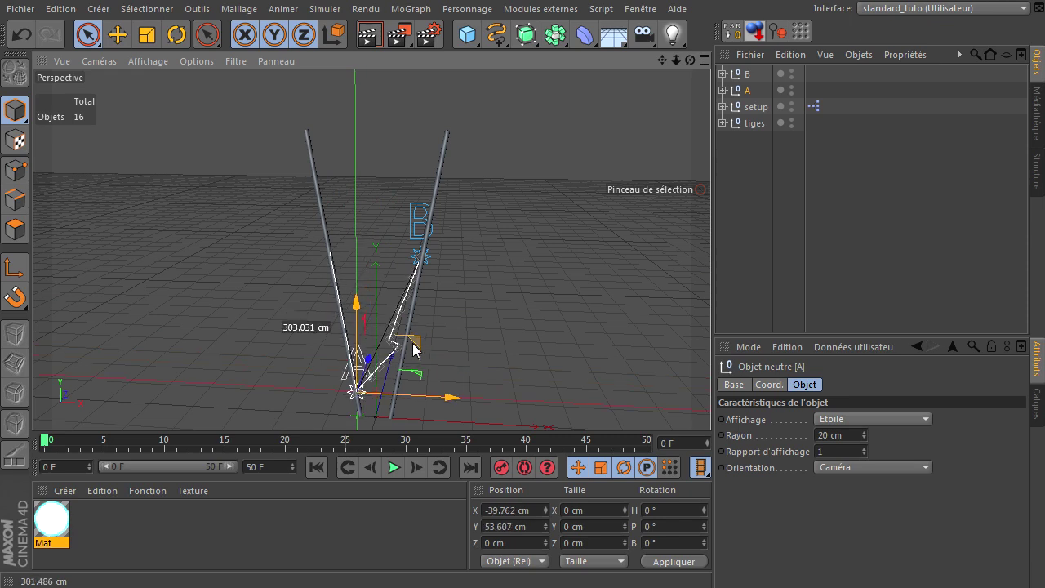
pyautogui.middleClick(399, 373)
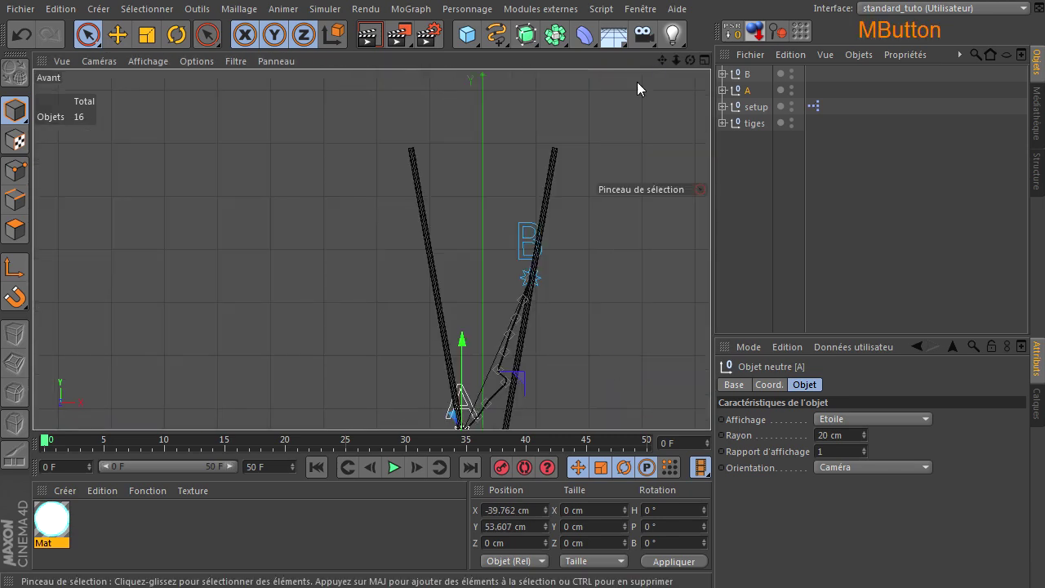
pyautogui.click(711, 406)
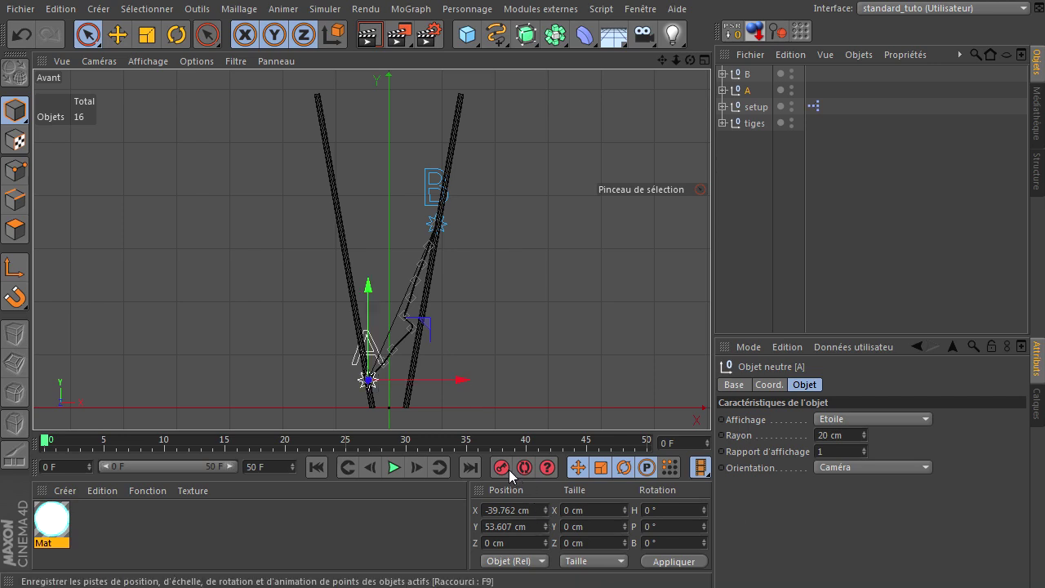
pyautogui.click(508, 474)
pyautogui.click(478, 477)
pyautogui.click(428, 332)
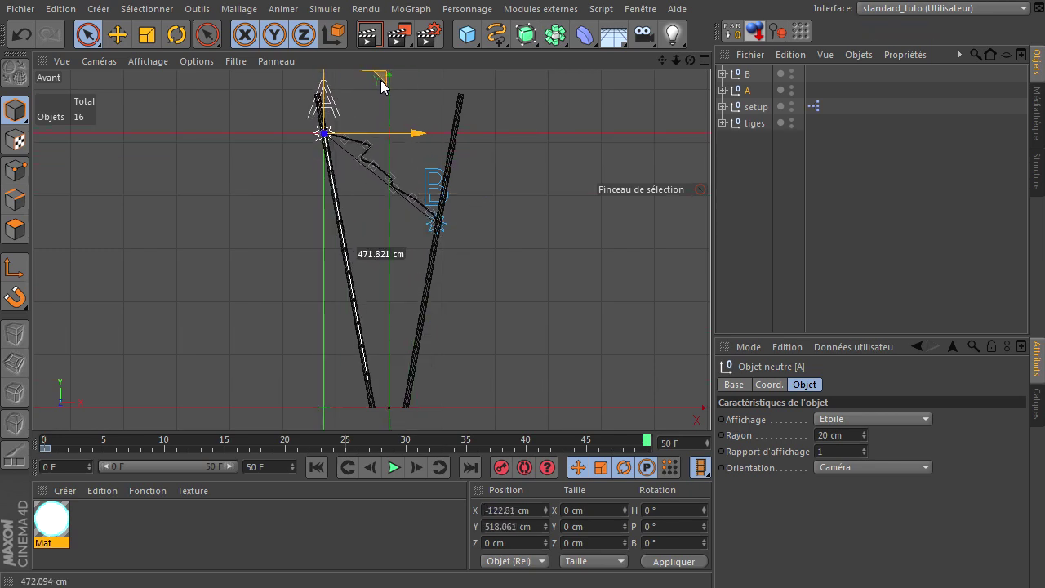
pyautogui.click(507, 472)
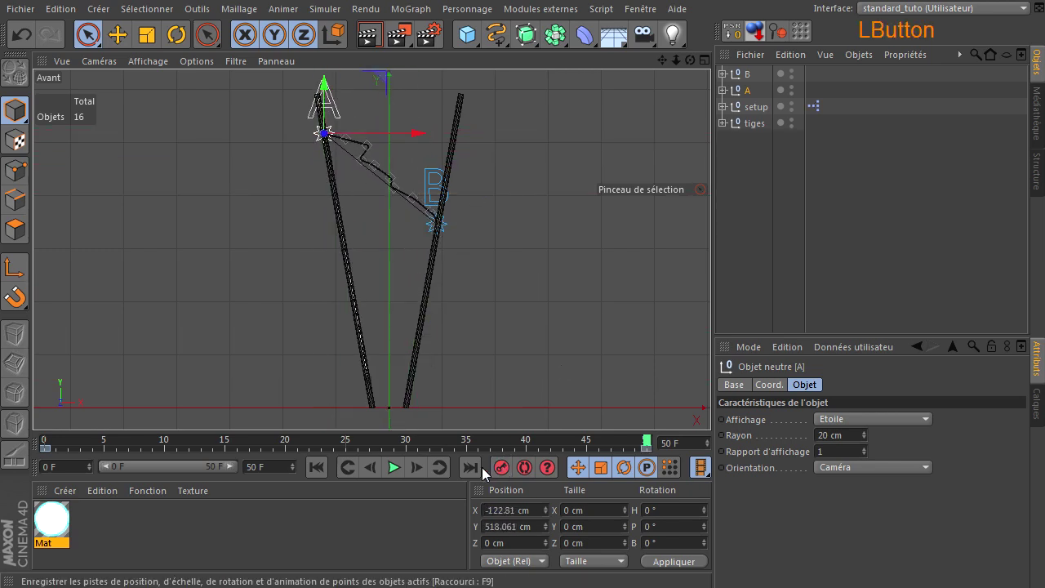
pyautogui.click(316, 471)
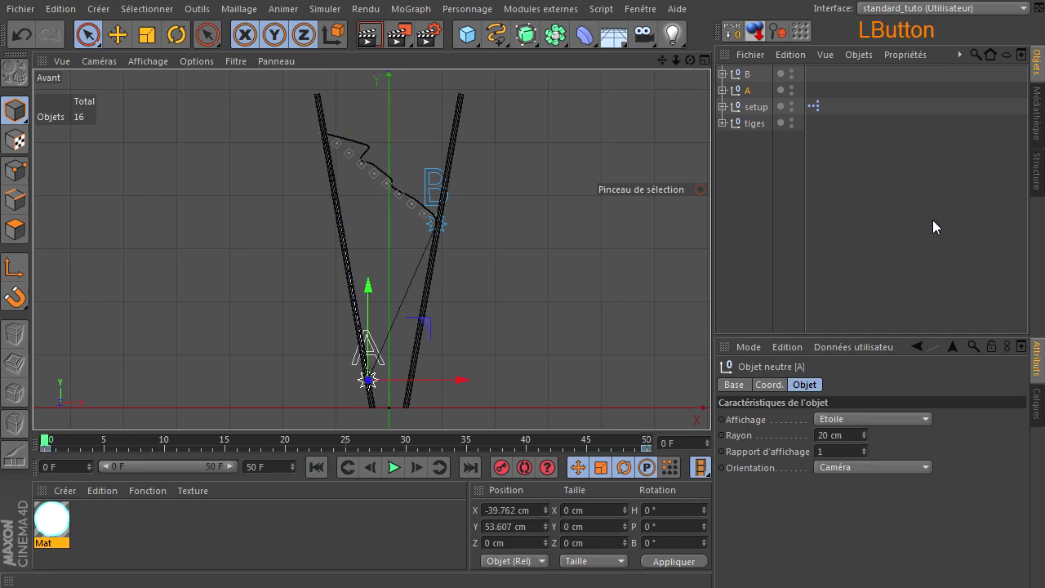
# Keyframe B rising from the bottom of the right stick at frame 0 to its top at frame 50.
pyautogui.click(750, 81)
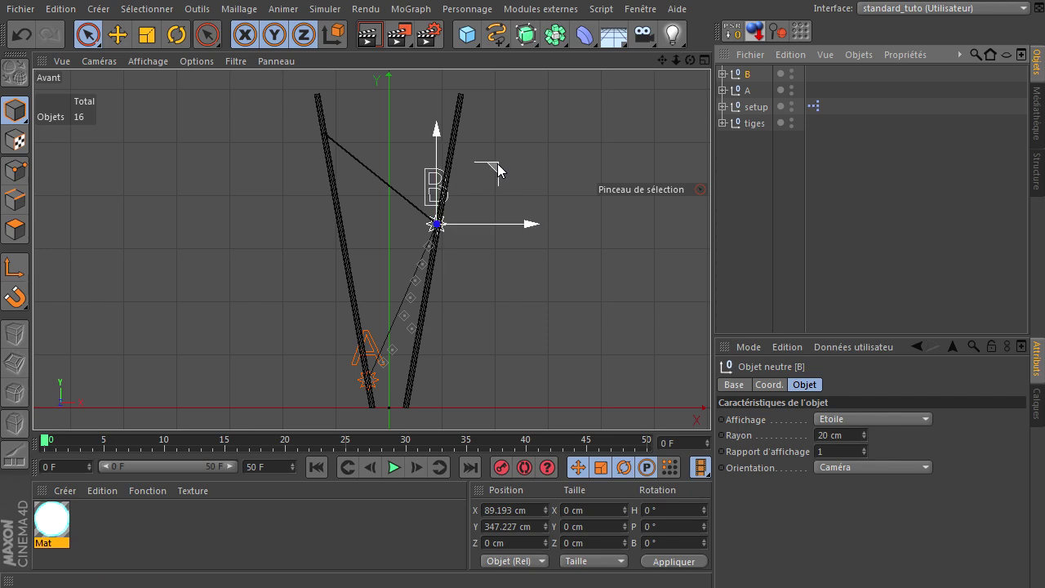
pyautogui.click(501, 170)
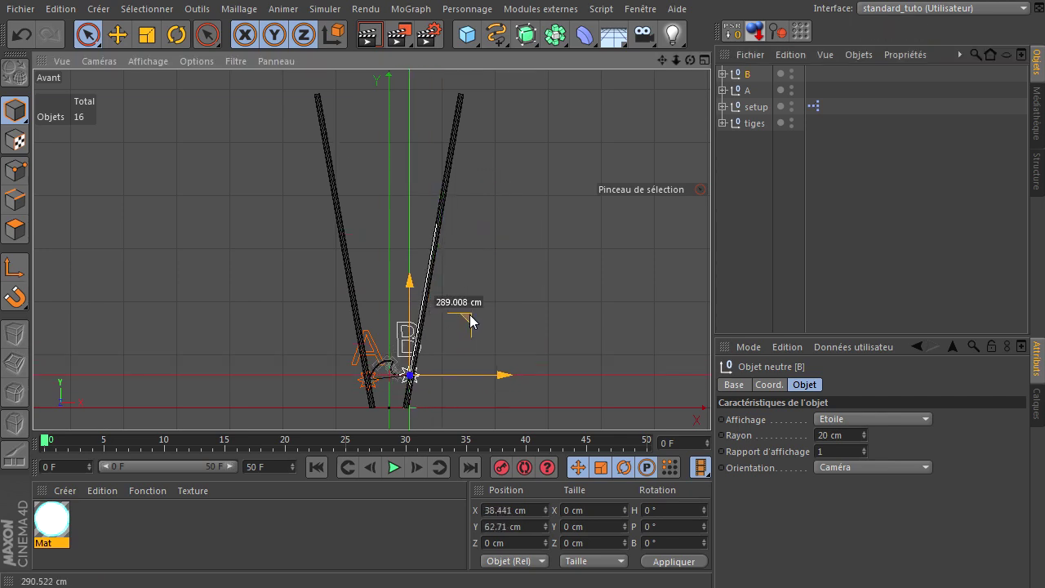
pyautogui.click(502, 473)
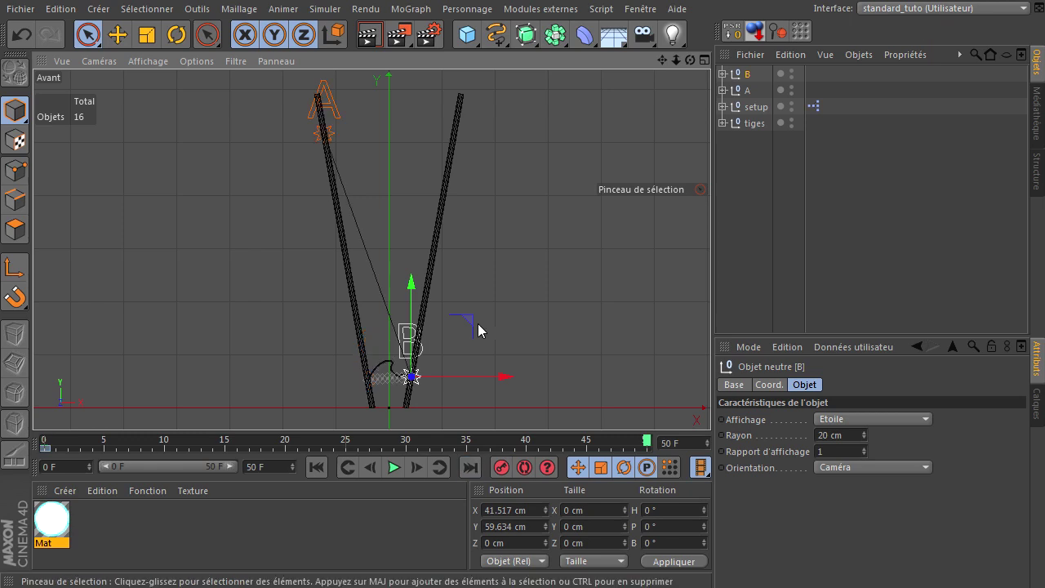
pyautogui.click(477, 324)
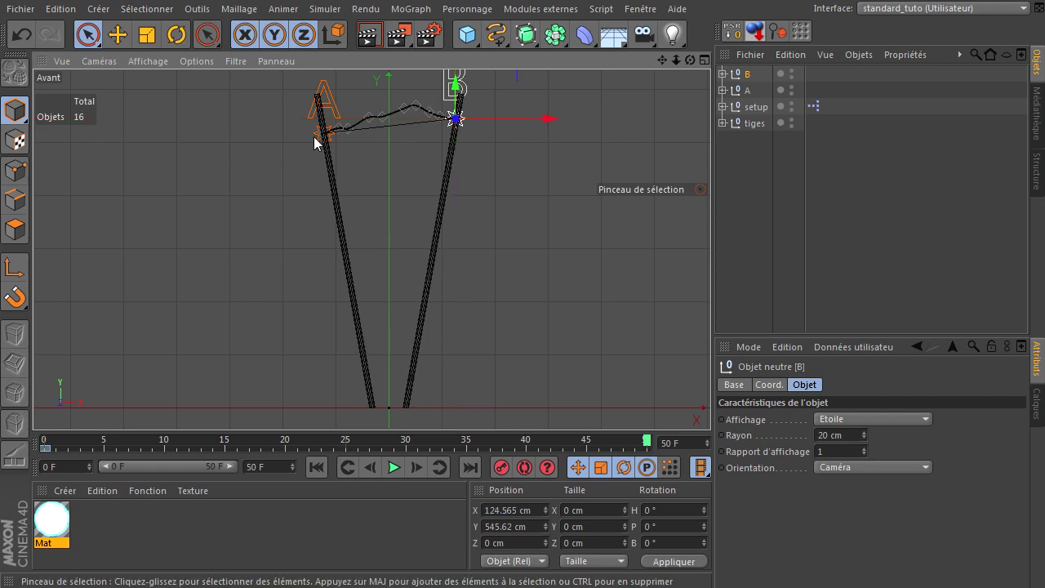
pyautogui.click(505, 475)
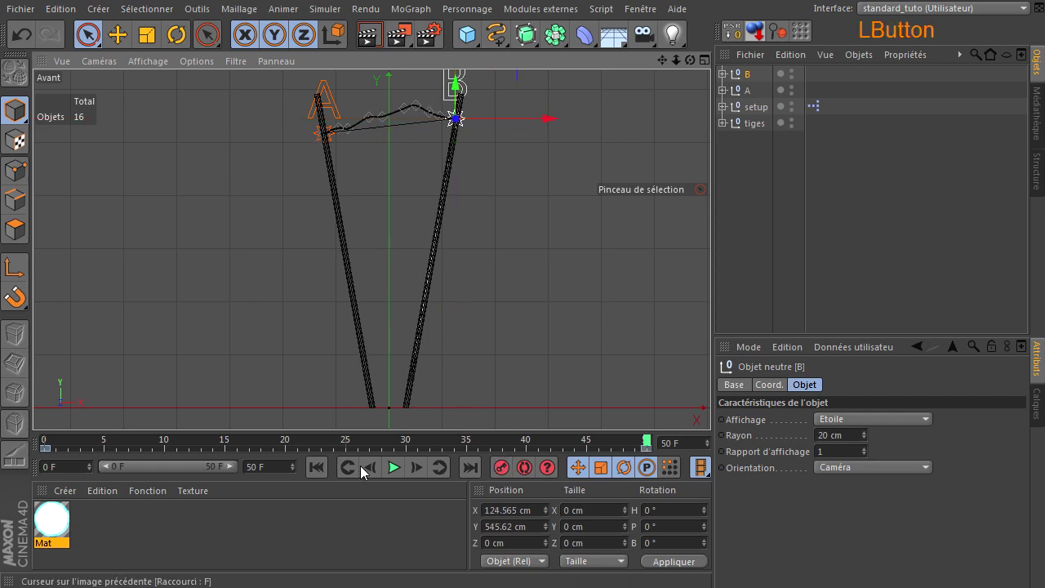
# Return to the Perspective view, play the rise animation from frame 0 and pause it at frame 24.
pyautogui.middleClick(448, 322)
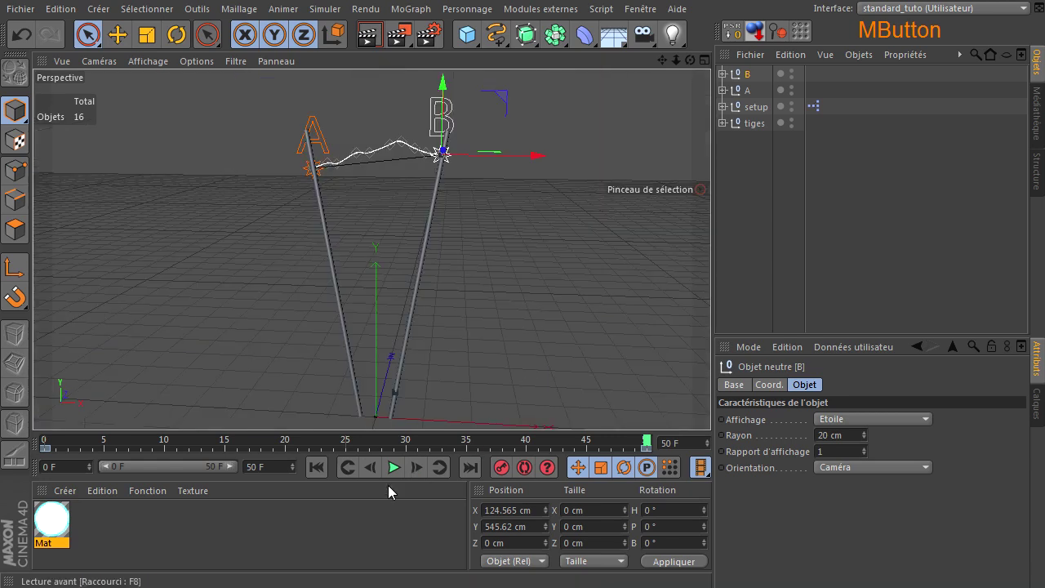
pyautogui.click(323, 472)
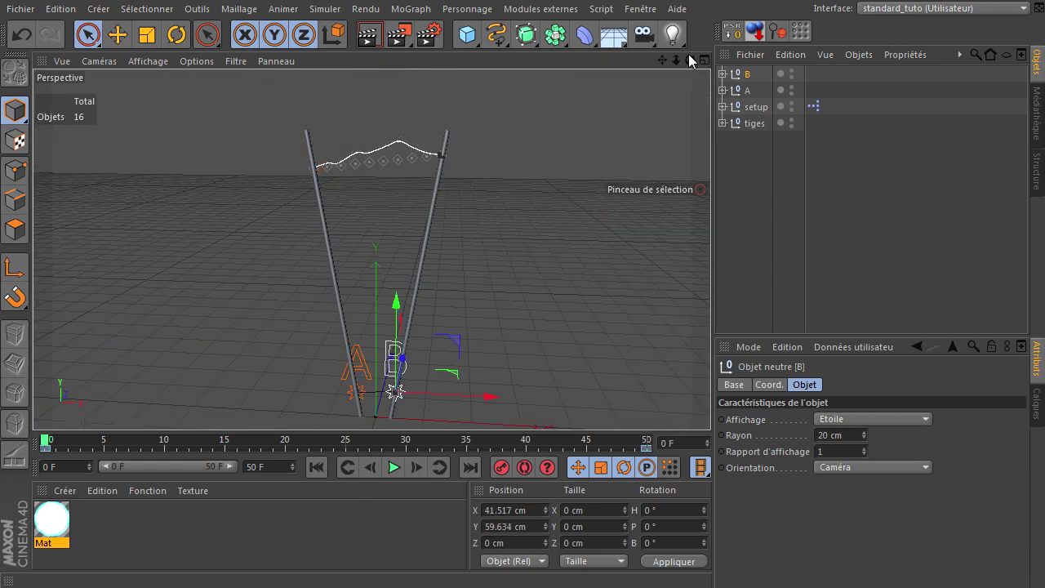
pyautogui.click(715, 406)
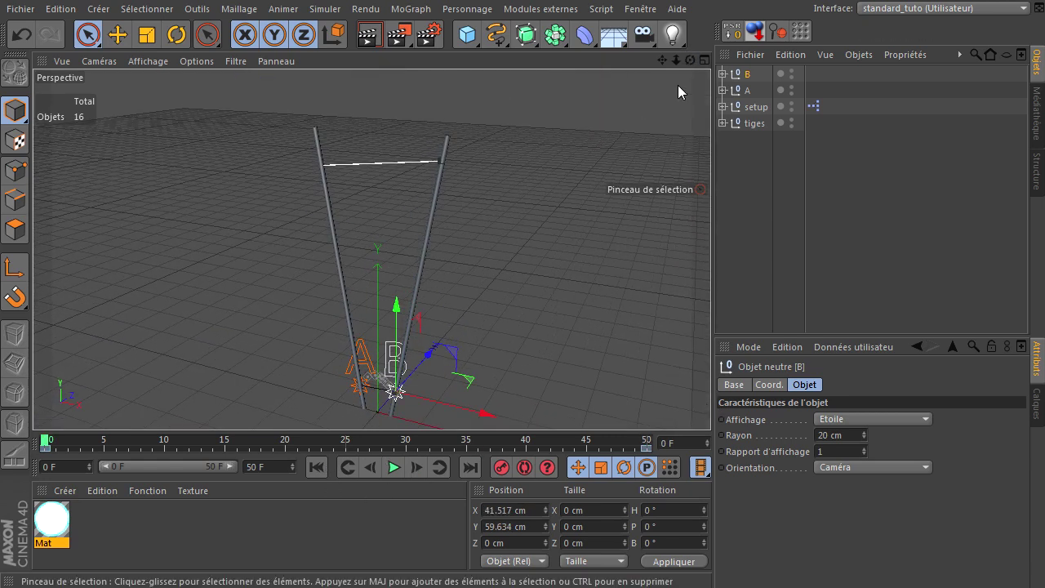
pyautogui.click(715, 406)
pyautogui.click(398, 477)
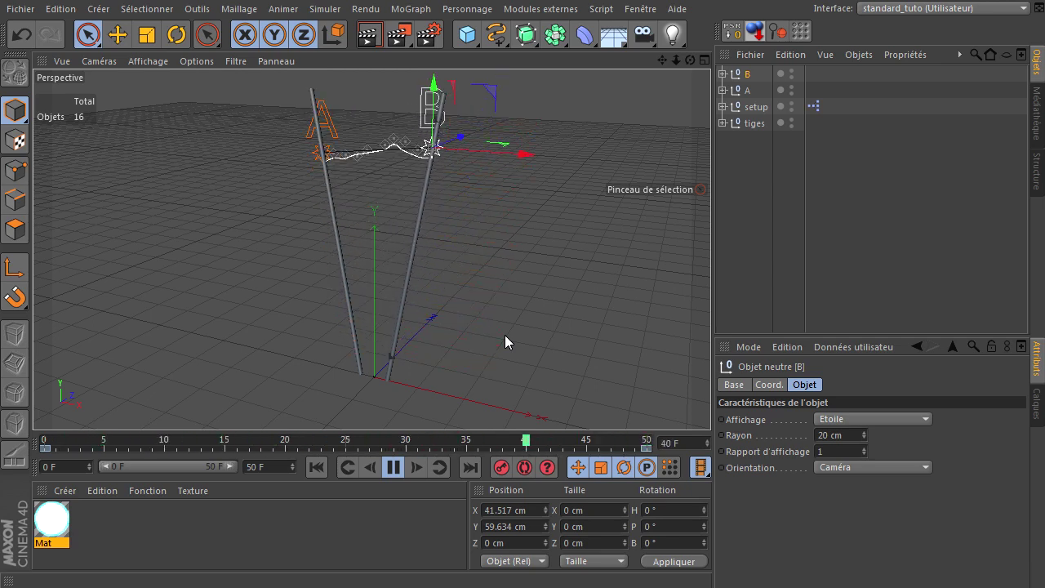
pyautogui.click(405, 476)
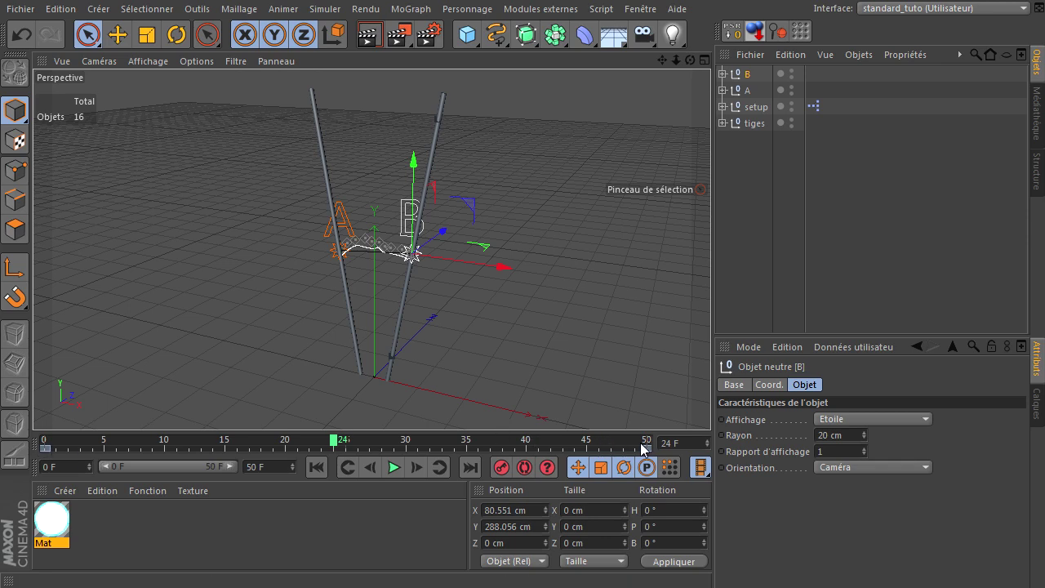
pyautogui.click(751, 101)
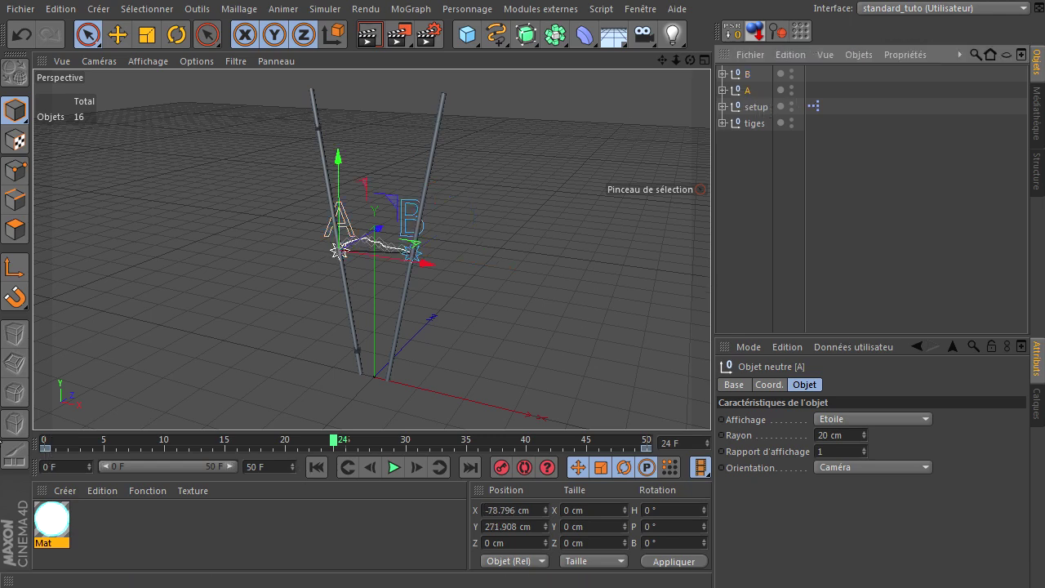
# Set letter A's first and frame-50 keys to Linéaire interpolation in Attributes.
pyautogui.click(51, 456)
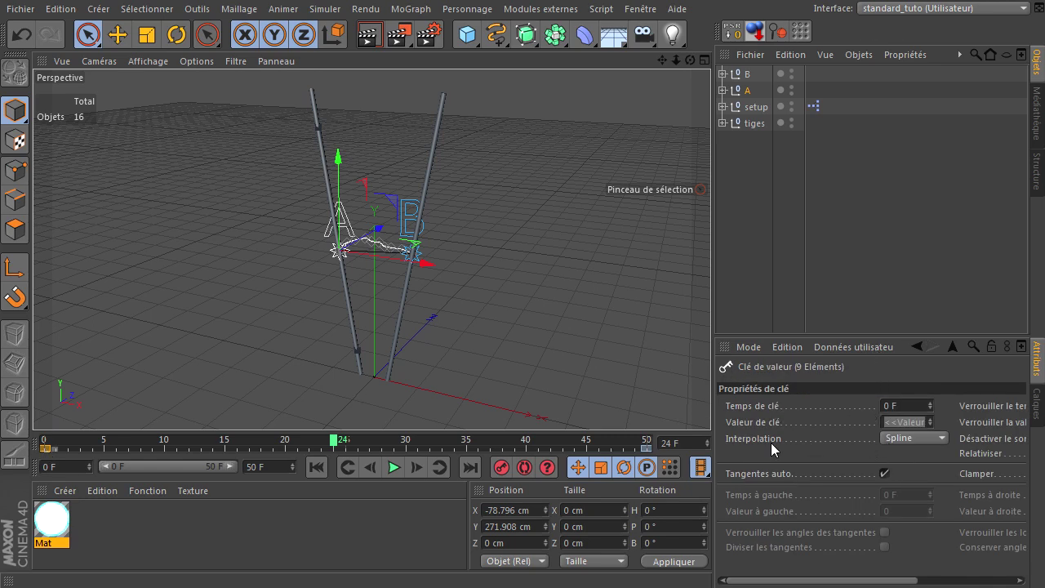
pyautogui.click(921, 442)
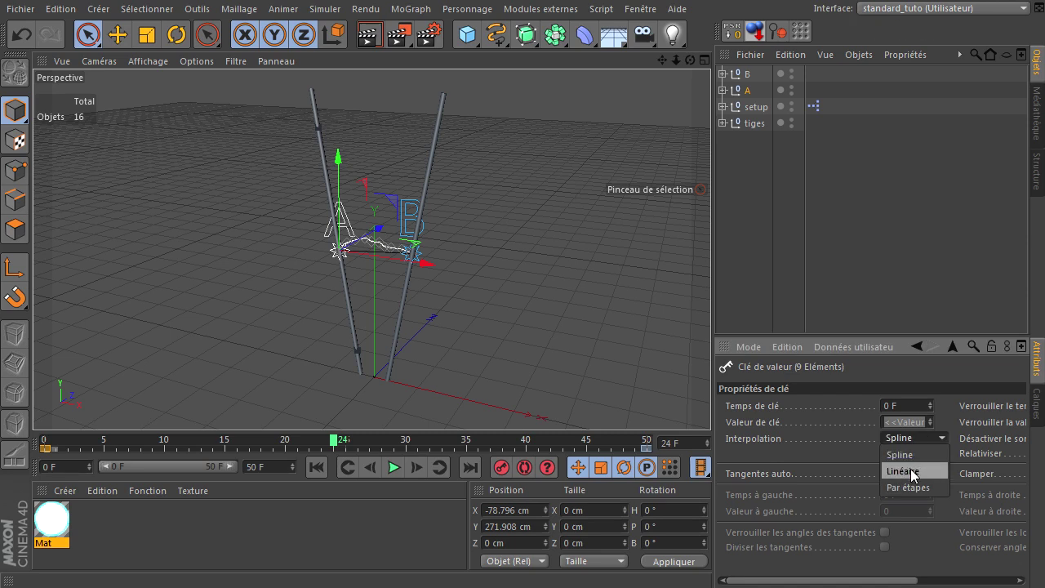
pyautogui.click(915, 474)
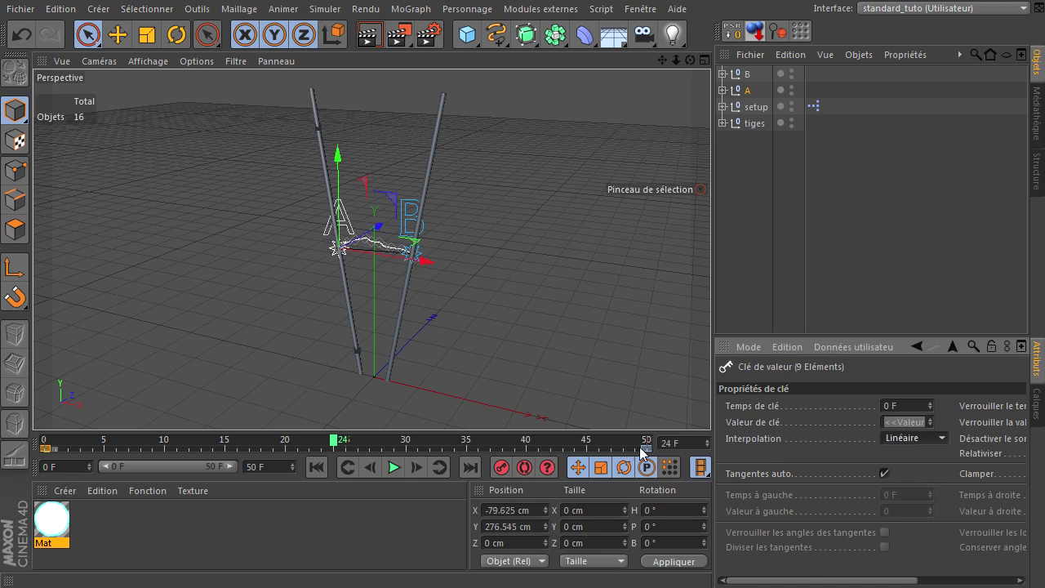
pyautogui.click(652, 458)
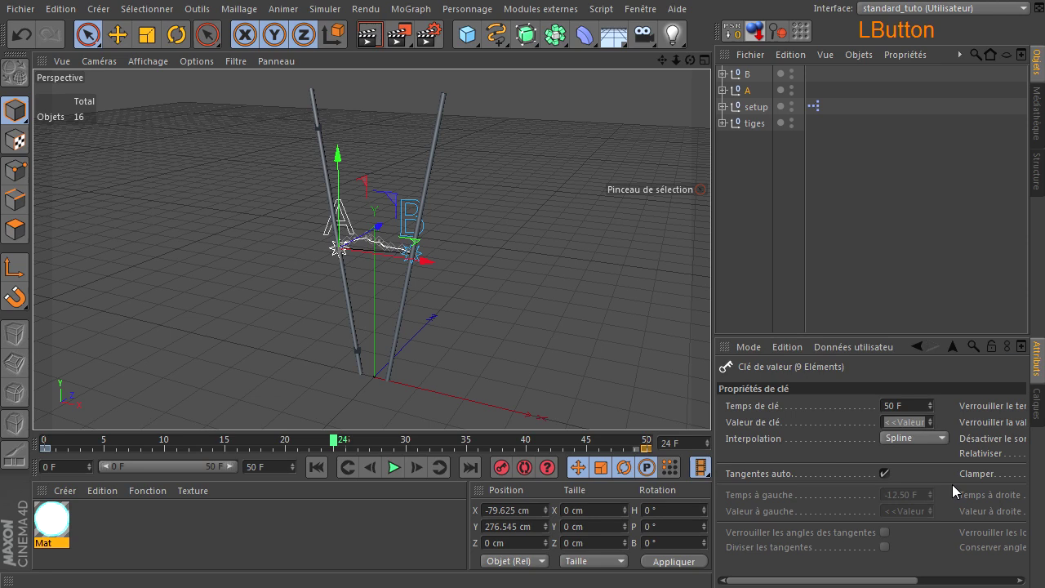
pyautogui.click(939, 446)
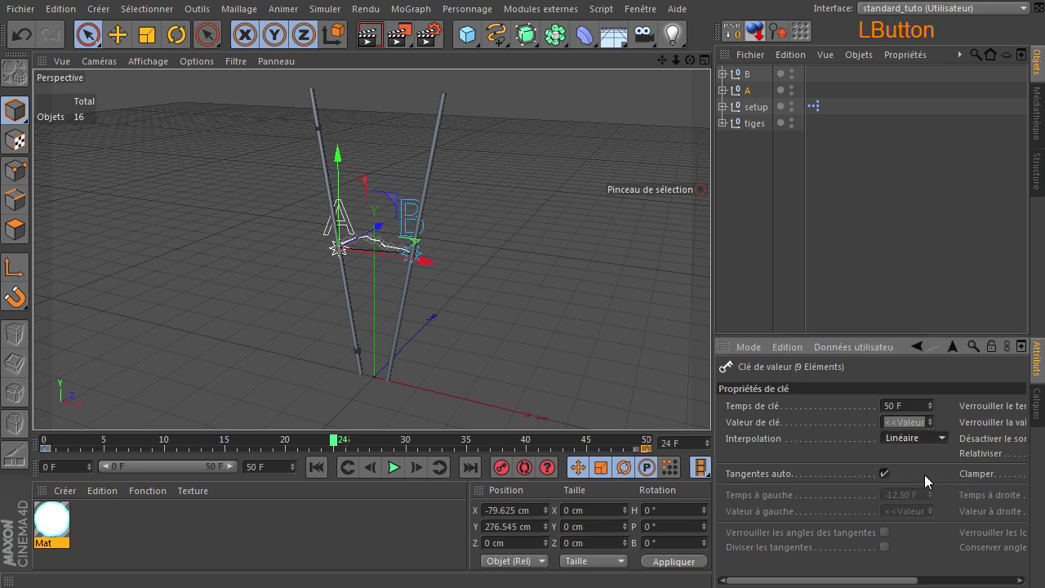
pyautogui.click(748, 82)
# Set letter B's first and frame-50 keys to Linéaire interpolation as well.
pyautogui.click(50, 456)
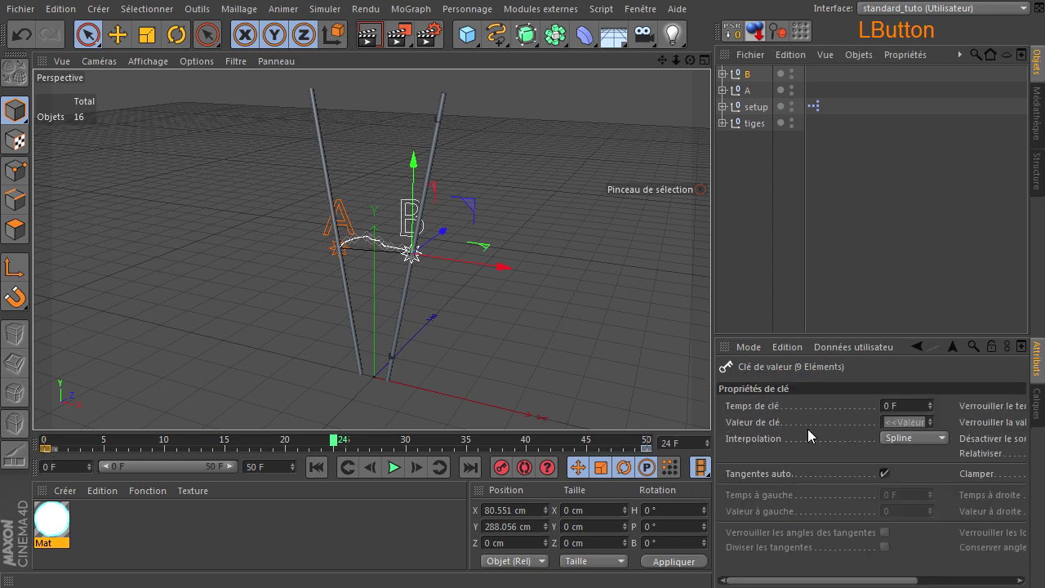
pyautogui.click(904, 445)
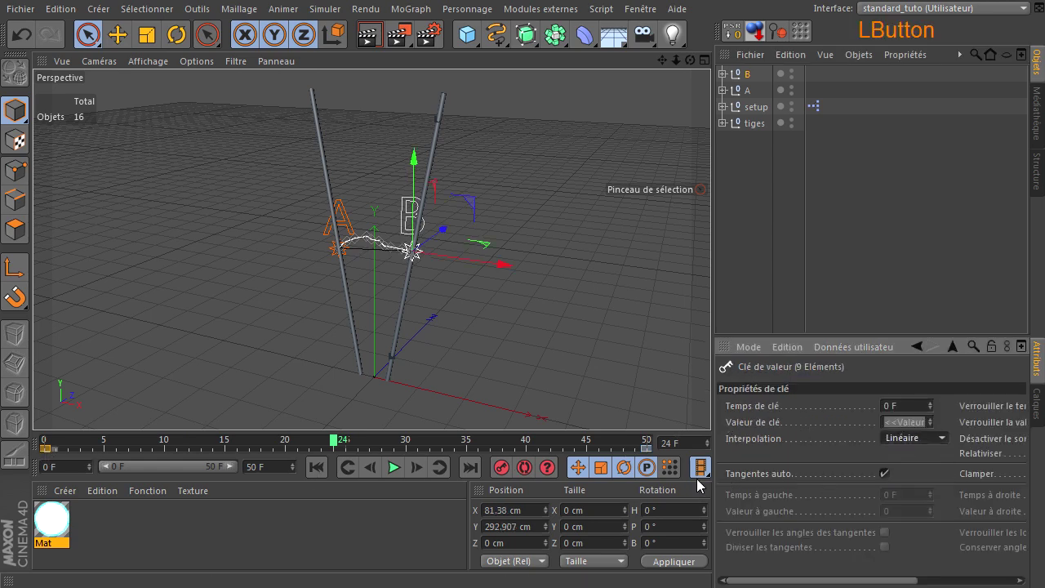
pyautogui.click(651, 456)
pyautogui.click(934, 445)
pyautogui.click(753, 273)
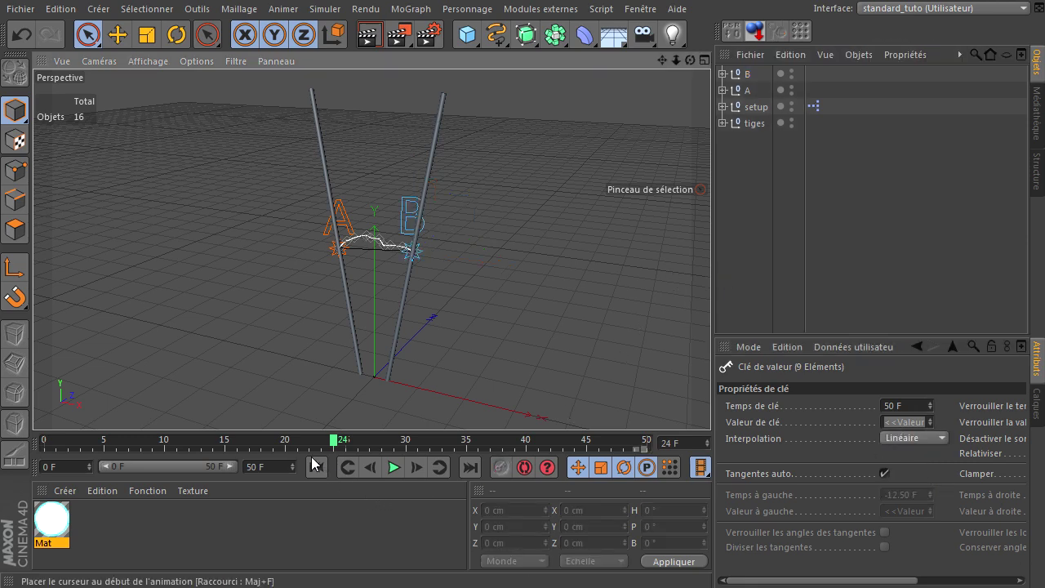
# Play the rise from frame 0, render the frame, then create Mat.1 and assign it to tiges.
pyautogui.click(327, 473)
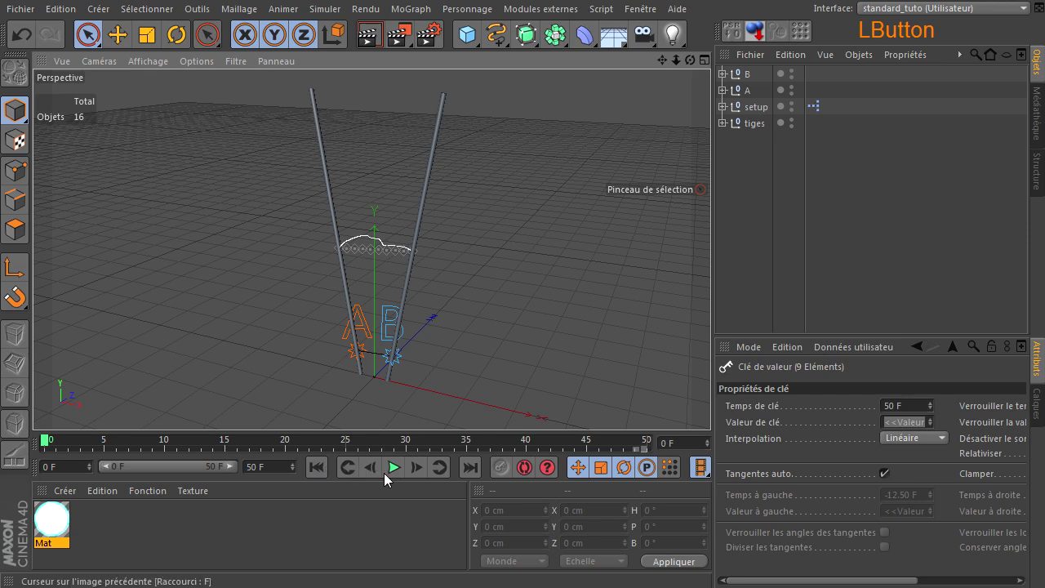
pyautogui.click(402, 479)
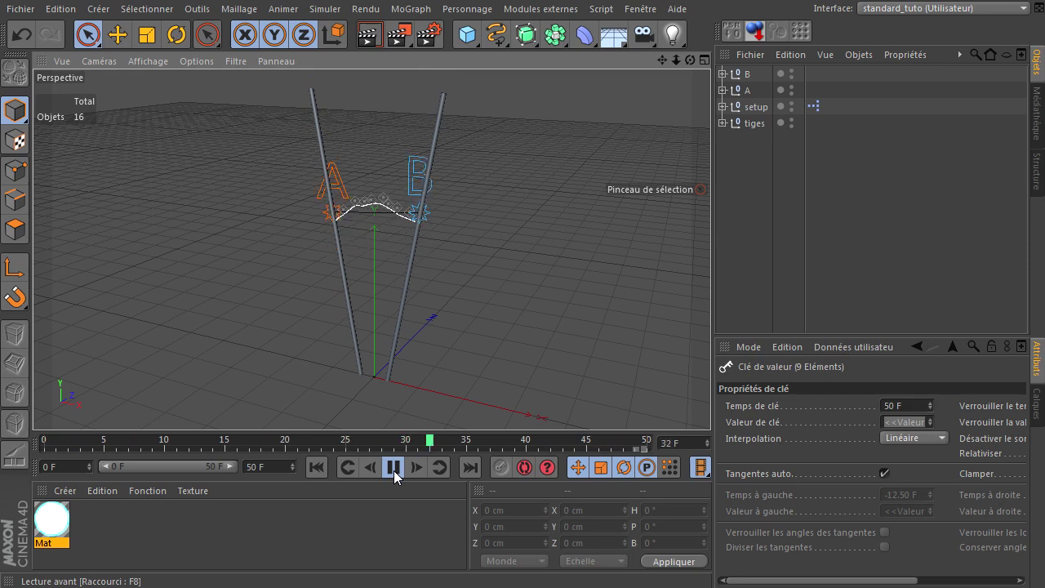
pyautogui.click(400, 478)
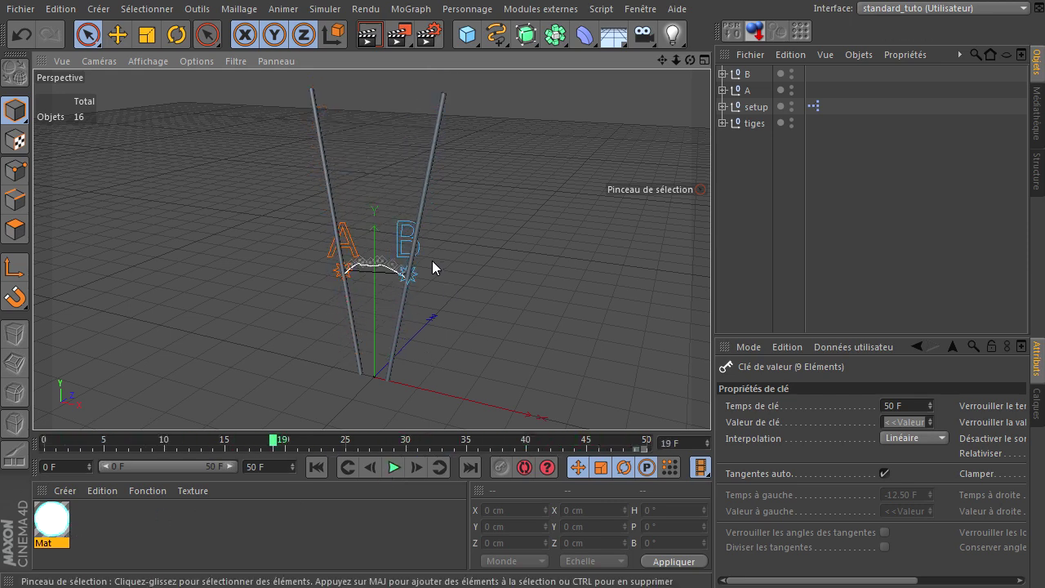
pyautogui.click(364, 35)
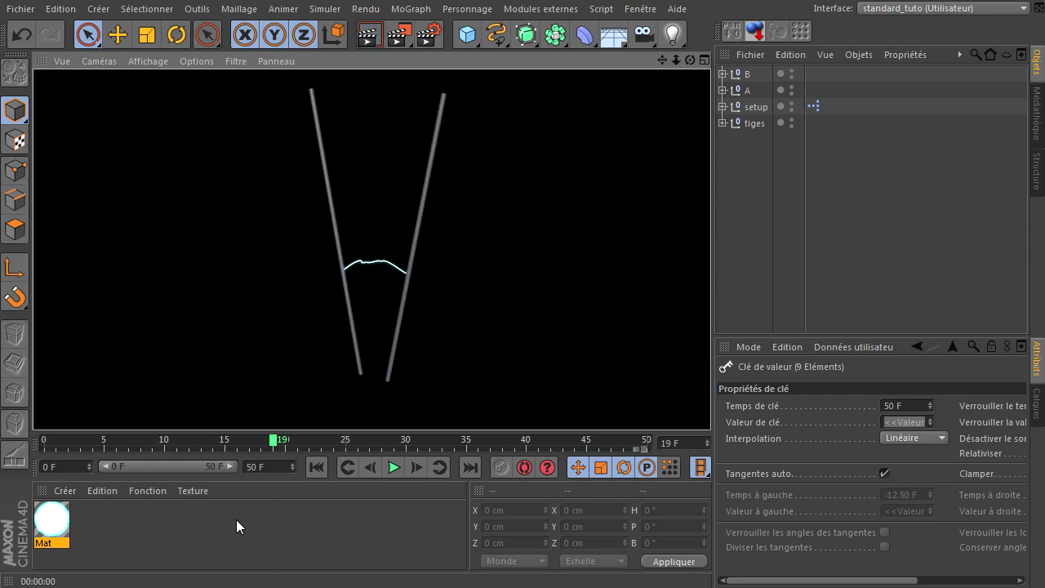
pyautogui.click(240, 525)
pyautogui.click(62, 525)
# Give Mat.1 a dark brown colour in its Couleur channel.
pyautogui.click(51, 525)
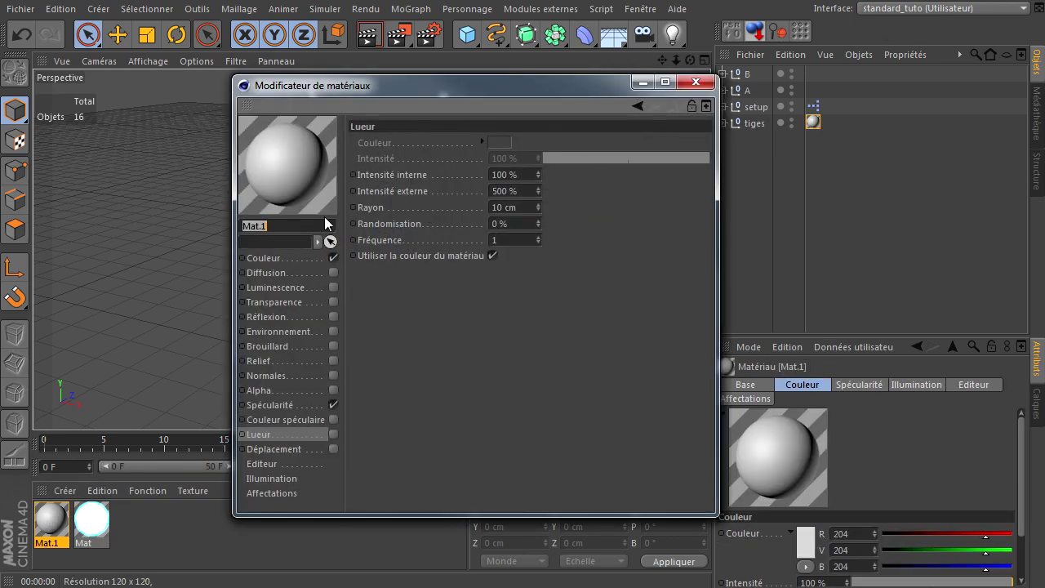
pyautogui.click(275, 266)
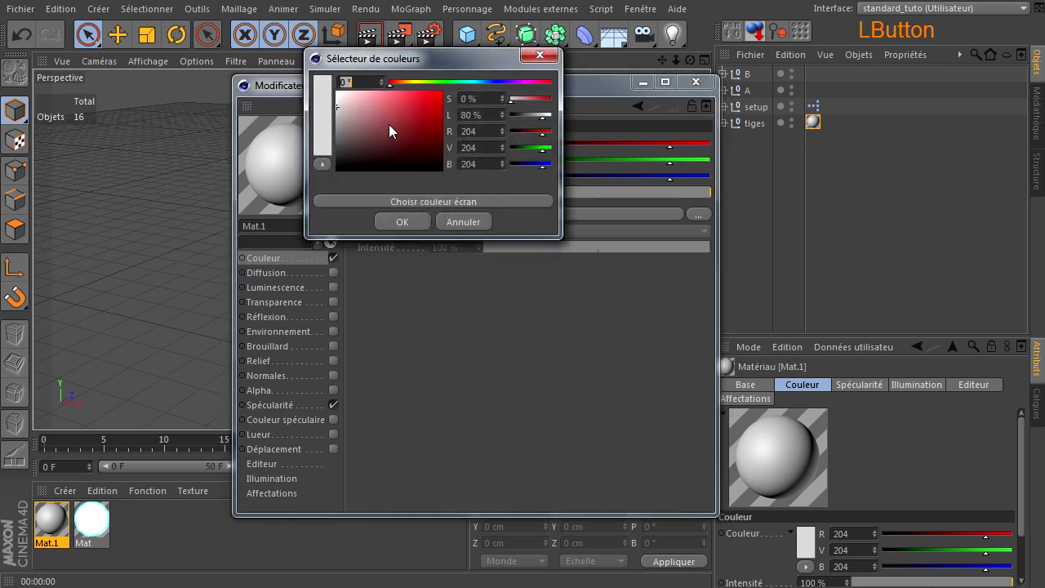
pyautogui.click(349, 131)
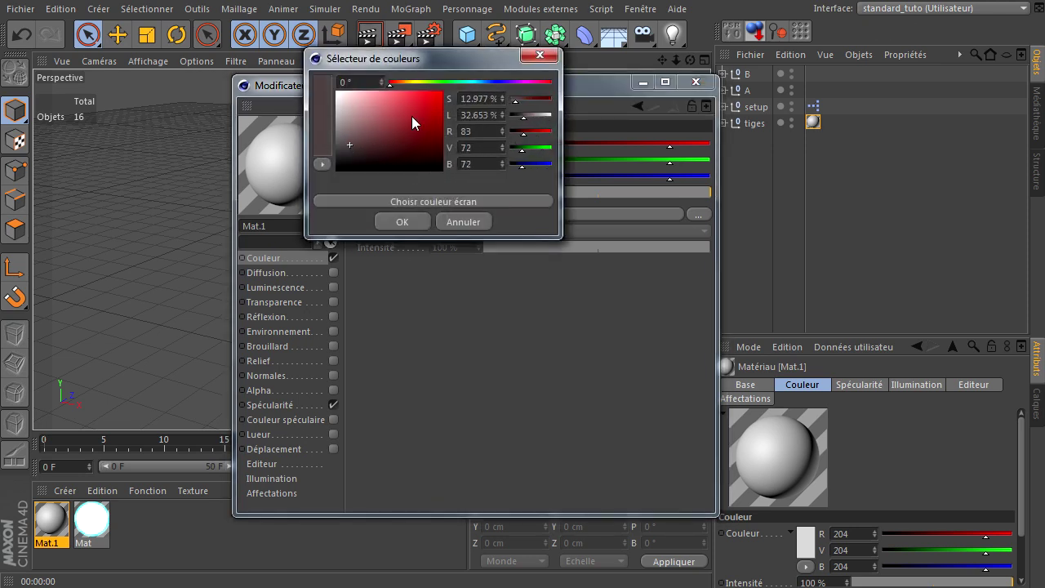
pyautogui.click(416, 103)
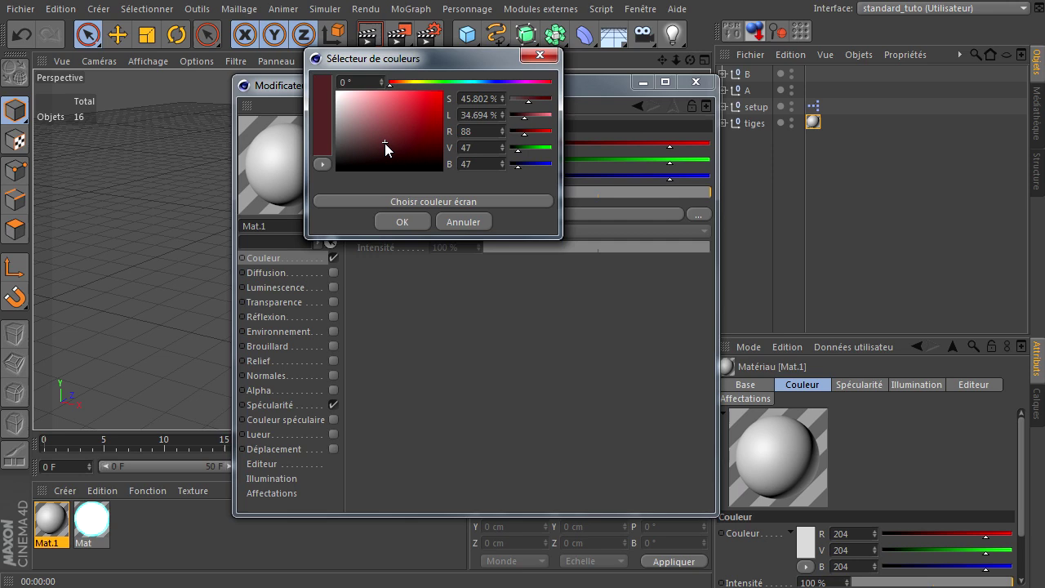
pyautogui.click(403, 90)
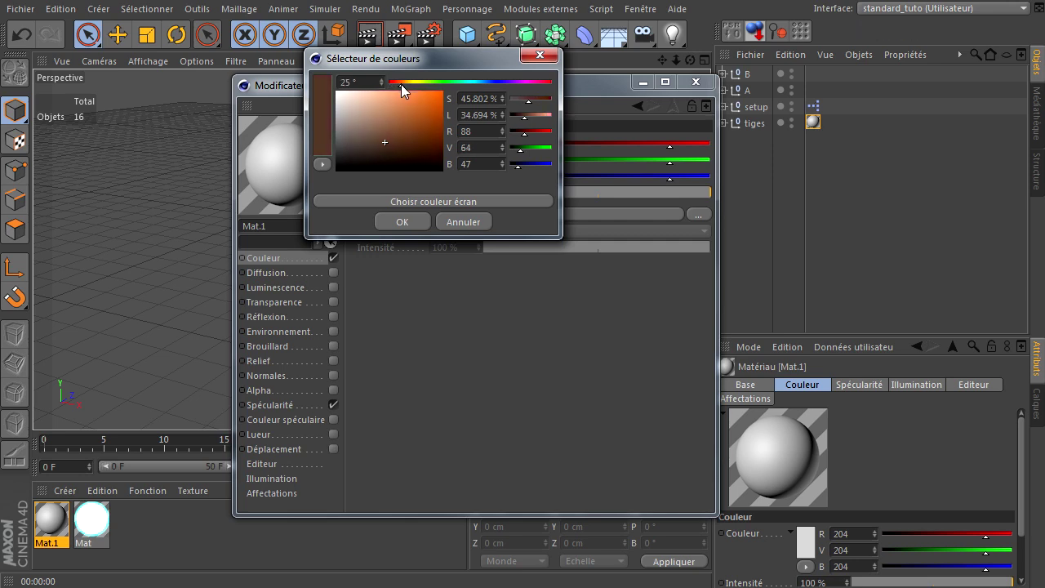
pyautogui.click(390, 223)
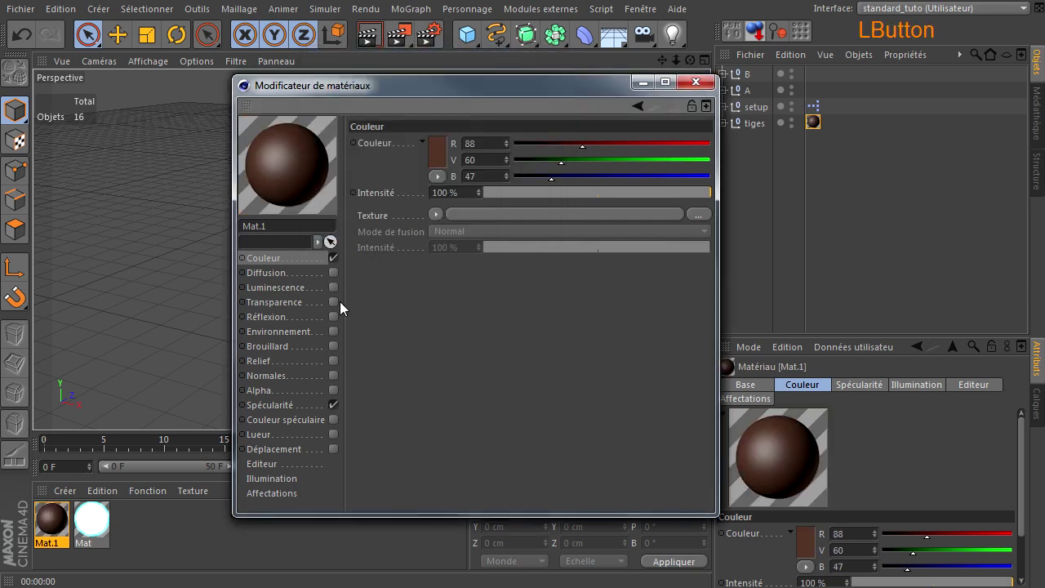
# Enable Réflexion at 8% on Mat.1, close the editor and render the view.
pyautogui.click(339, 324)
pyautogui.click(513, 199)
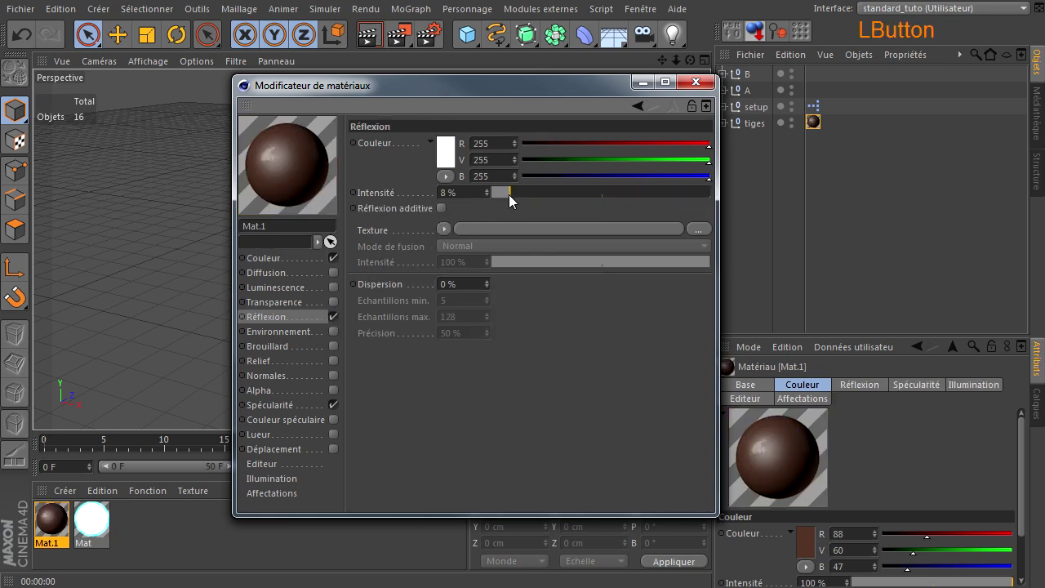
pyautogui.click(700, 95)
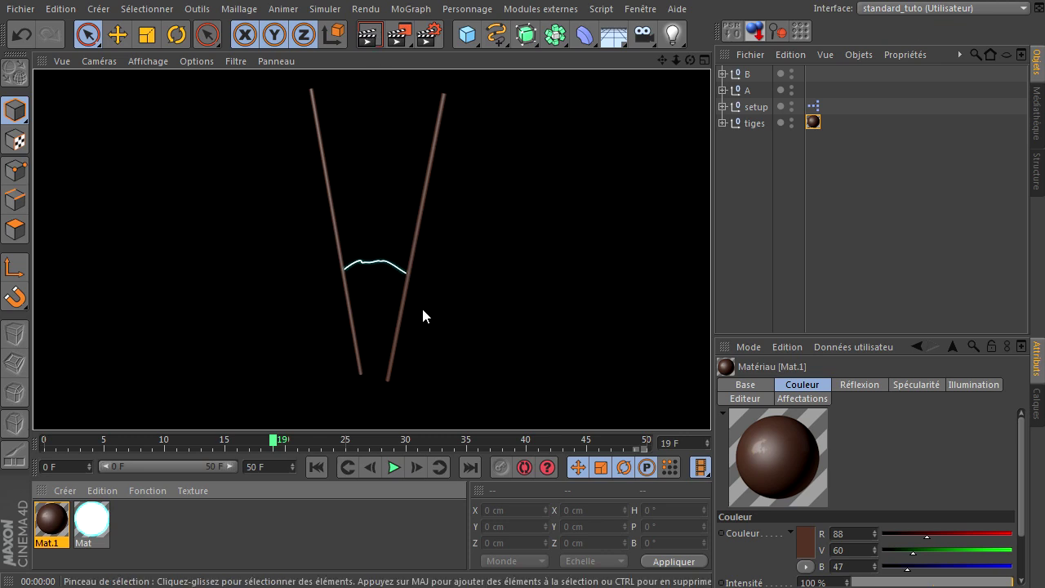
pyautogui.click(318, 469)
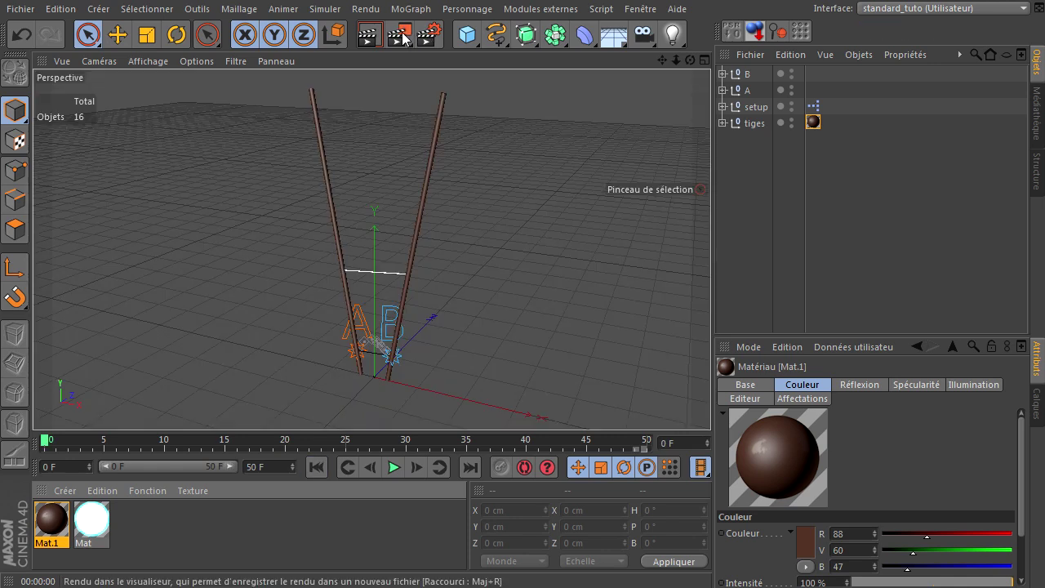
# Render the full 51-frame 1280×720 animation to the Picture Viewer, play it back, then close the viewer.
pyautogui.click(408, 39)
pyautogui.click(822, 465)
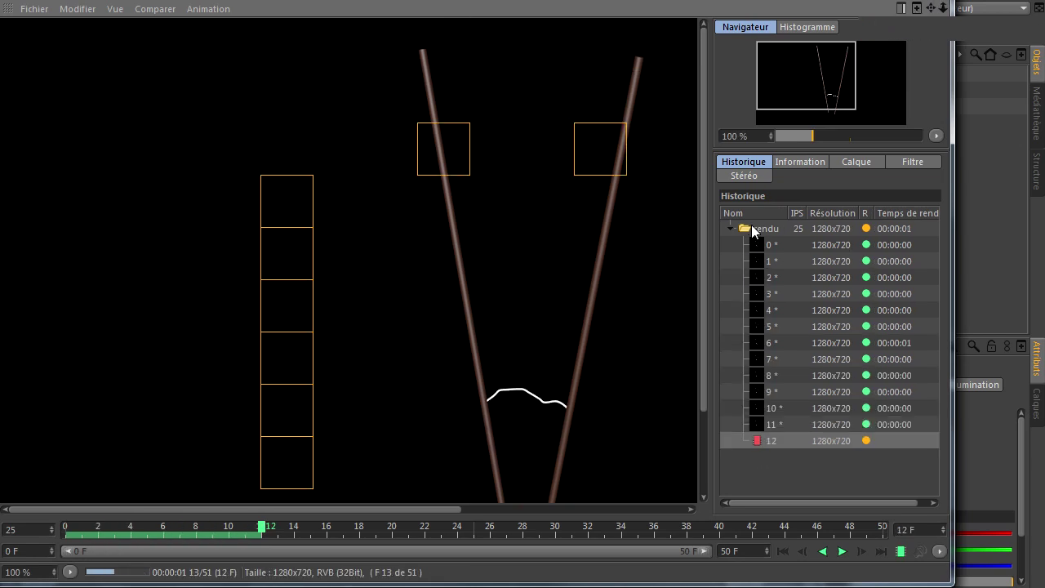
pyautogui.click(756, 230)
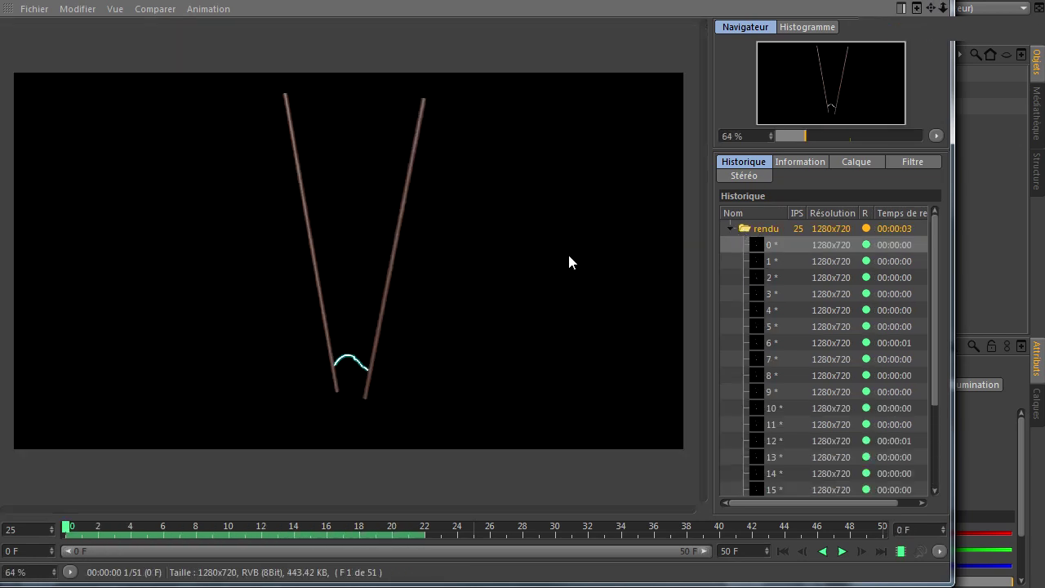
pyautogui.click(749, 229)
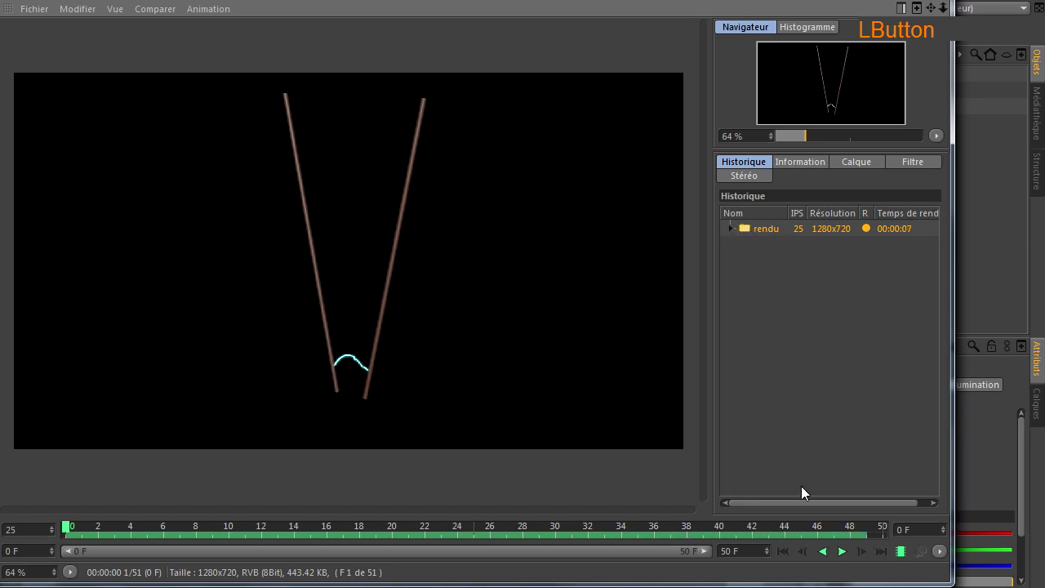
pyautogui.click(847, 557)
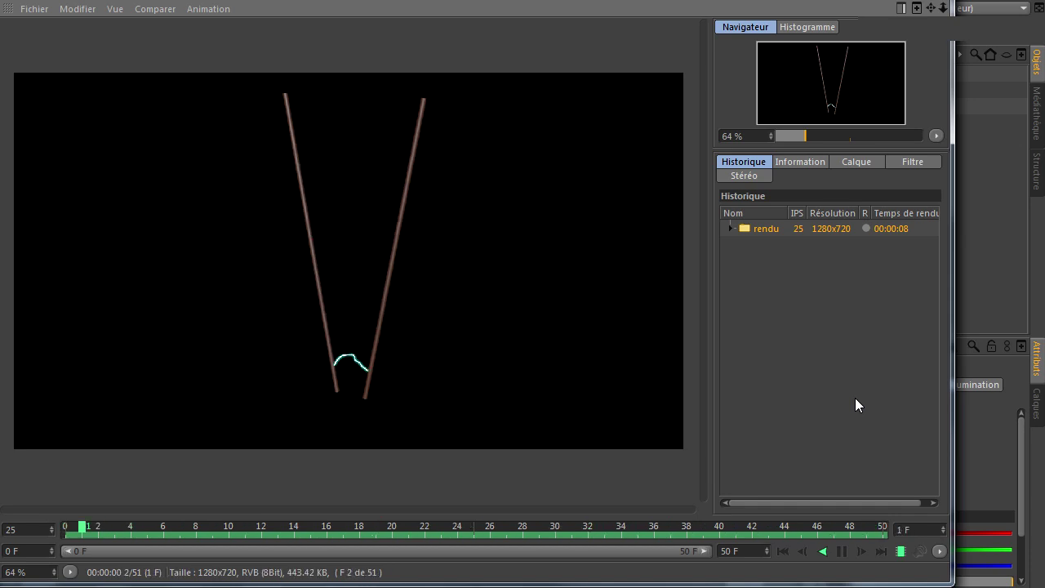
pyautogui.click(849, 556)
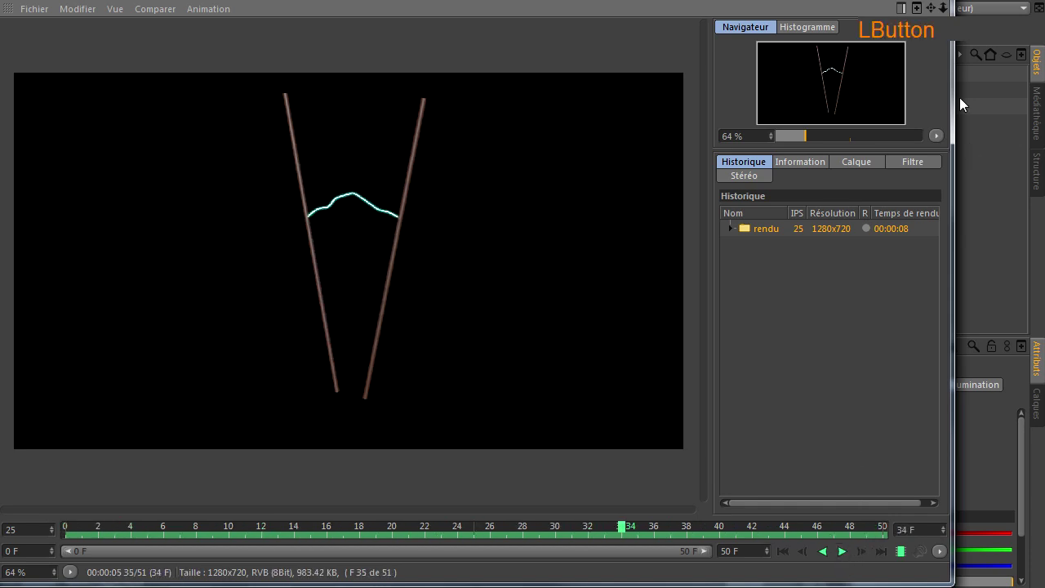
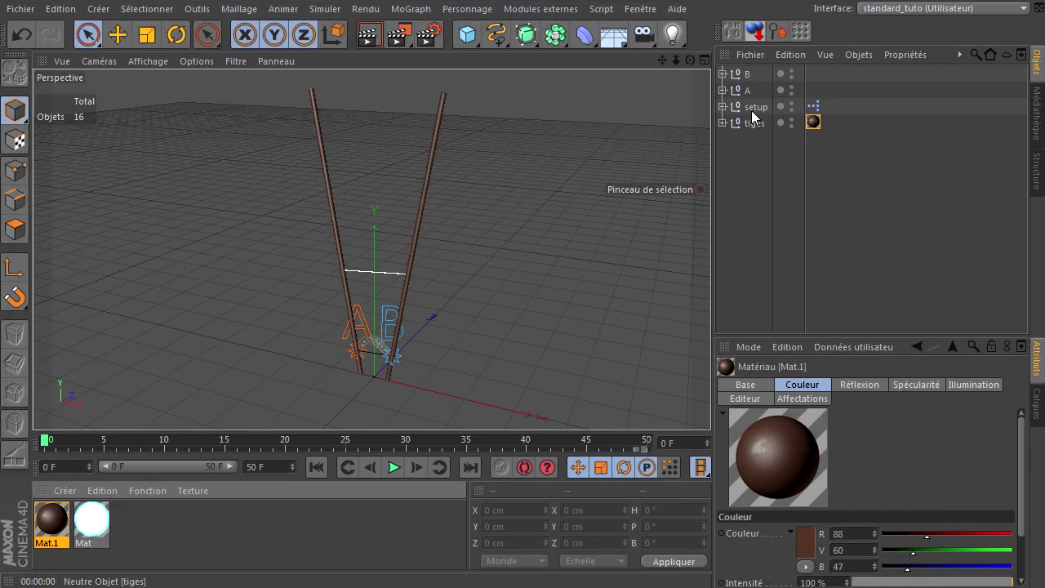
# Drag null A far up and left of the sticks so the lightning spline stretches to B.
pyautogui.click(747, 99)
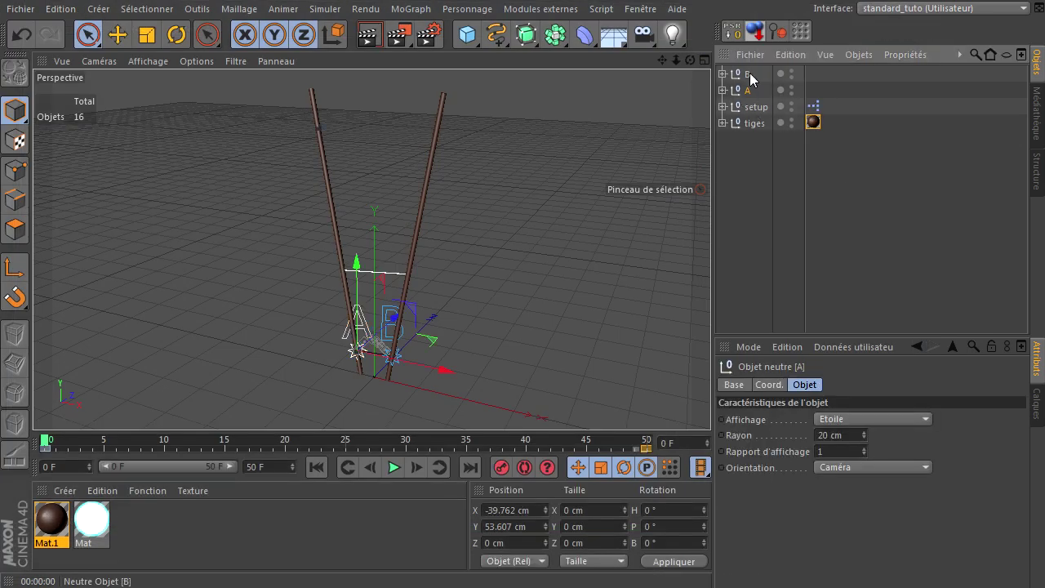
pyautogui.click(754, 78)
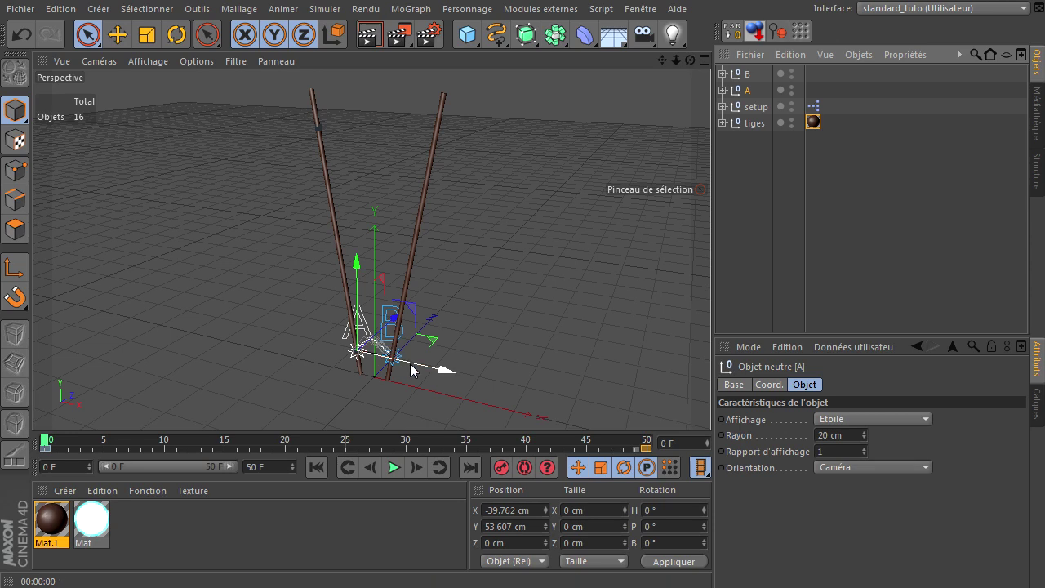
pyautogui.click(716, 406)
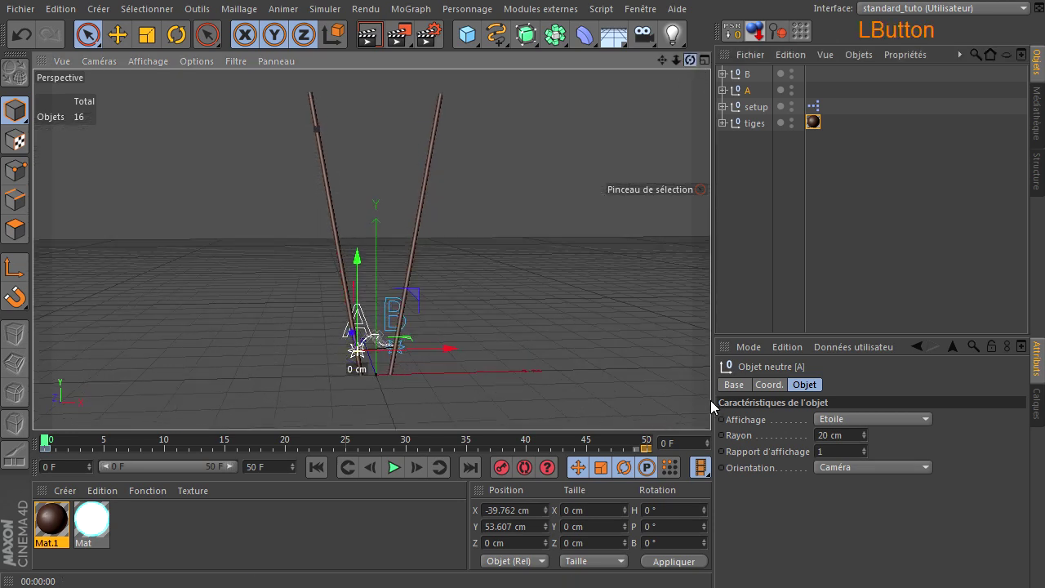
pyautogui.click(416, 296)
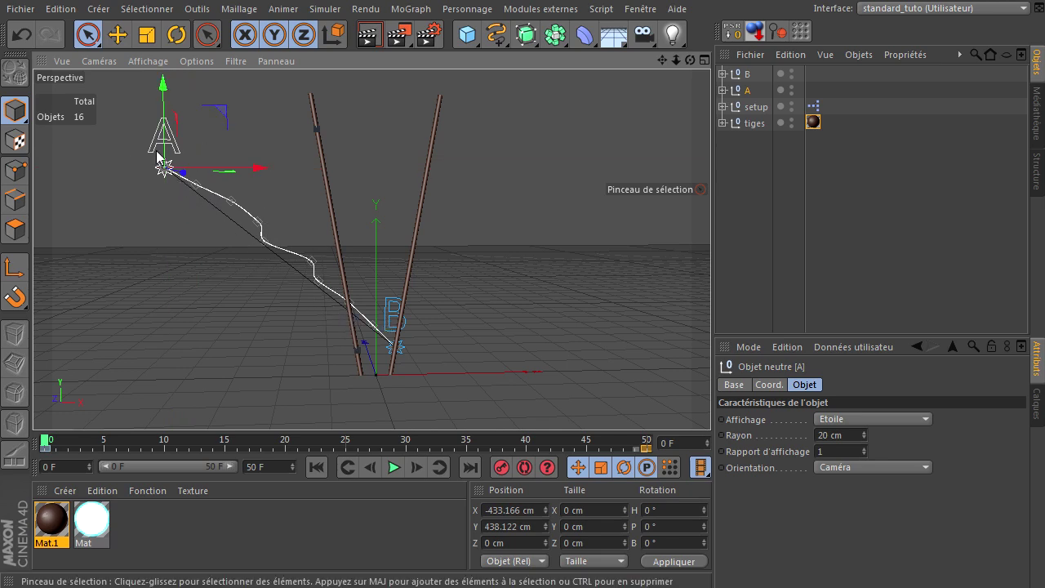
pyautogui.click(225, 117)
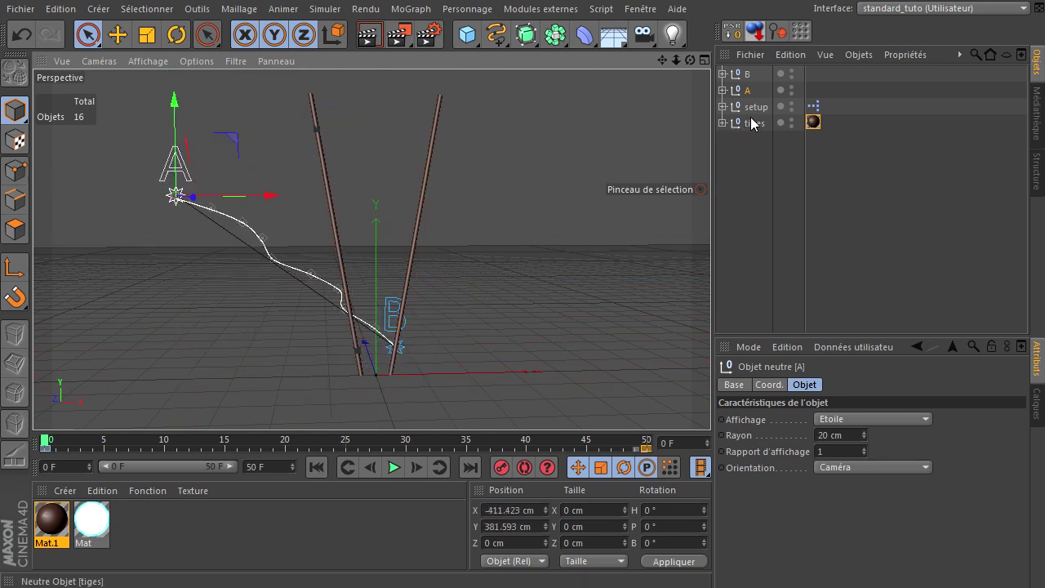
pyautogui.click(764, 117)
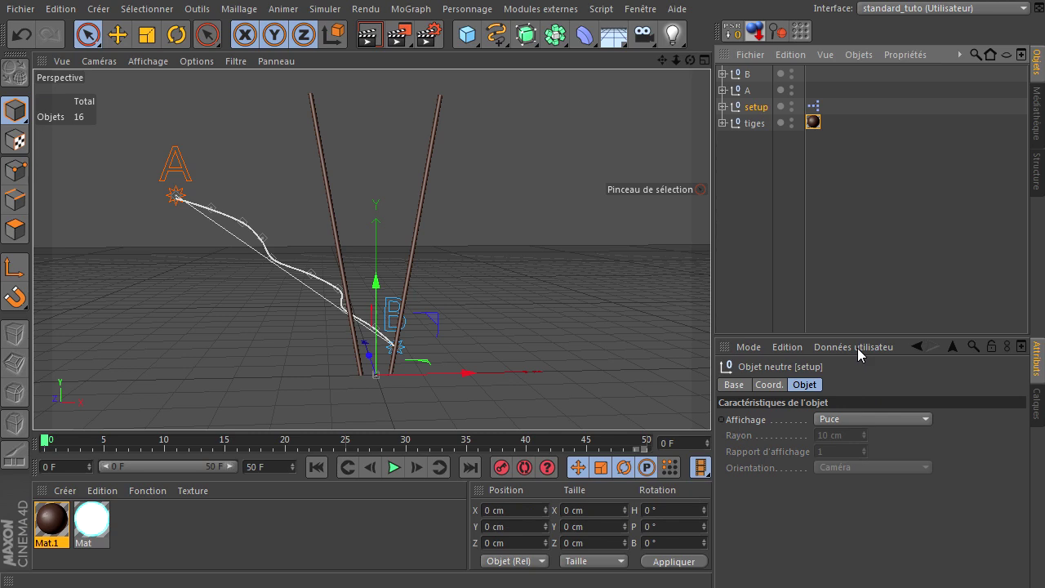
# Review the Cloneur inside setup, then switch the Traceur spline Type from Akima to Linéaire after a playback check.
pyautogui.click(730, 114)
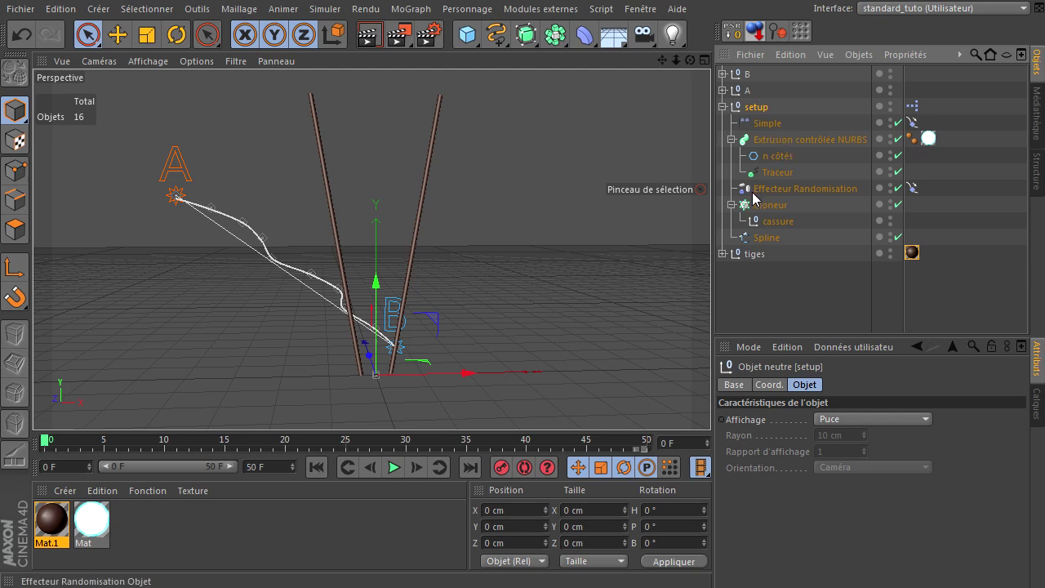
pyautogui.click(760, 210)
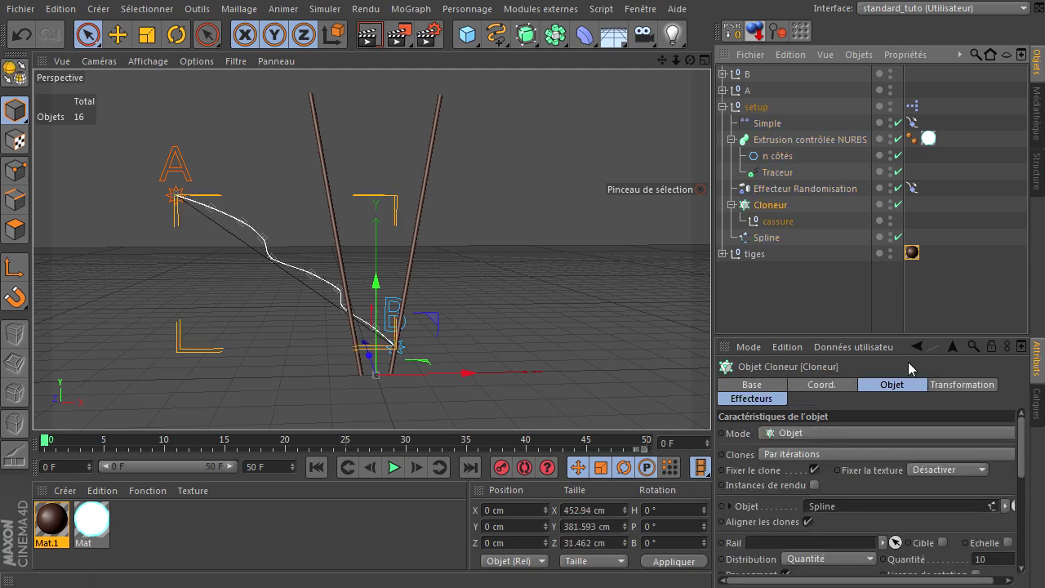
pyautogui.click(901, 344)
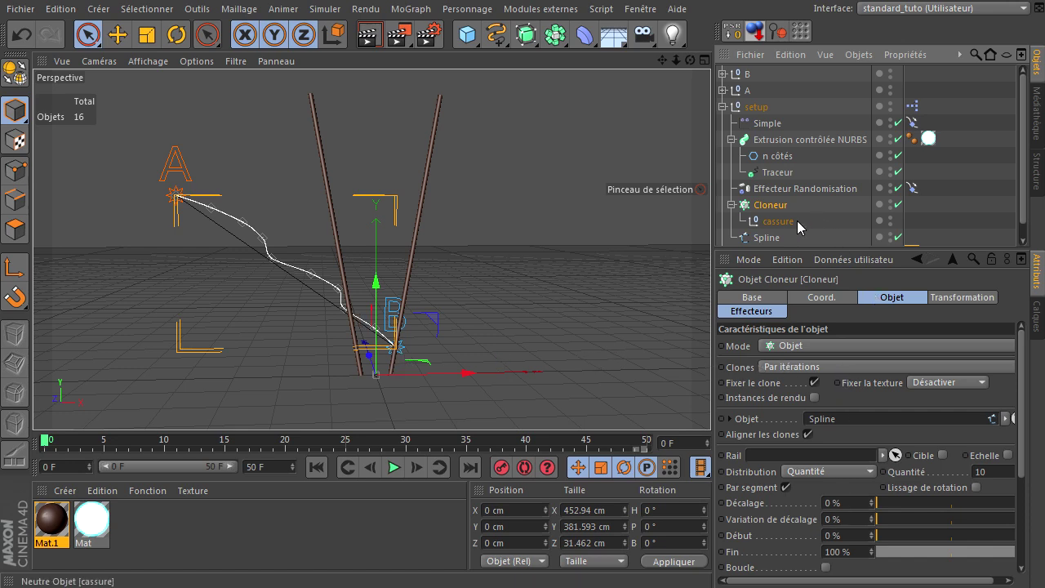
pyautogui.click(784, 181)
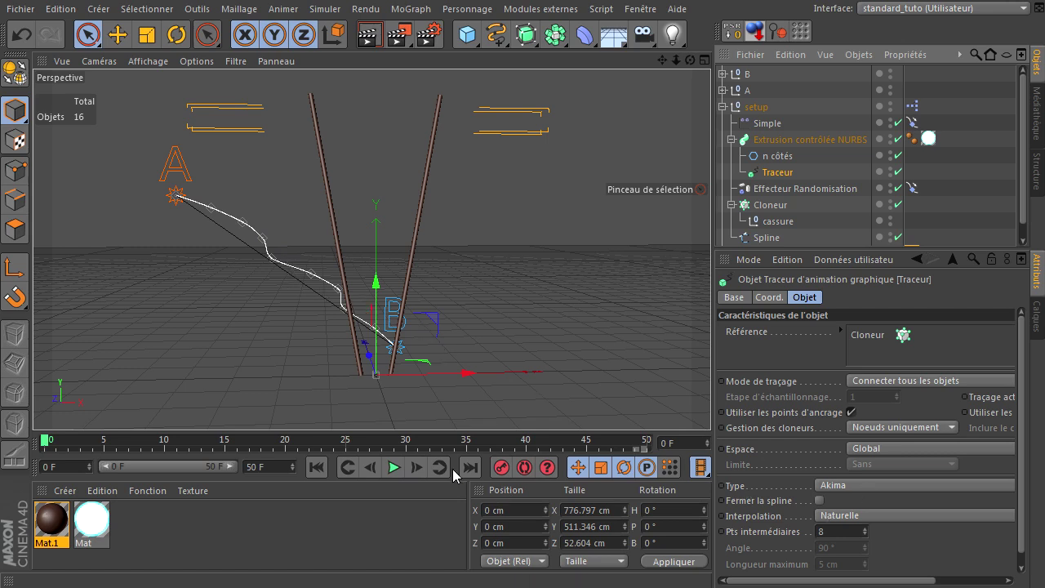
pyautogui.click(315, 468)
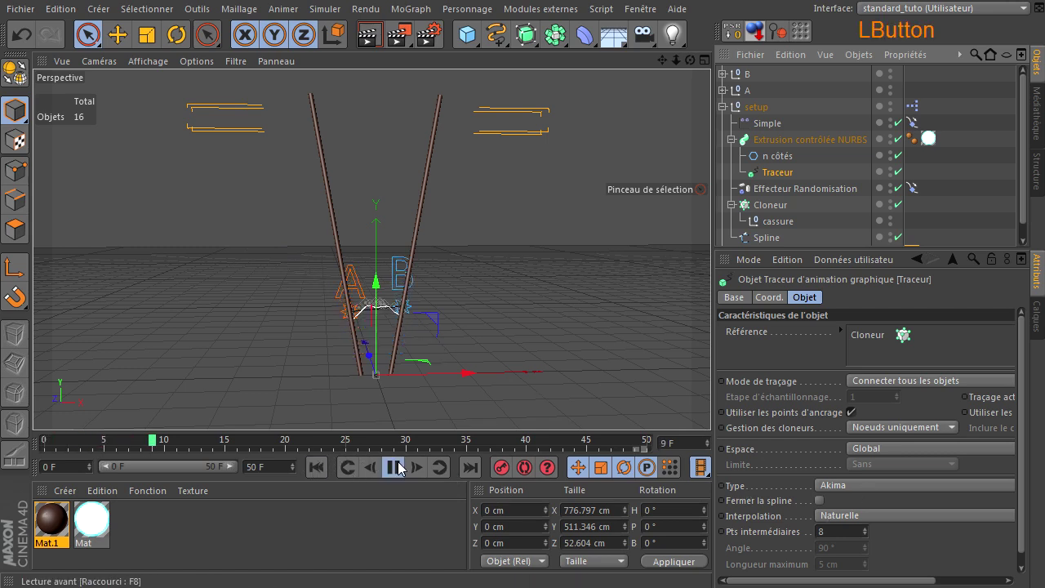
pyautogui.click(402, 467)
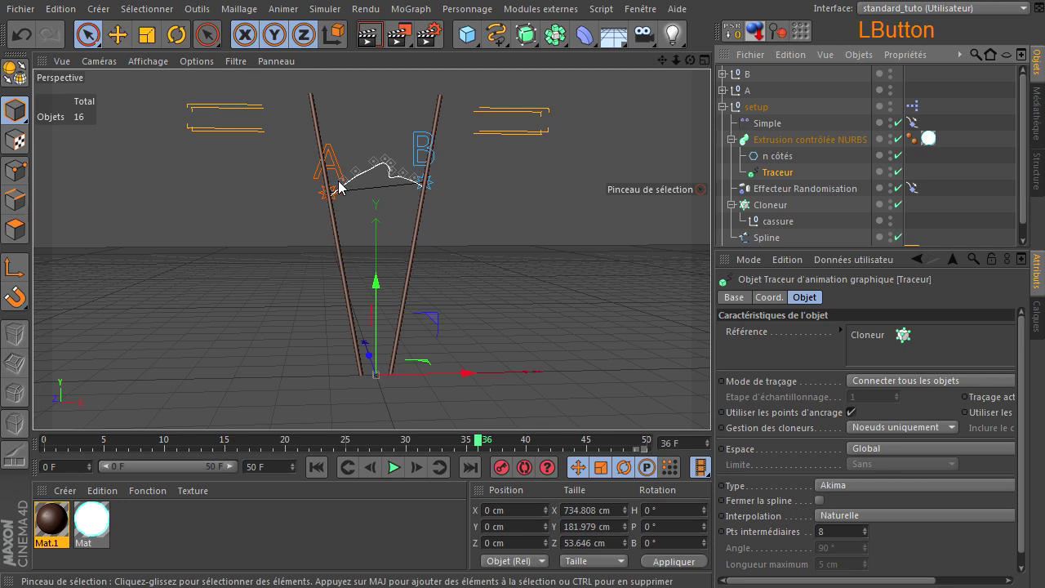
pyautogui.click(879, 489)
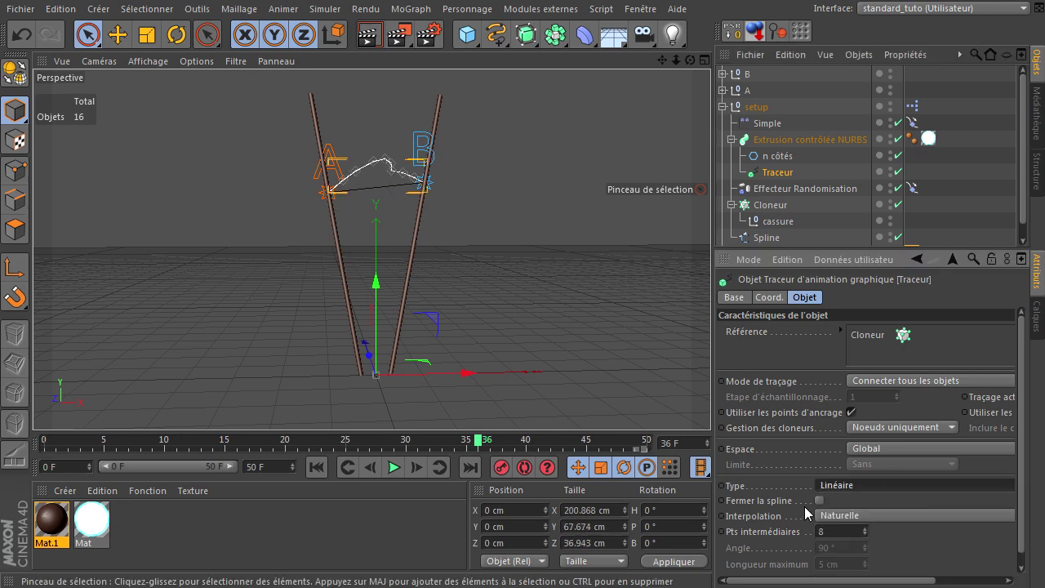
# Set Traceur Interpolation to Sans and render the viewport, showing a jagged glowing cyan lightning line.
pyautogui.click(887, 522)
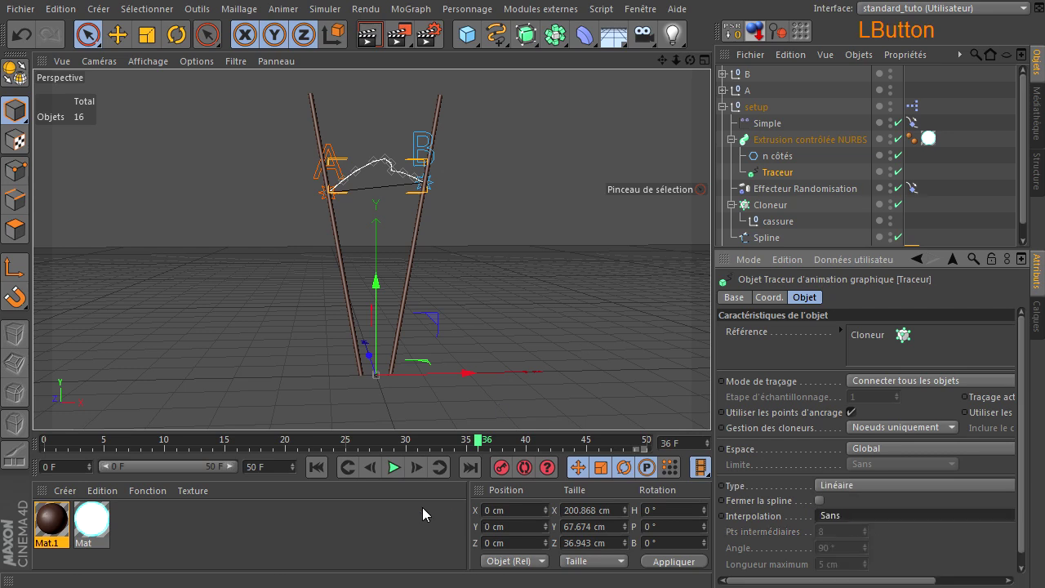
pyautogui.click(400, 472)
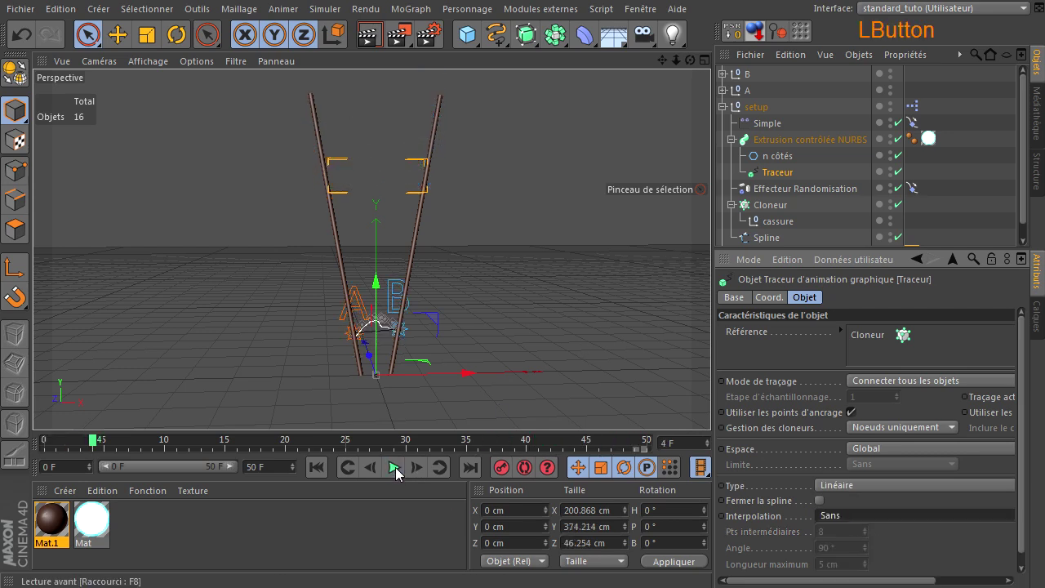
pyautogui.click(399, 473)
pyautogui.click(381, 38)
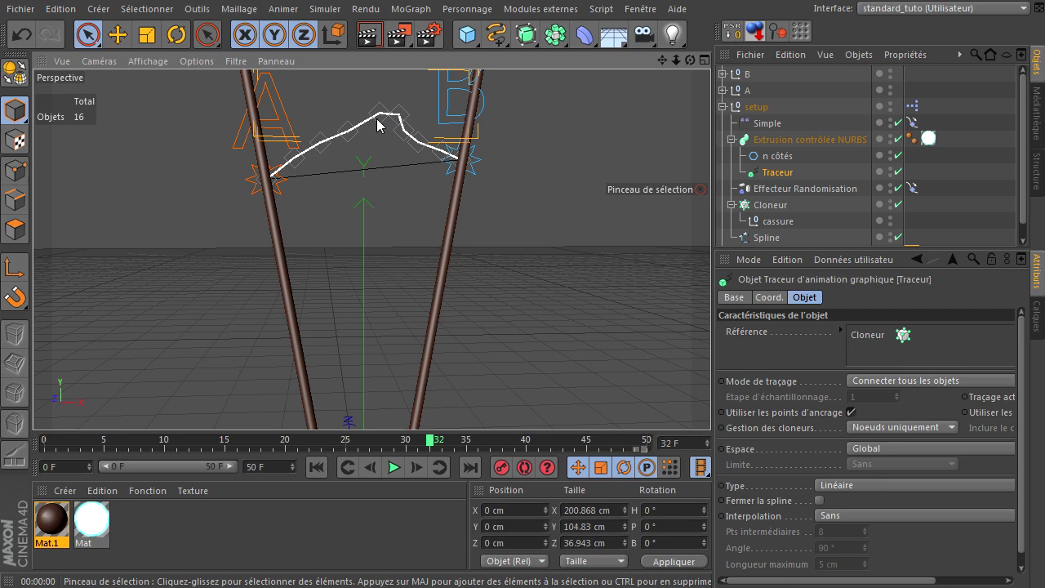
pyautogui.click(396, 472)
pyautogui.click(396, 472)
pyautogui.click(372, 47)
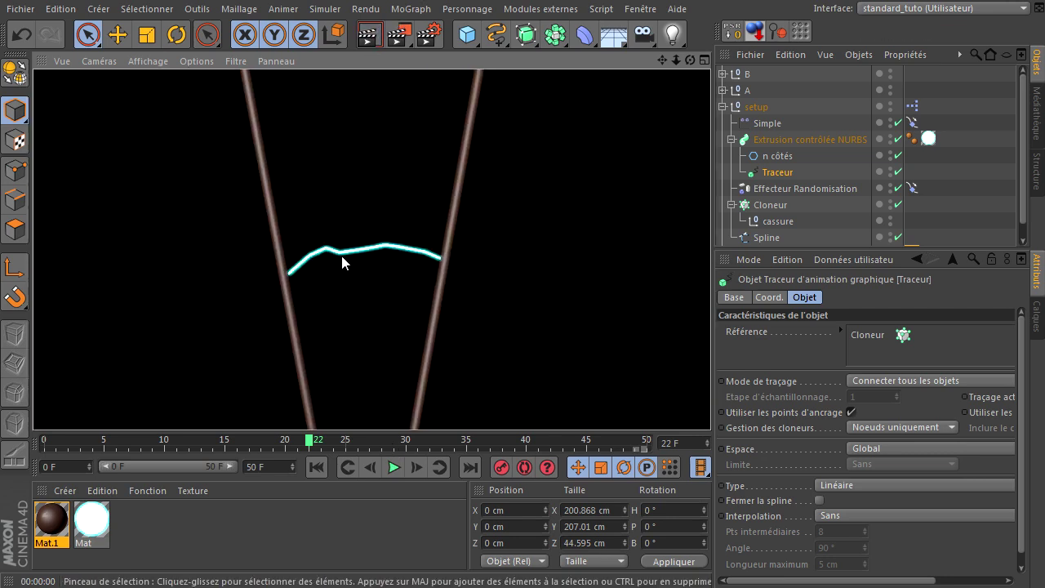
# Return the Traceur Type to Akima, render to confirm the smoother curve, and reselect Traceur.
pyautogui.click(915, 493)
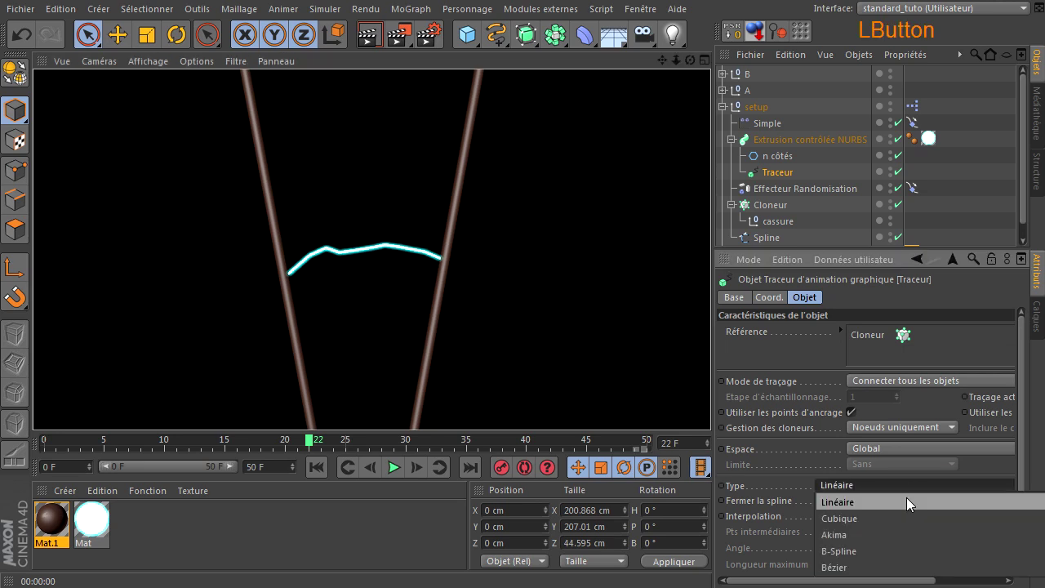
pyautogui.click(886, 541)
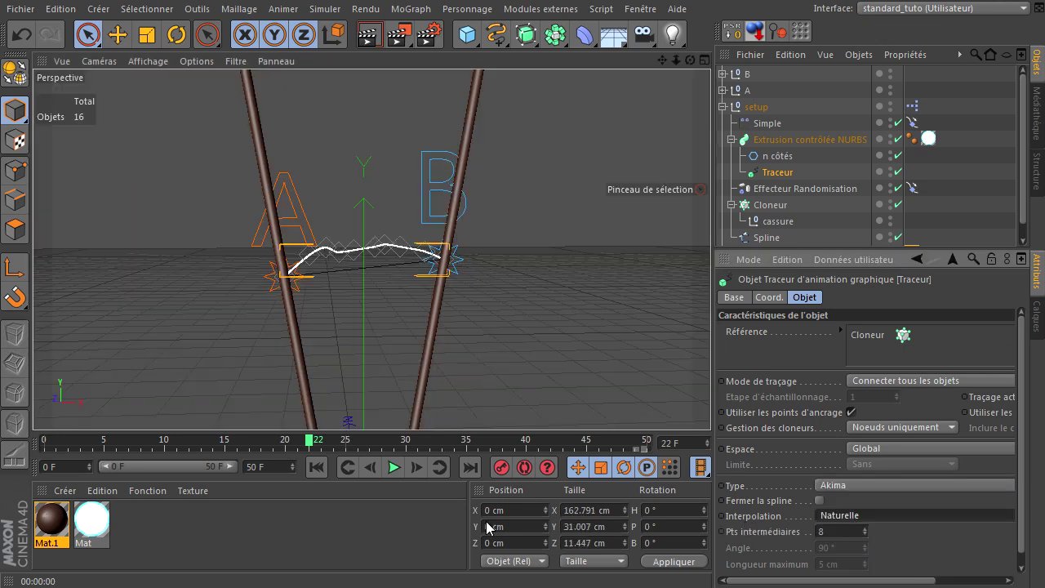
pyautogui.click(380, 36)
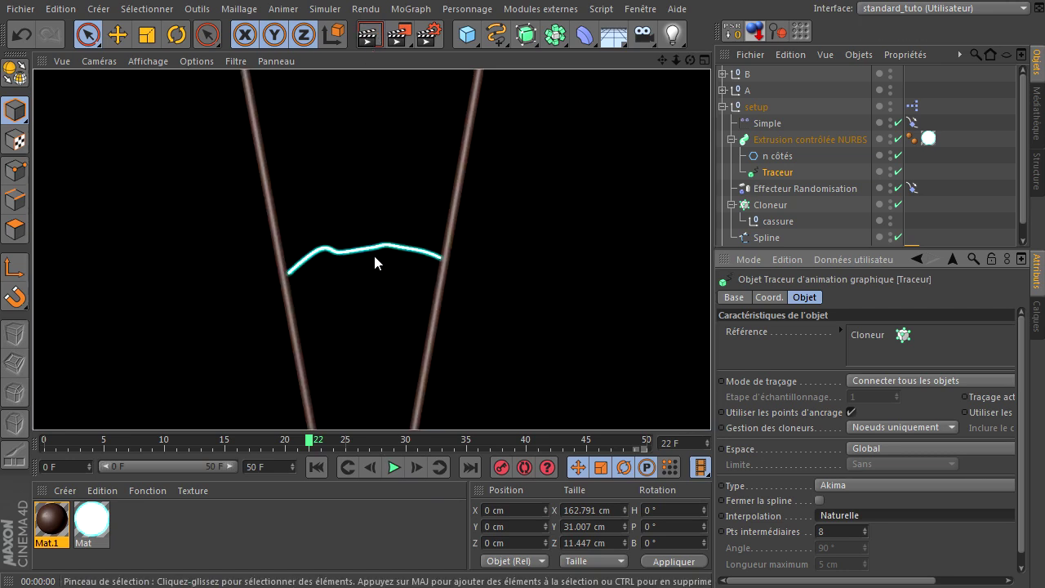
pyautogui.click(759, 114)
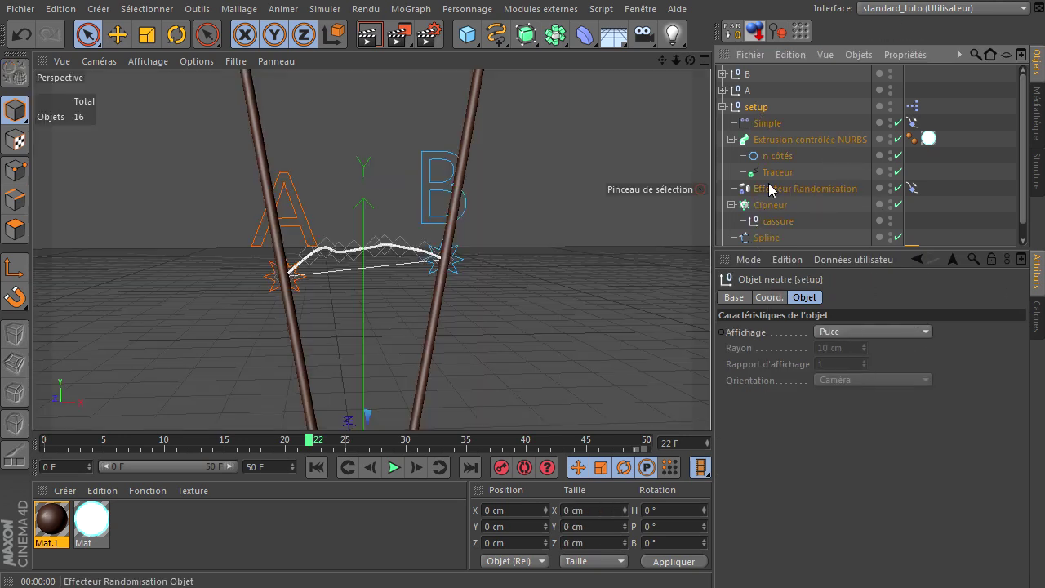
pyautogui.click(779, 185)
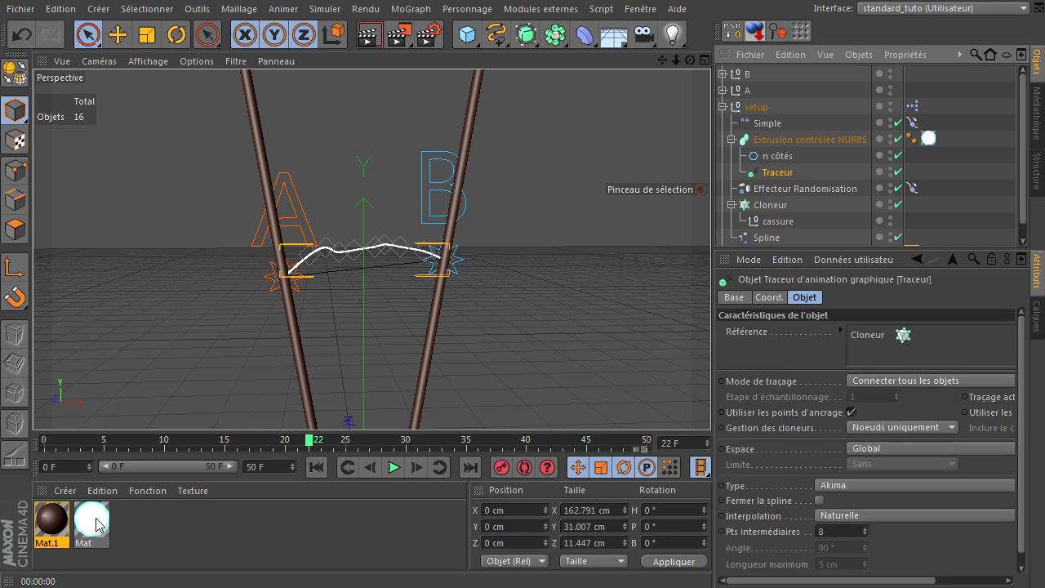
# Check the glow material's settings and close its Material Editor.
pyautogui.click(102, 525)
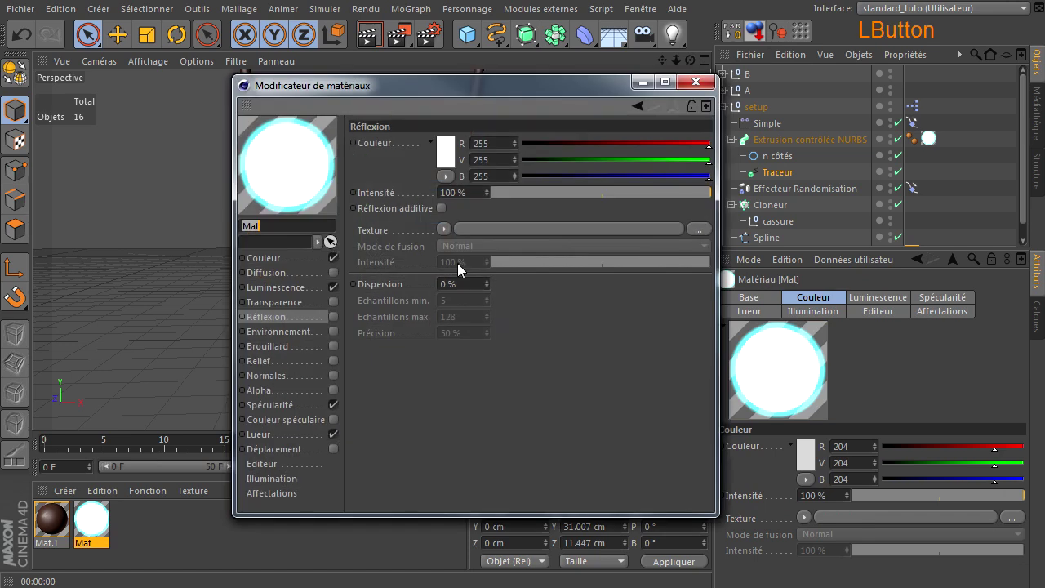
pyautogui.click(288, 441)
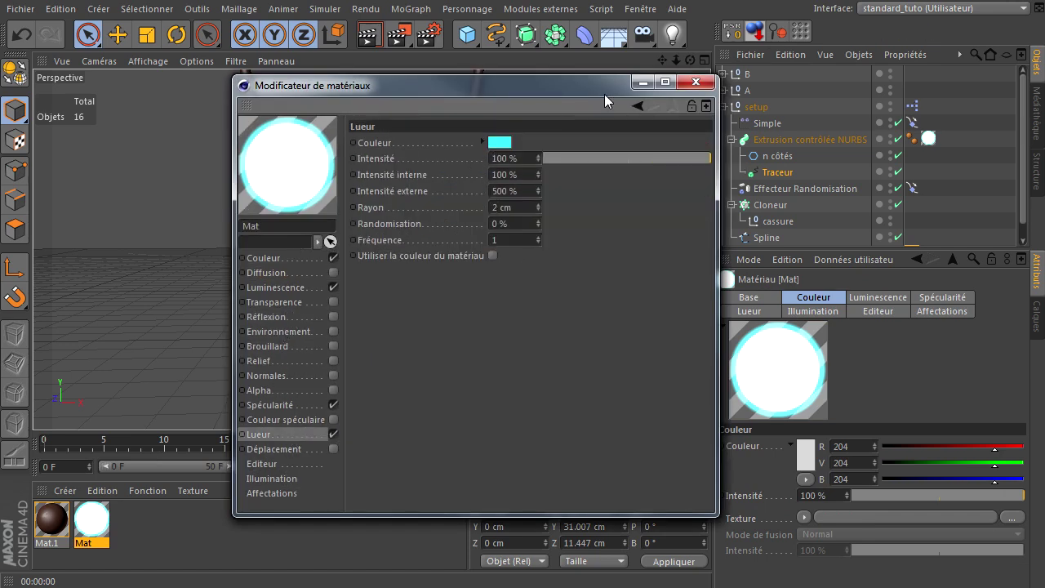
pyautogui.click(598, 100)
pyautogui.click(604, 156)
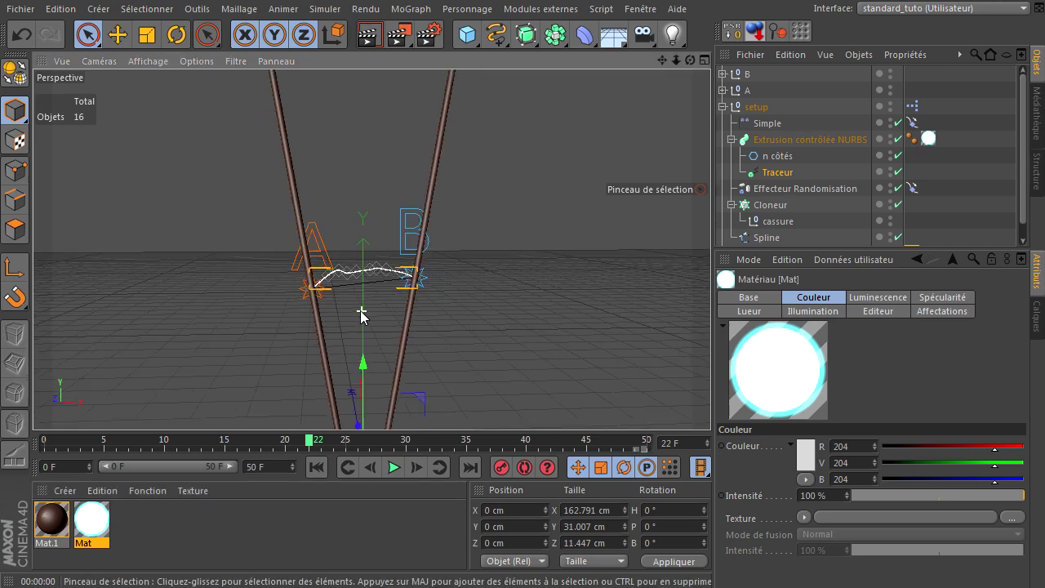
# Open the setup null's XPresso tag in the XPresso editor, showing the A/B distance node group.
pyautogui.click(918, 114)
pyautogui.click(718, 475)
pyautogui.click(402, 297)
# Drag the distance and spline-point node groups apart in the graph.
pyautogui.click(477, 340)
pyautogui.click(383, 169)
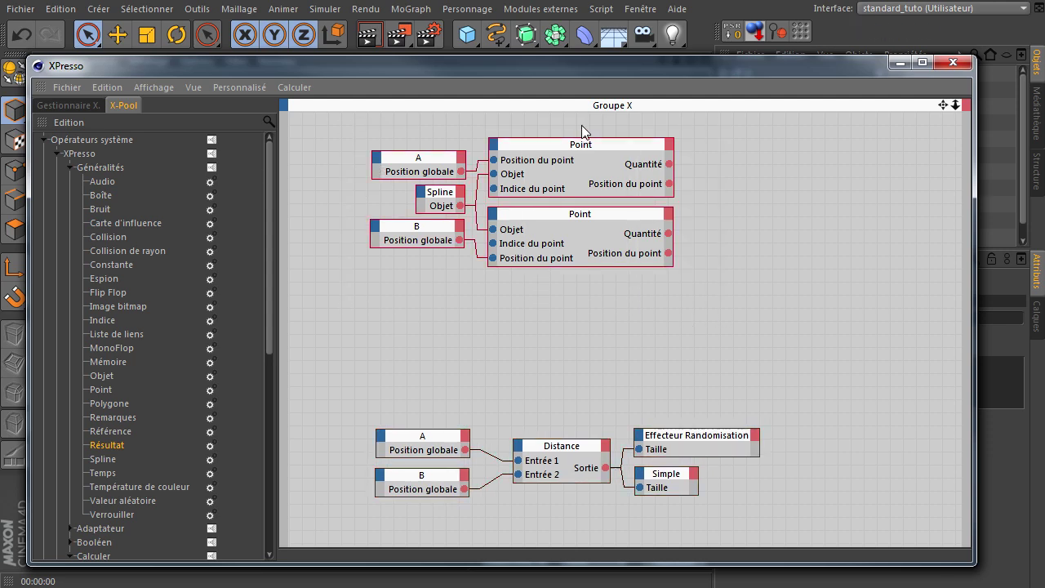
pyautogui.click(578, 151)
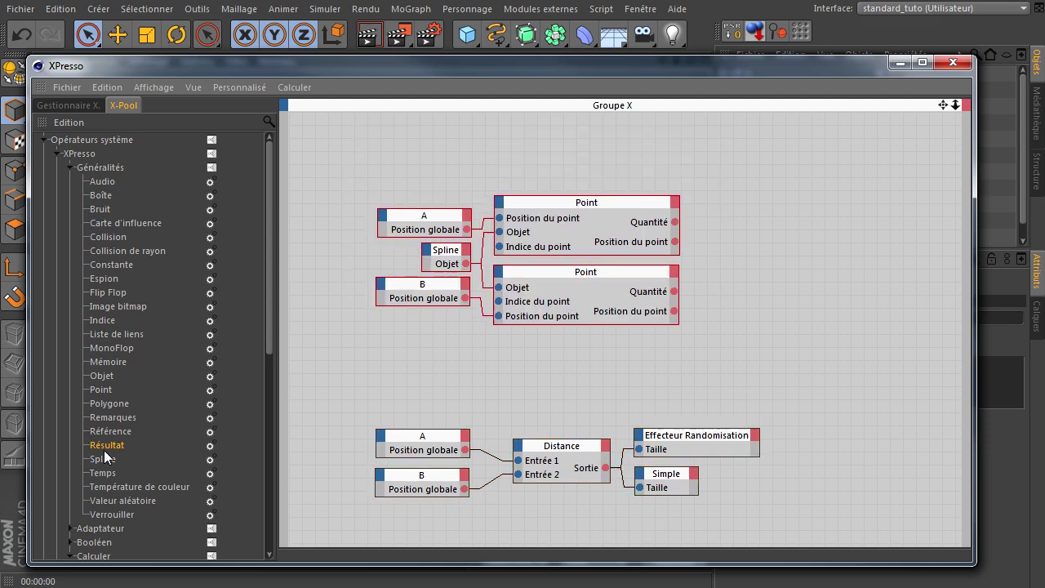
# Add a Remarques note from X-Pool > Généralités and place it above the Point nodes.
pyautogui.click(118, 425)
pyautogui.click(592, 71)
pyautogui.click(177, 97)
pyautogui.click(170, 110)
pyautogui.click(388, 120)
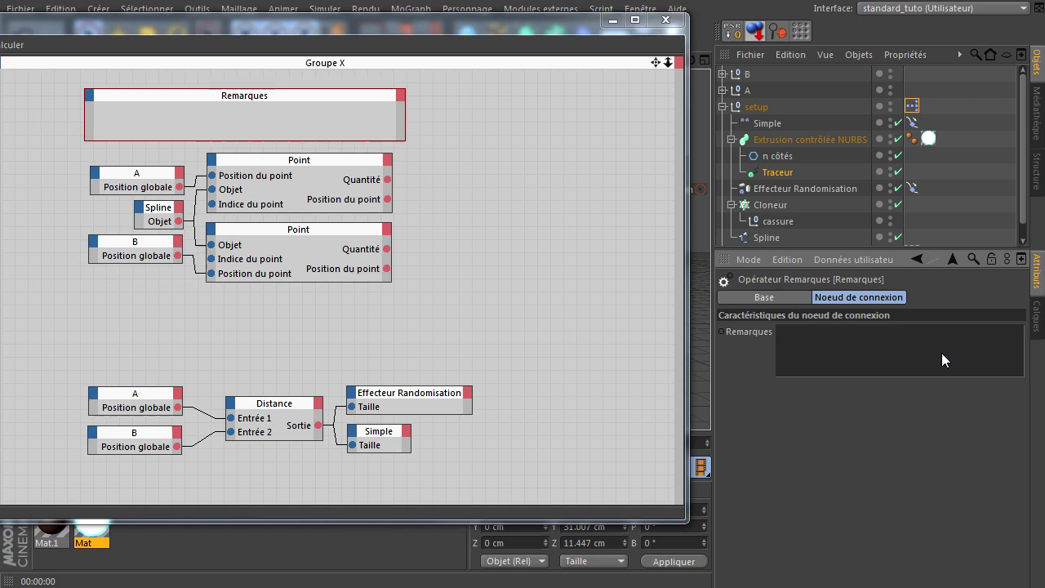
# Write the note text 'Placement de point de la splne sur les neutre et B' and apply it.
pyautogui.click(948, 360)
pyautogui.press('shift+p')
pyautogui.press('l')
pyautogui.press('a')
pyautogui.press('c')
pyautogui.press('e')
pyautogui.press('m')
pyautogui.press('e')
pyautogui.press('n')
pyautogui.press('t')
pyautogui.press('space')
pyautogui.press('d')
pyautogui.press('e')
pyautogui.press('space')
pyautogui.press('p')
pyautogui.press('o')
pyautogui.press('i')
pyautogui.press('n')
pyautogui.press('t')
pyautogui.press('space')
pyautogui.press('d')
pyautogui.press('e')
pyautogui.press('space')
pyautogui.press('l')
pyautogui.press('a')
pyautogui.press('space')
pyautogui.press('s')
pyautogui.press('p')
pyautogui.press('l')
pyautogui.press('n')
pyautogui.press('e')
pyautogui.press('space')
pyautogui.press('s')
pyautogui.press('u')
pyautogui.press('r')
pyautogui.press('space')
pyautogui.press('l')
pyautogui.press('e')
pyautogui.press('s')
pyautogui.press('space')
pyautogui.press('n')
pyautogui.press('e')
pyautogui.press('u')
pyautogui.press('t')
pyautogui.press('r')
pyautogui.press('e')
pyautogui.press('space')
pyautogui.press('space')
pyautogui.press('e')
pyautogui.press('t')
pyautogui.press('space')
pyautogui.press('shift+b')
pyautogui.click(936, 443)
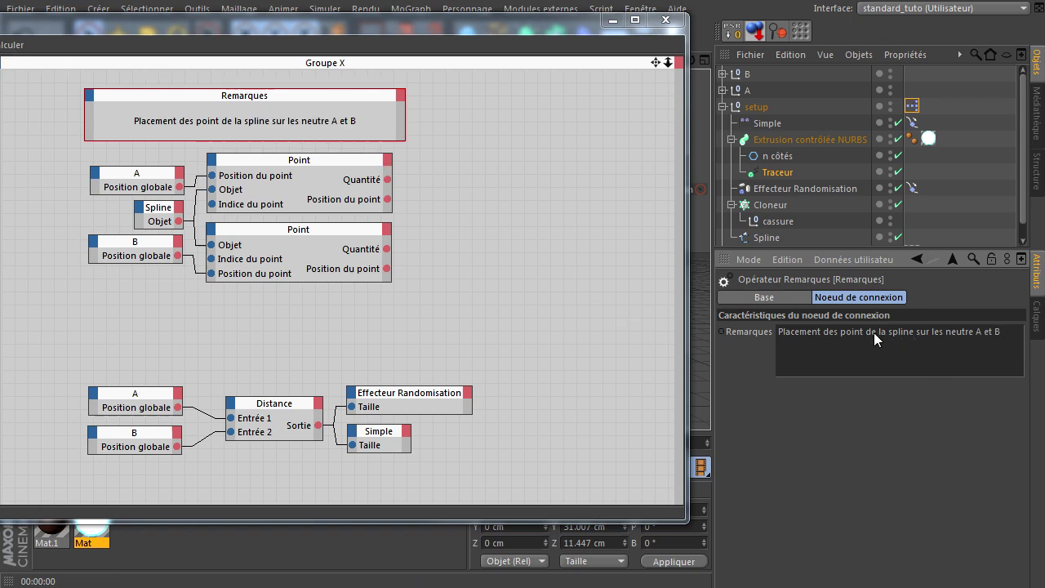
# Correct the note to 'Placement des points de la spline sur les neutres A et B'.
pyautogui.click(872, 336)
pyautogui.press('s')
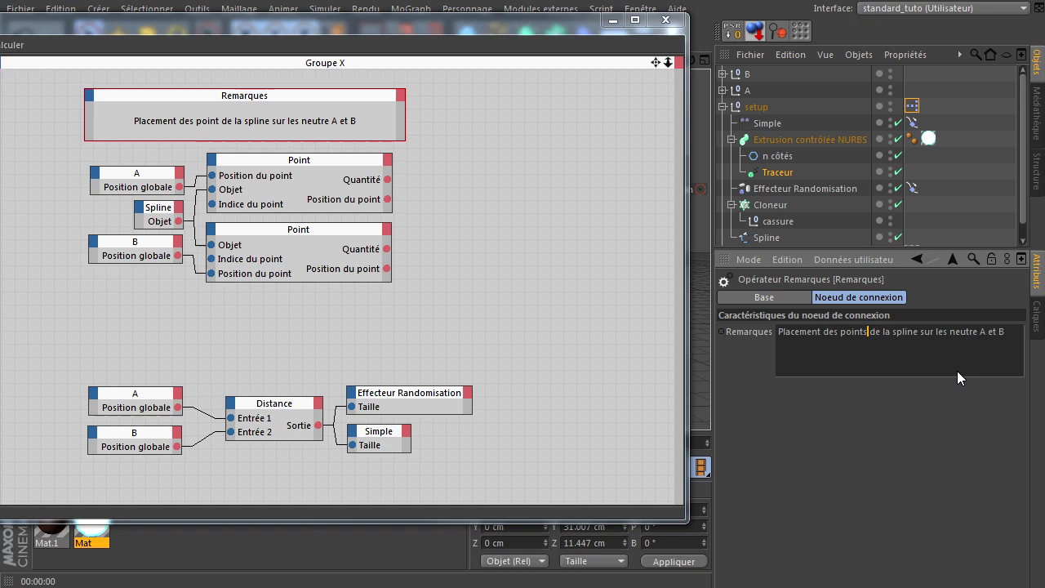
pyautogui.click(982, 341)
pyautogui.press('s')
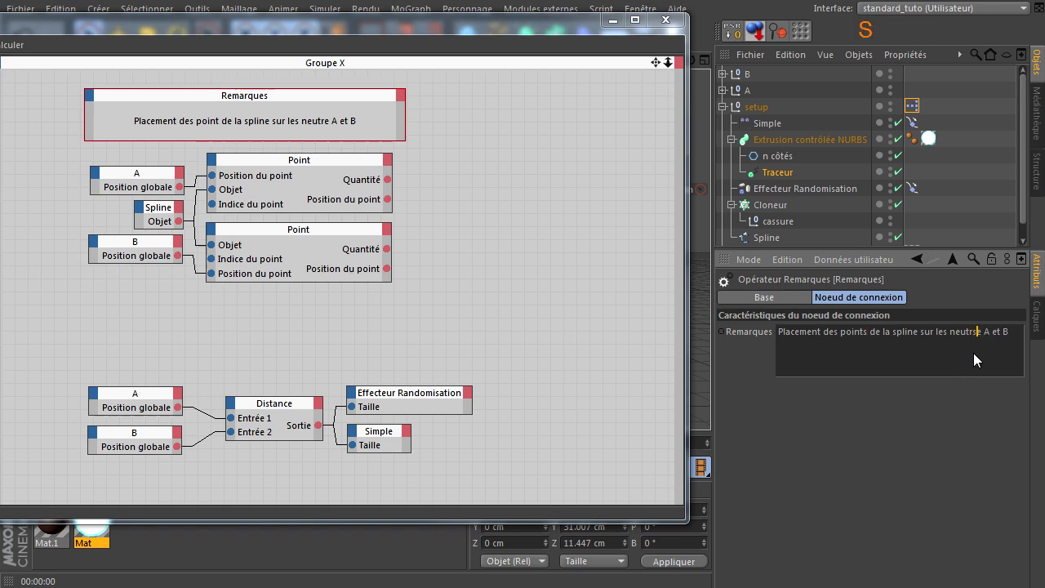
pyautogui.press('BackSpace')
pyautogui.press('Right')
pyautogui.press('s')
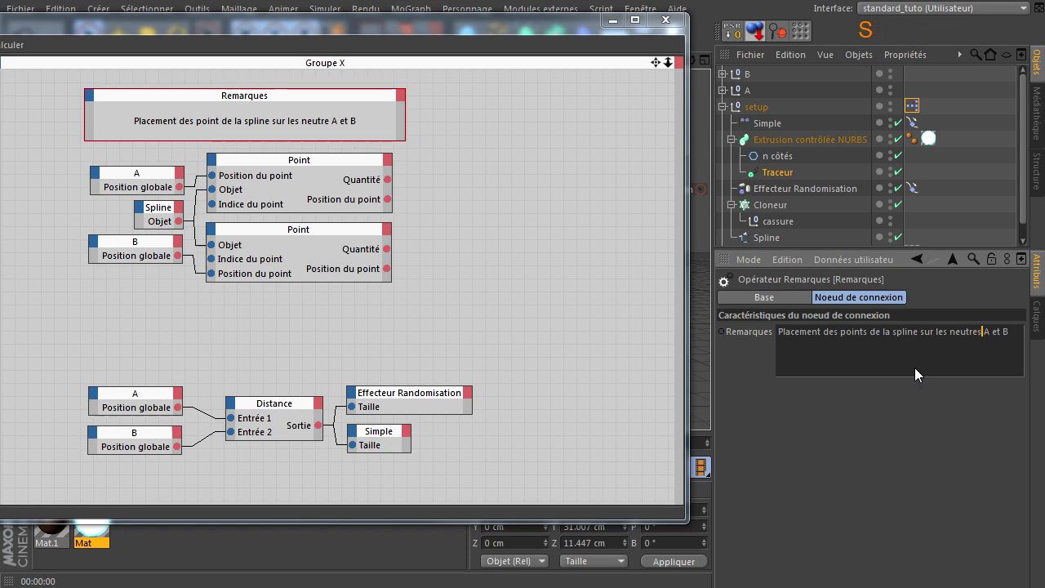
pyautogui.click(872, 506)
# Ctrl-drag a duplicate of the note above the Distance nodes and start editing its text.
pyautogui.click(300, 227)
pyautogui.click(309, 309)
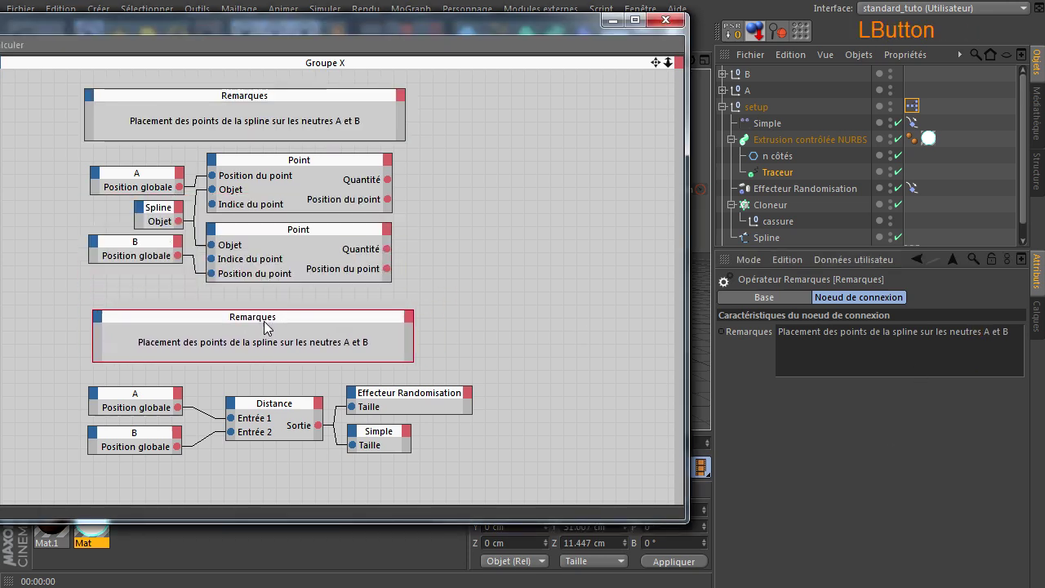
pyautogui.click(1017, 343)
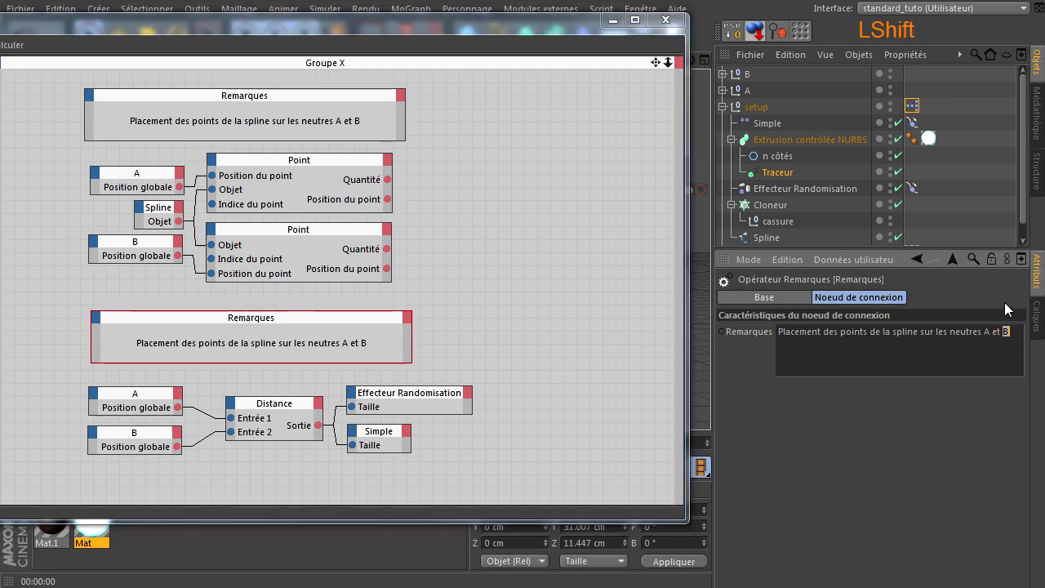
# Replace the note's text with 'Calcul de la dimension des effecteurs randomisation et si…'.
pyautogui.press('Home')
pyautogui.press('shift+End')
pyautogui.press('Delete')
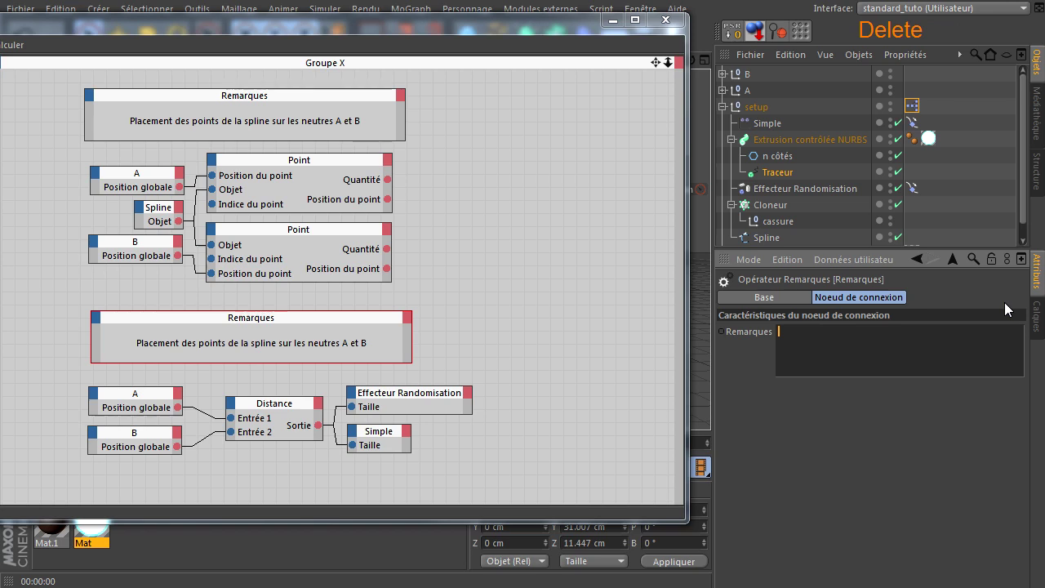
pyautogui.press('shift+c')
pyautogui.press('a')
pyautogui.press('l')
pyautogui.press('c')
pyautogui.press('l')
pyautogui.press('space')
pyautogui.press('d')
pyautogui.press('e')
pyautogui.press('space')
pyautogui.press('l')
pyautogui.press('a')
pyautogui.press('space')
pyautogui.press('d')
pyautogui.press('i')
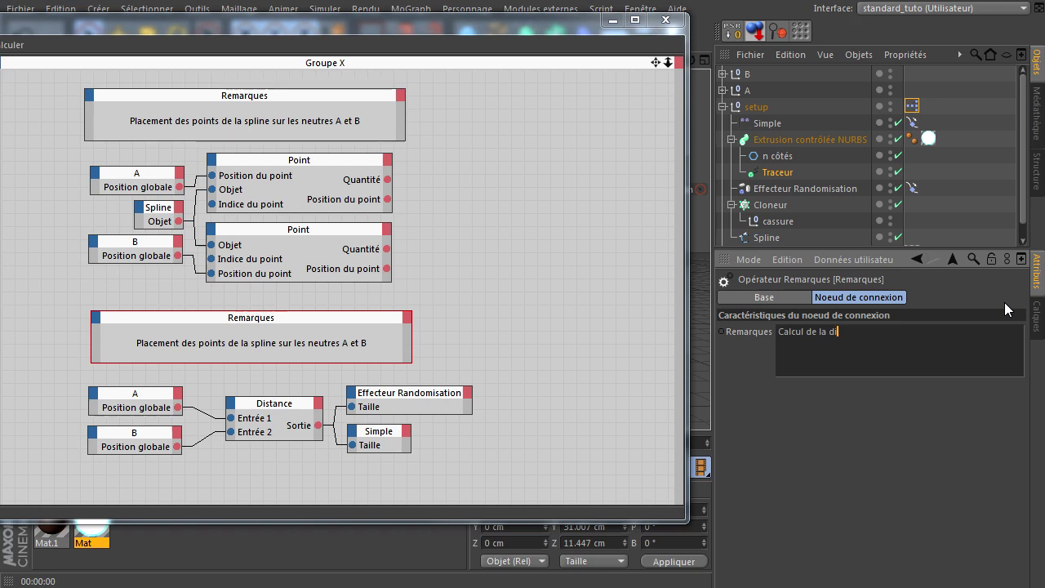
pyautogui.press('m')
pyautogui.press('e')
pyautogui.press('n')
pyautogui.press('s')
pyautogui.press('i')
pyautogui.press('n')
pyautogui.press('space')
pyautogui.press('d')
pyautogui.press('e')
pyautogui.press('space')
pyautogui.press('e')
pyautogui.press('e')
pyautogui.press('c')
pyautogui.press('e')
pyautogui.press('t')
pyautogui.press('e')
pyautogui.press('u')
pyautogui.press('r')
pyautogui.press('Left')
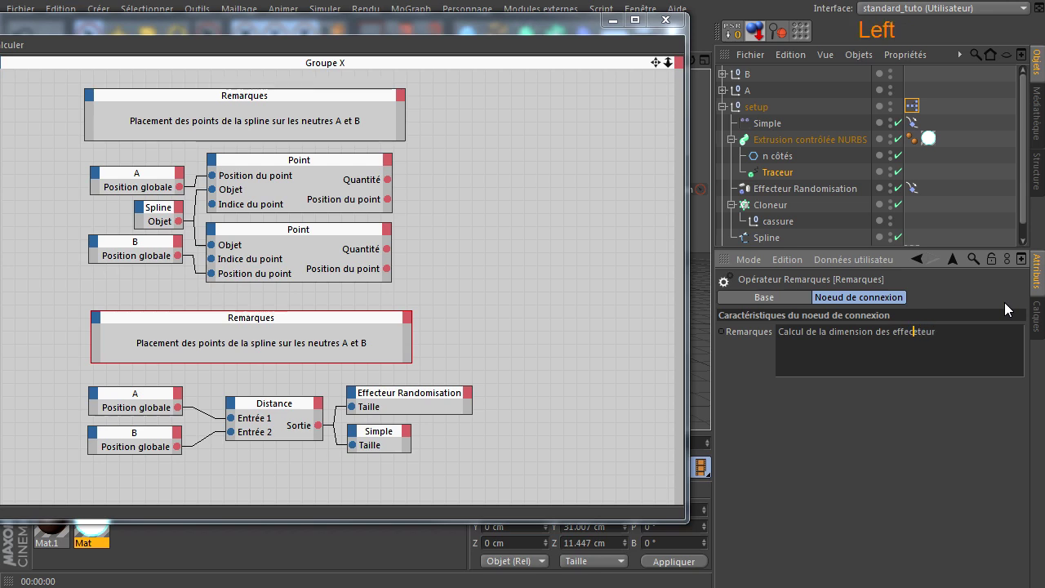
pyautogui.press('Delete')
pyautogui.press('End')
pyautogui.press('s')
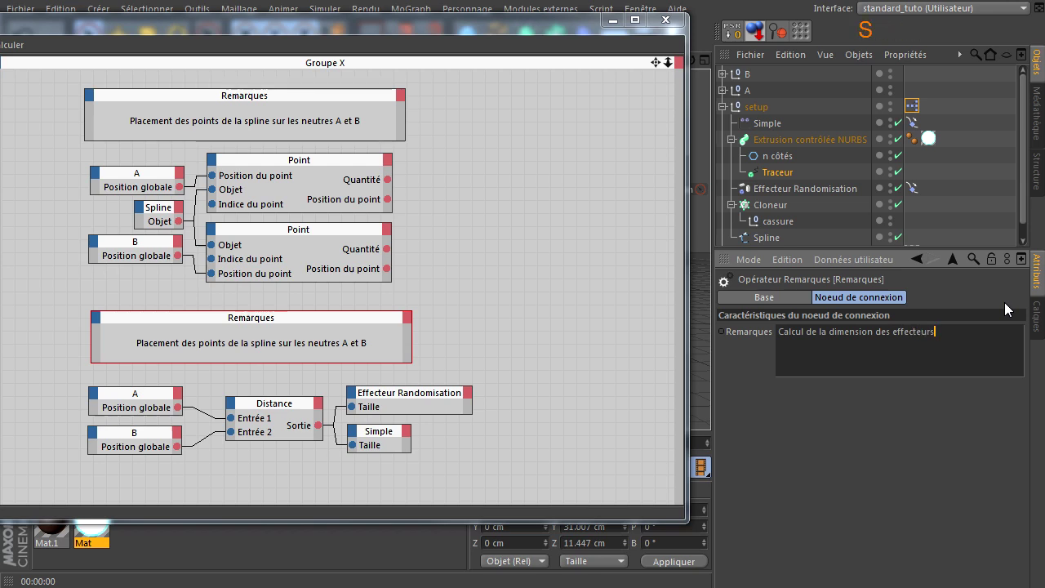
pyautogui.press('space')
pyautogui.press('r')
pyautogui.press('a')
pyautogui.press('n')
pyautogui.press('d')
pyautogui.press('m')
pyautogui.press('i')
pyautogui.press('s')
pyautogui.press('a')
pyautogui.press('t')
pyautogui.press('i')
pyautogui.press('n')
pyautogui.press('space')
pyautogui.press('e')
pyautogui.press('t')
pyautogui.press('space')
pyautogui.press('s')
pyautogui.press('i')
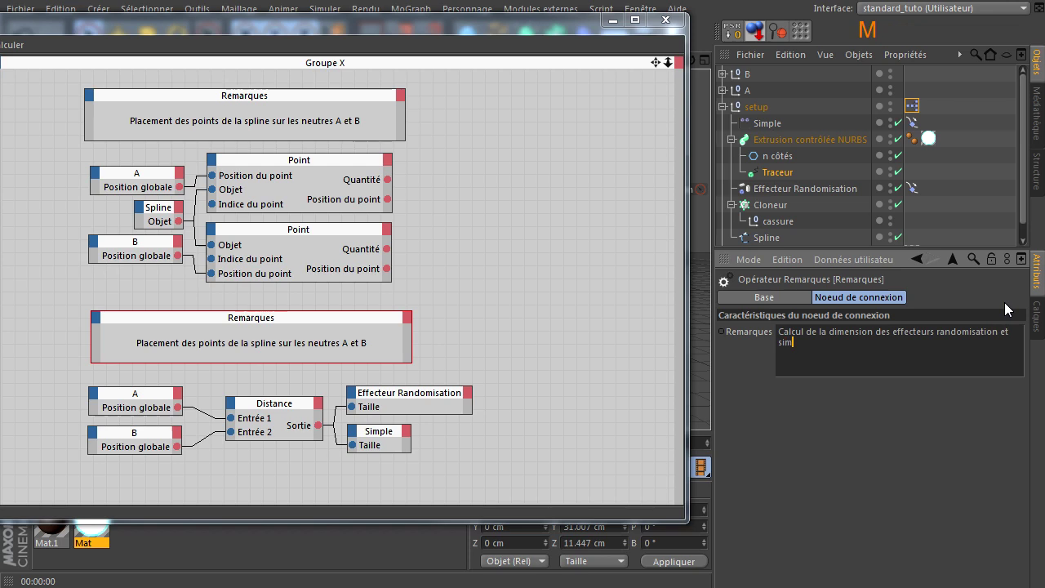
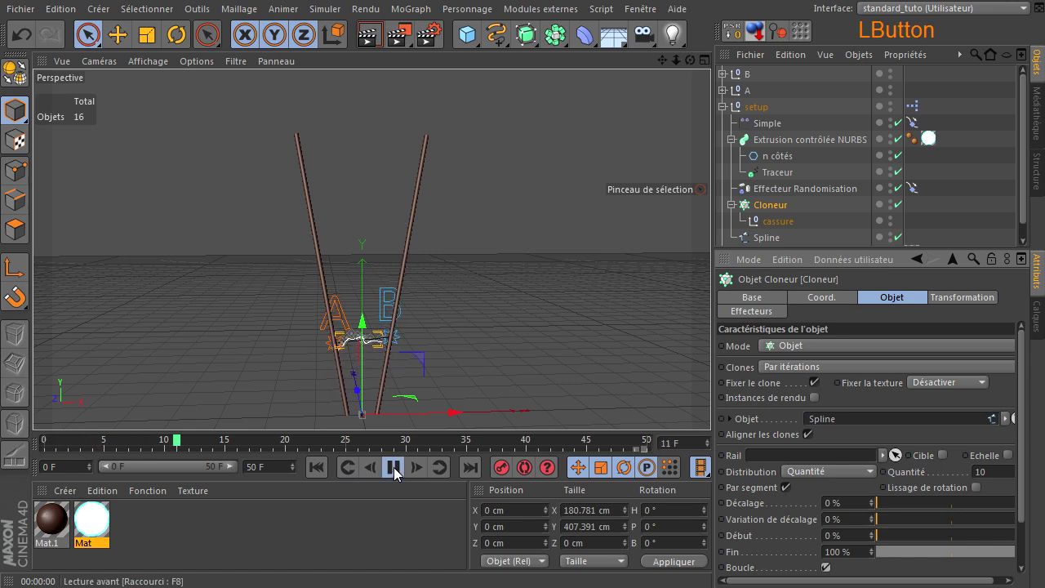
# Test-render the viewport, switch off the Cloneur's Boucle option, deselect and rewind to frame 0.
pyautogui.click(397, 473)
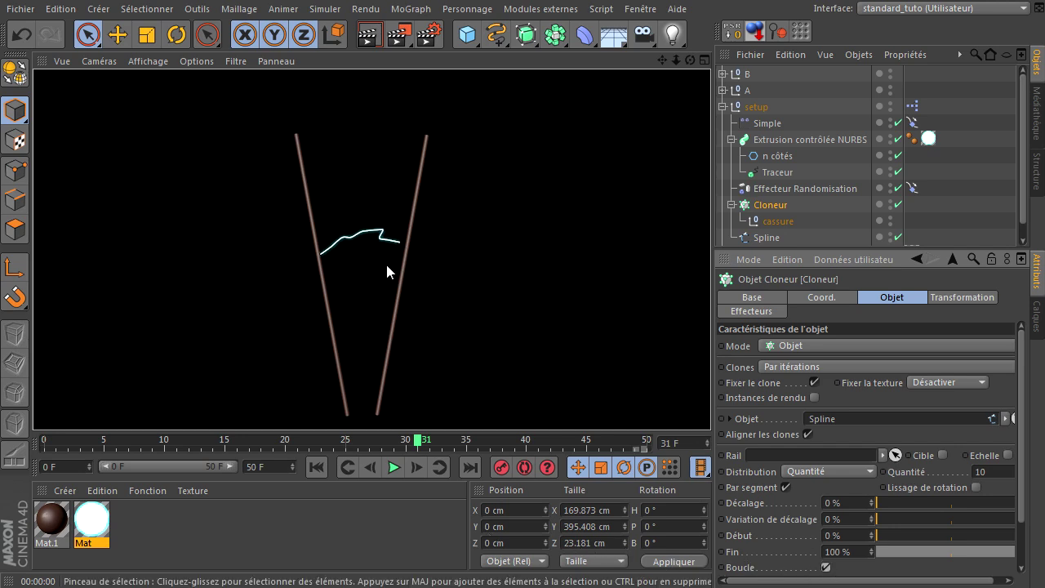
pyautogui.click(830, 573)
pyautogui.click(377, 40)
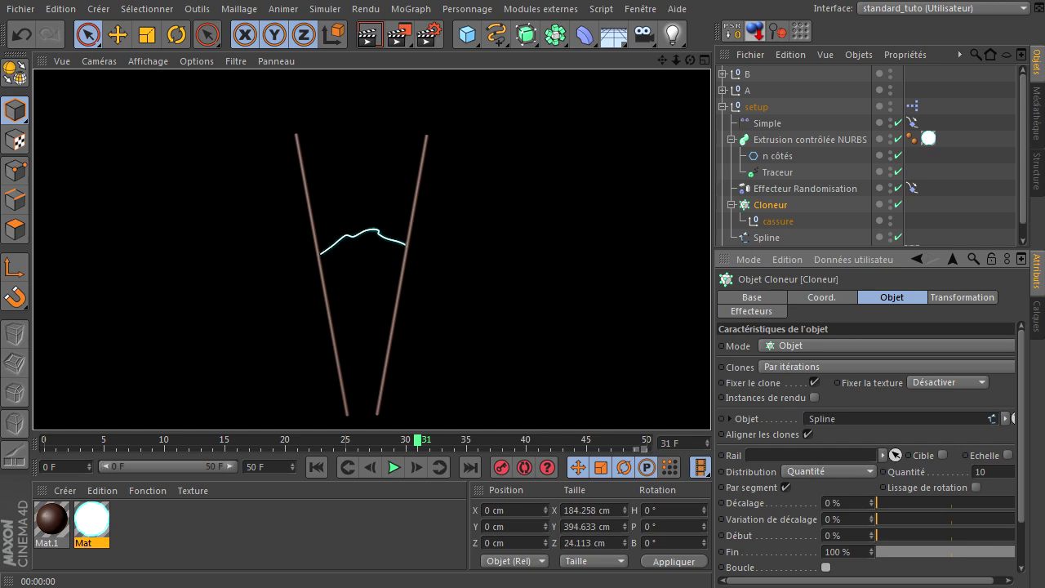
pyautogui.click(212, 532)
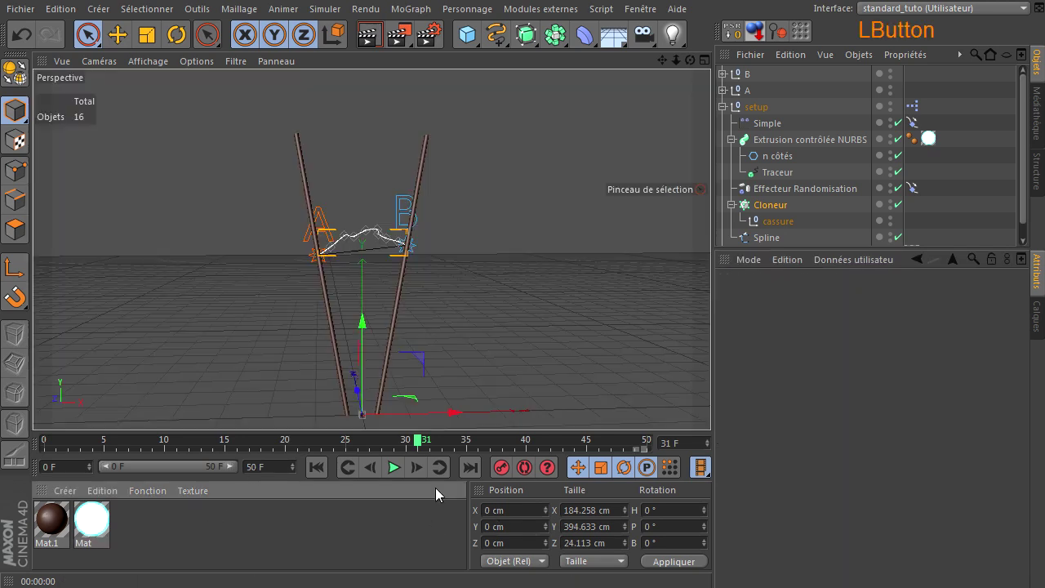
pyautogui.click(317, 476)
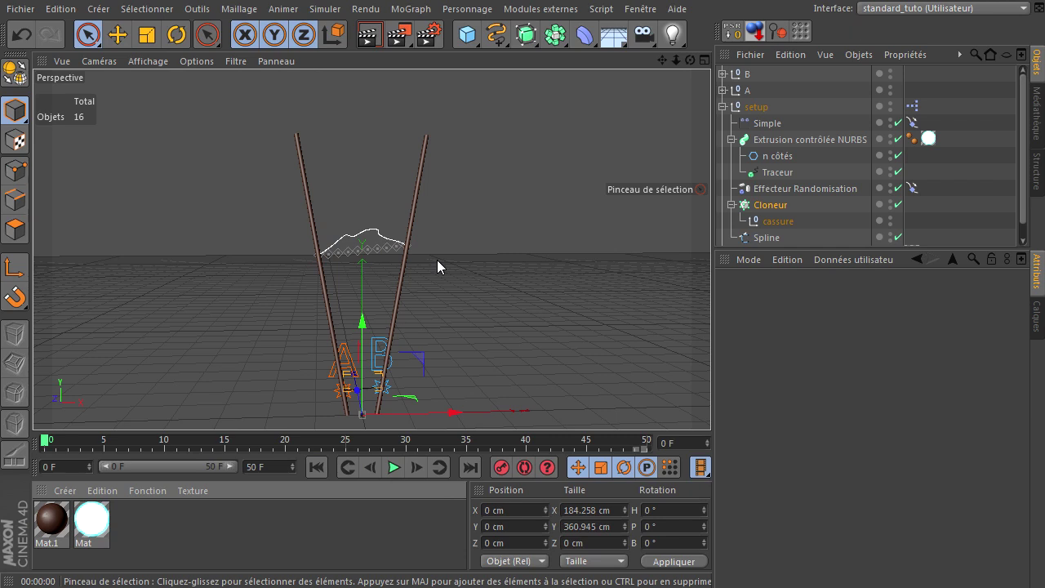